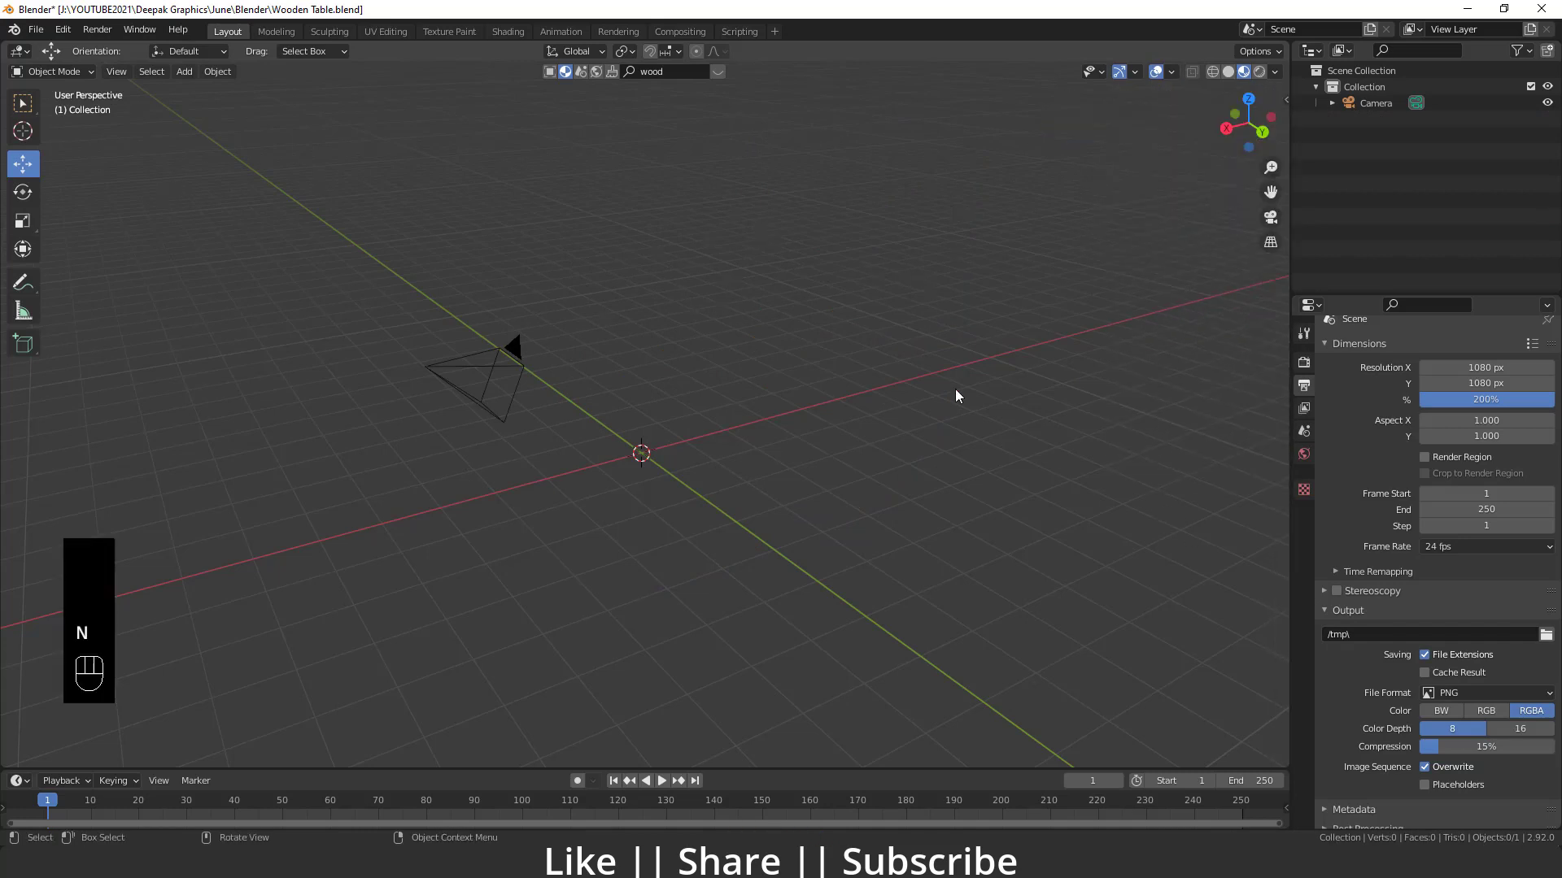
- Pan across the empty scene that holds only the camera
{"action": "left_click_drag", "start_coordinate": [566, 530], "coordinate": [559, 486]}
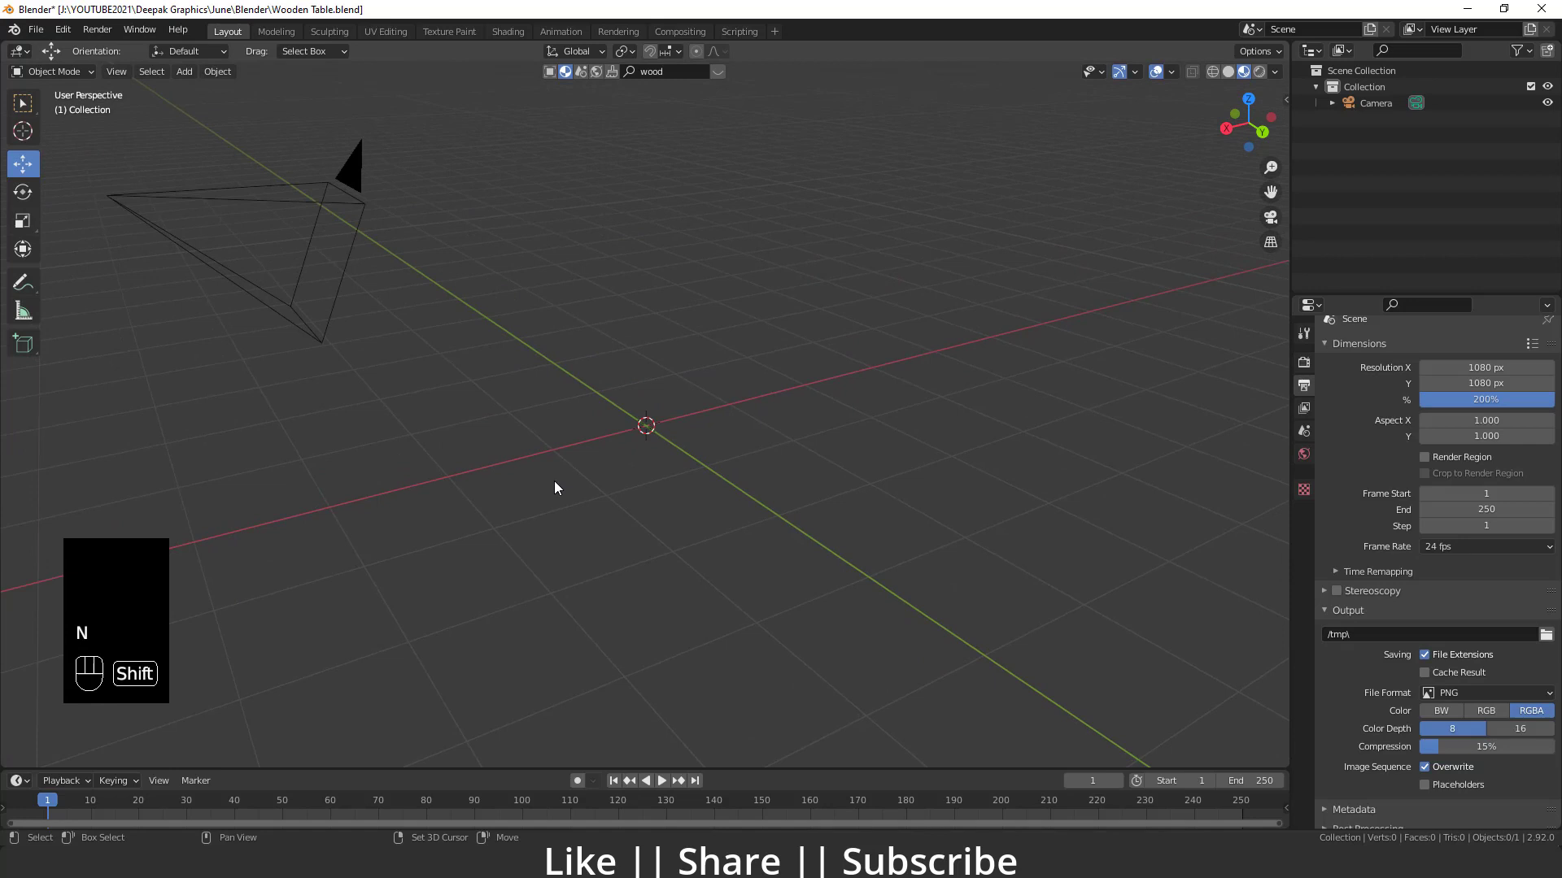
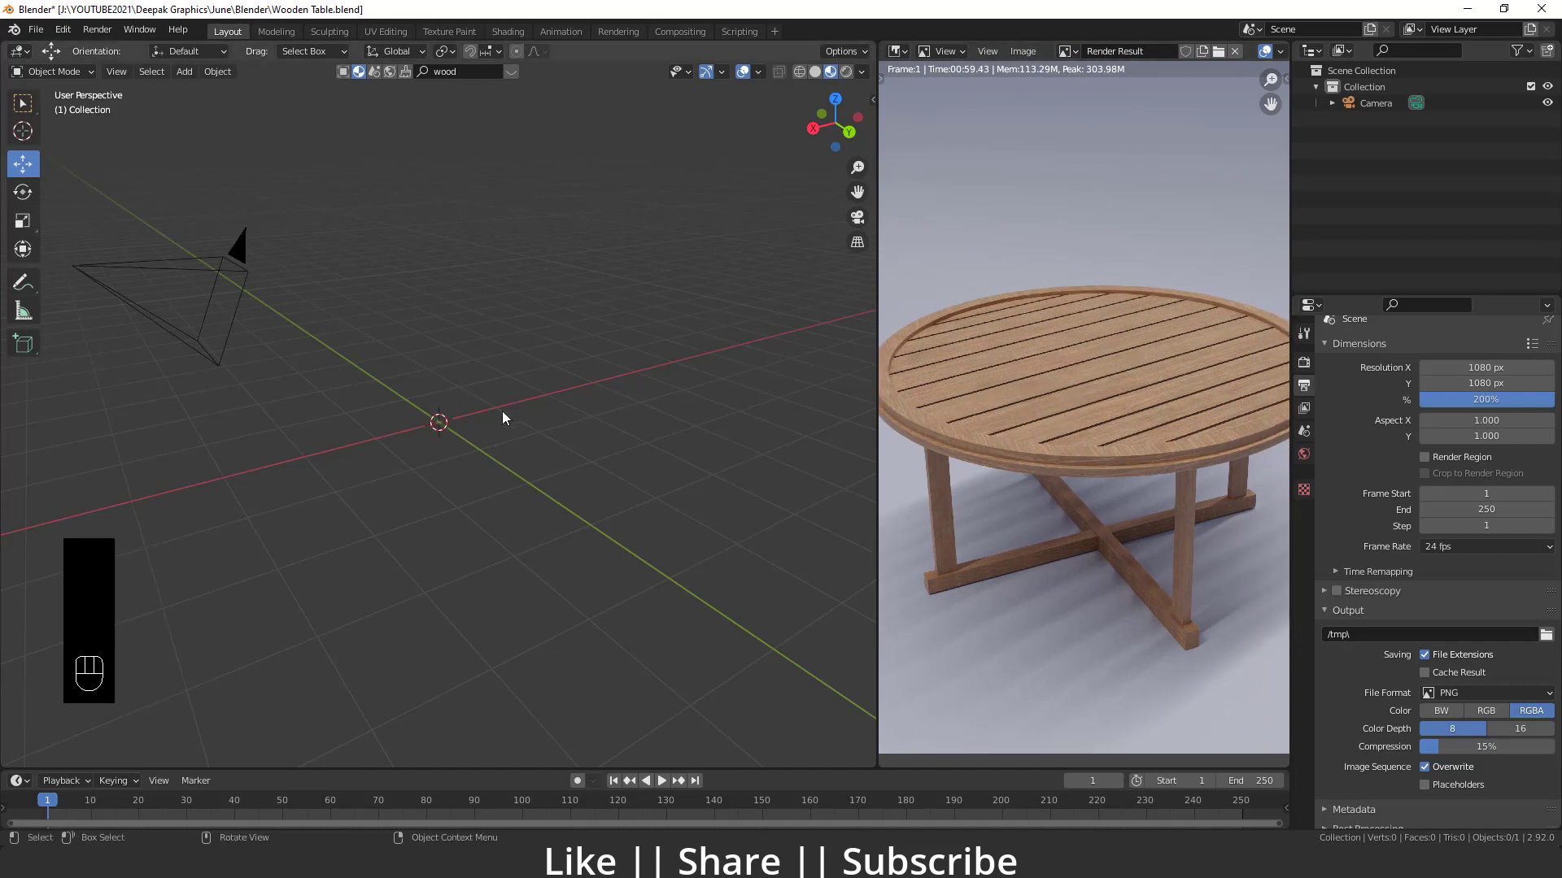
- Add a 32-vertex circle and fill it into a single flat disc face, viewed from the top
{"action": "left_click_drag", "start_coordinate": [441, 454], "coordinate": [405, 448]}
{"action": "key", "text": "shift+a"}
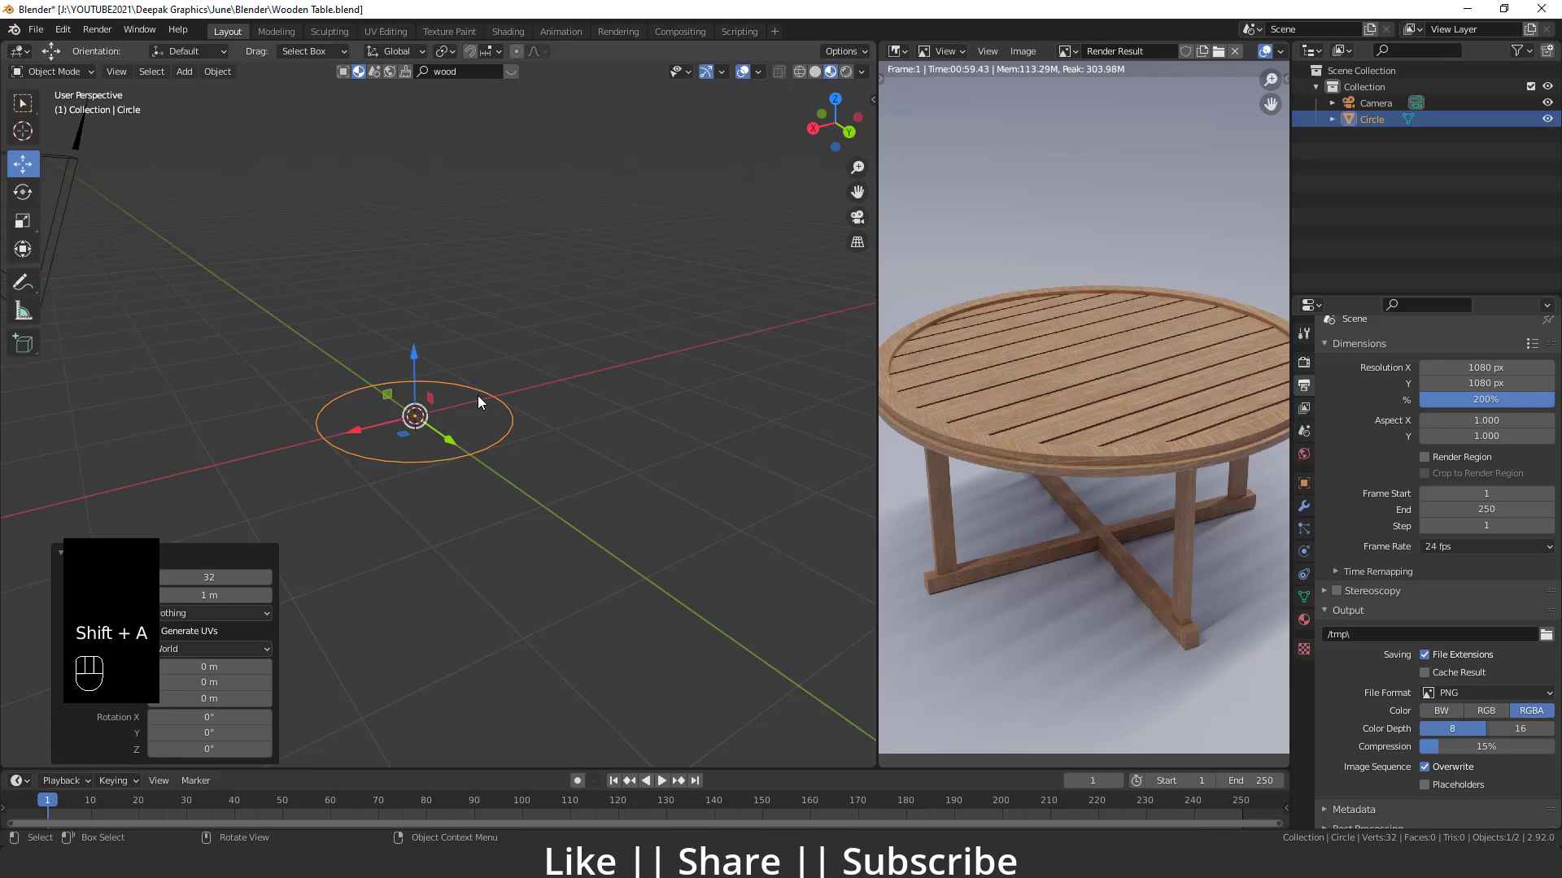
{"action": "middle_click", "coordinate": [456, 449]}
{"action": "key", "text": "Tab"}
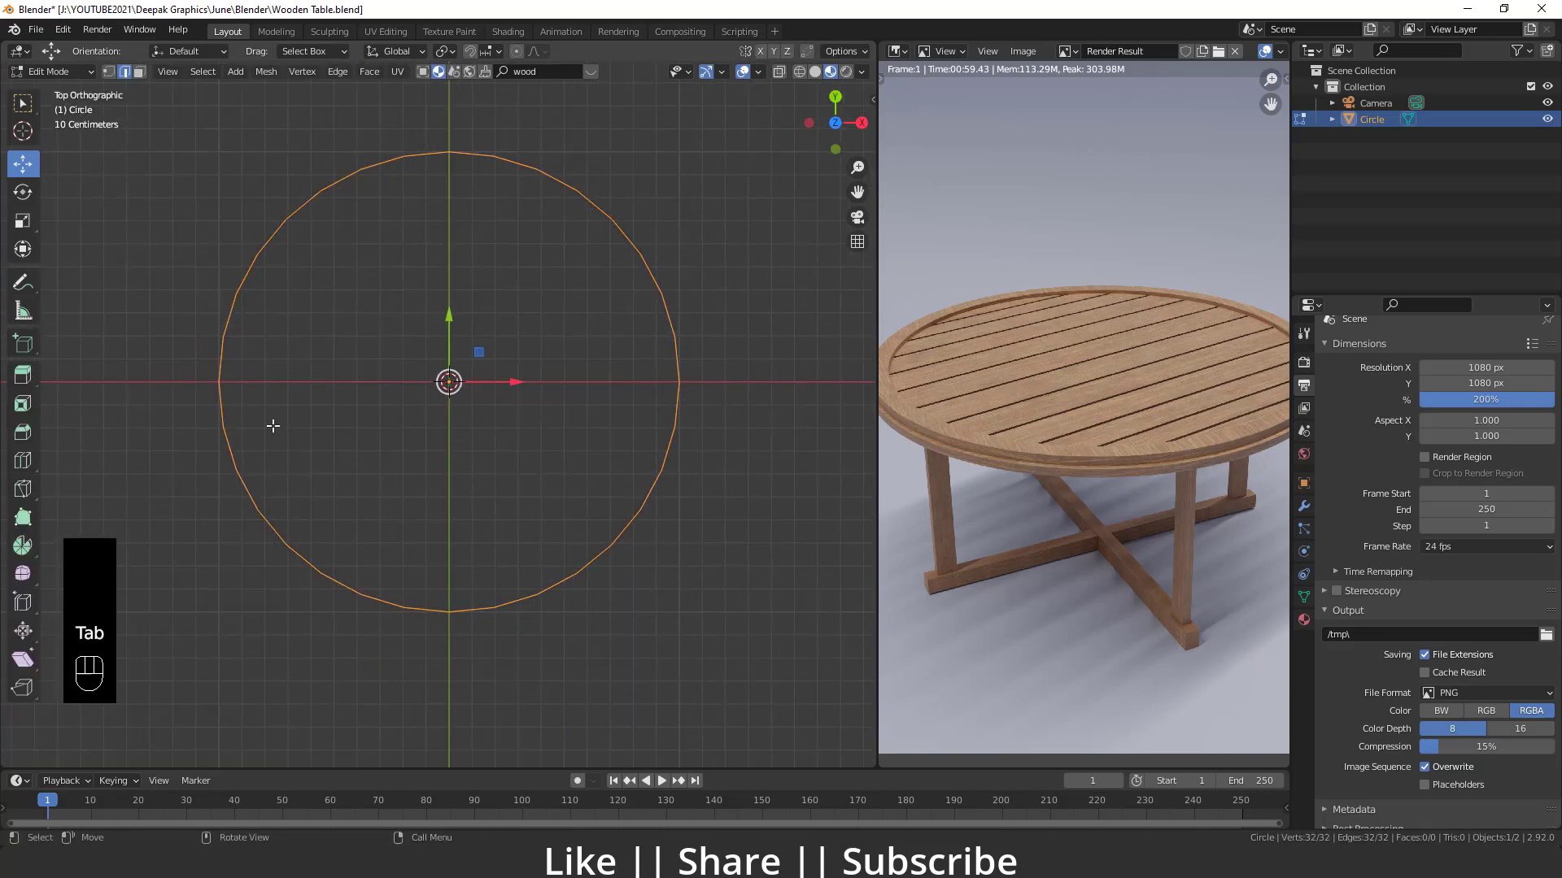
{"action": "key", "text": "2"}
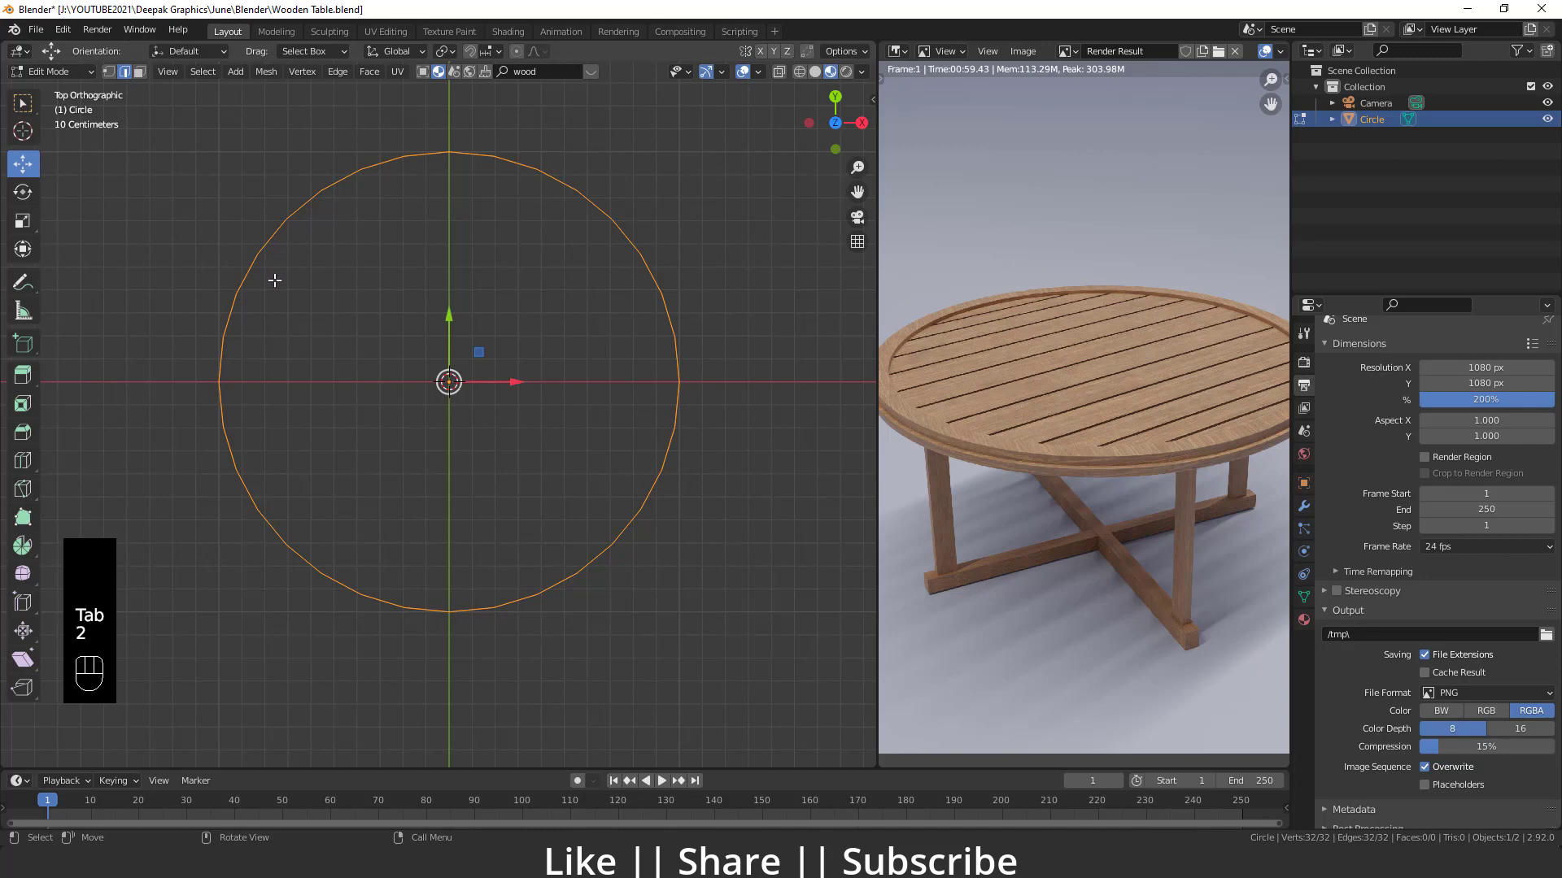
{"action": "key", "text": "f"}
{"action": "key", "text": "ctrl+z"}
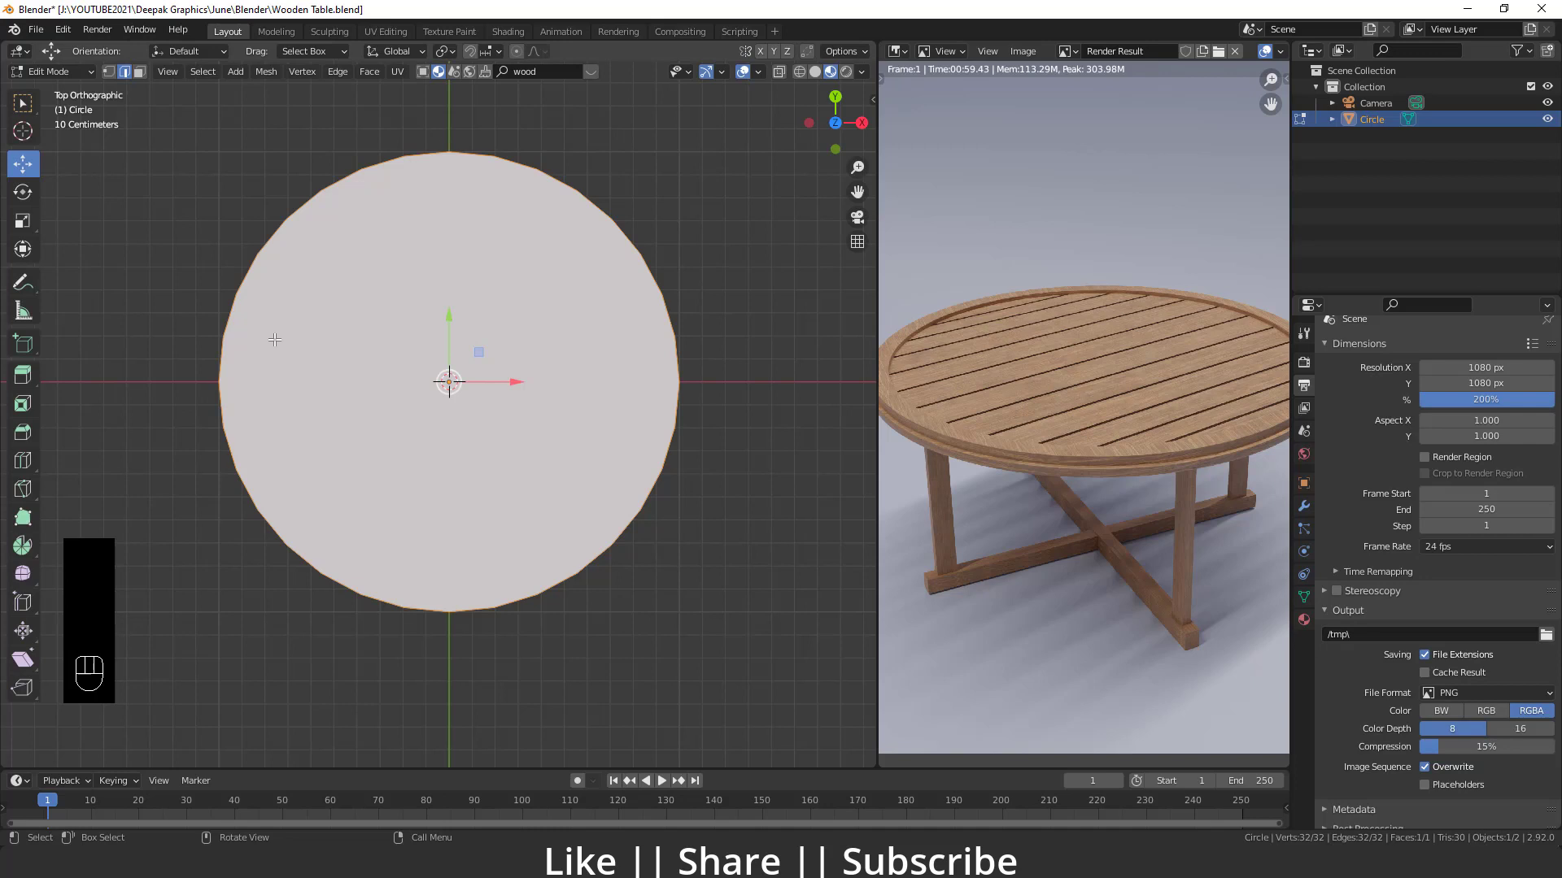
{"action": "key", "text": "1"}
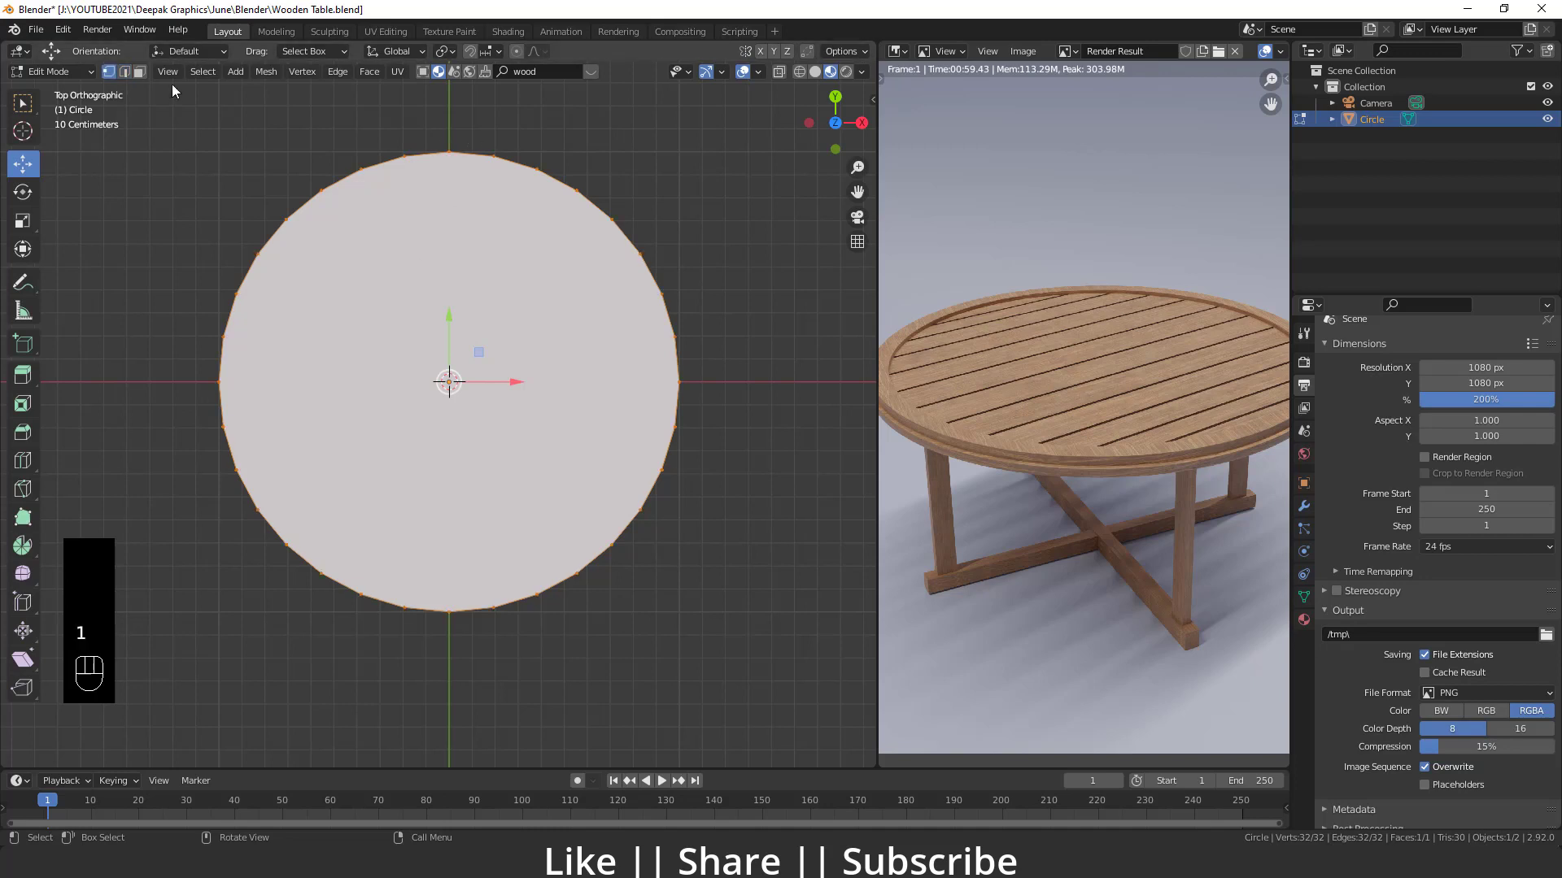
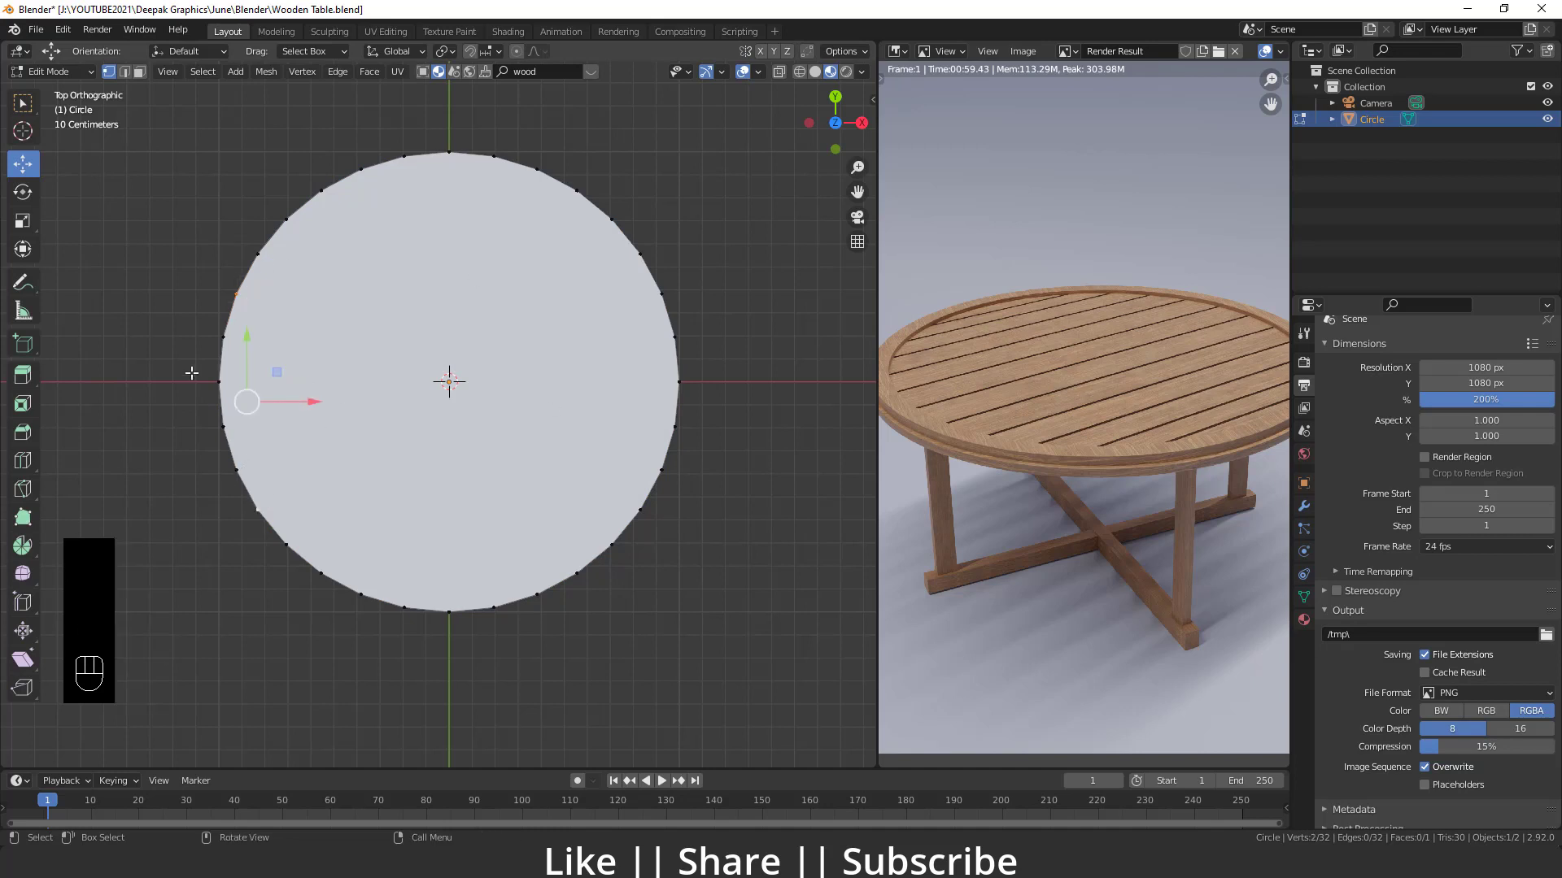
- Start knife-cutting straight parallel lines across the disc for the slats
{"action": "key", "text": "j"}
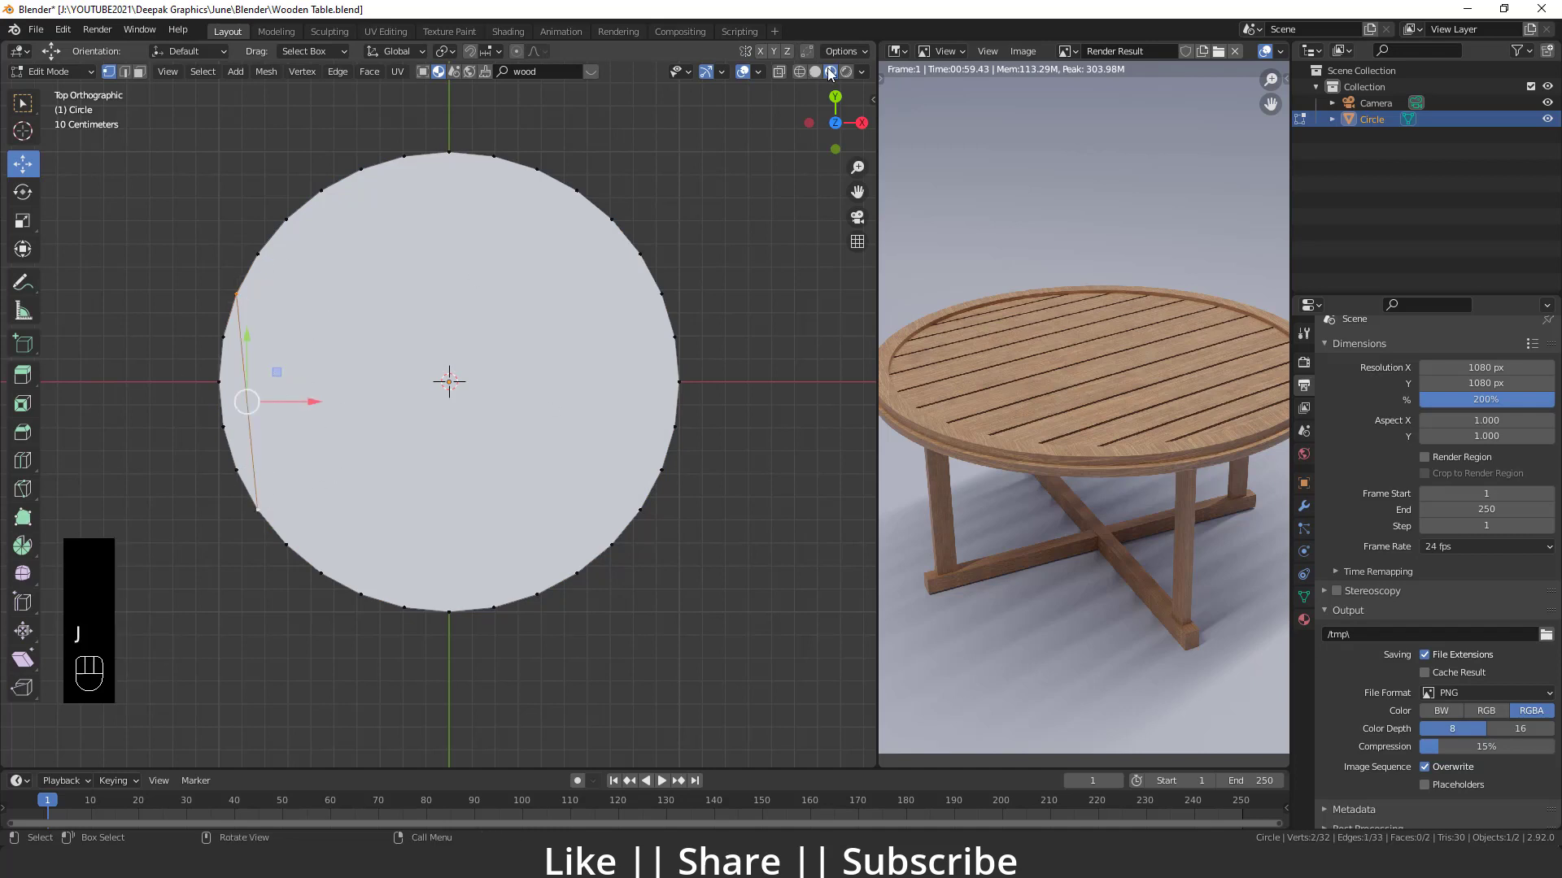
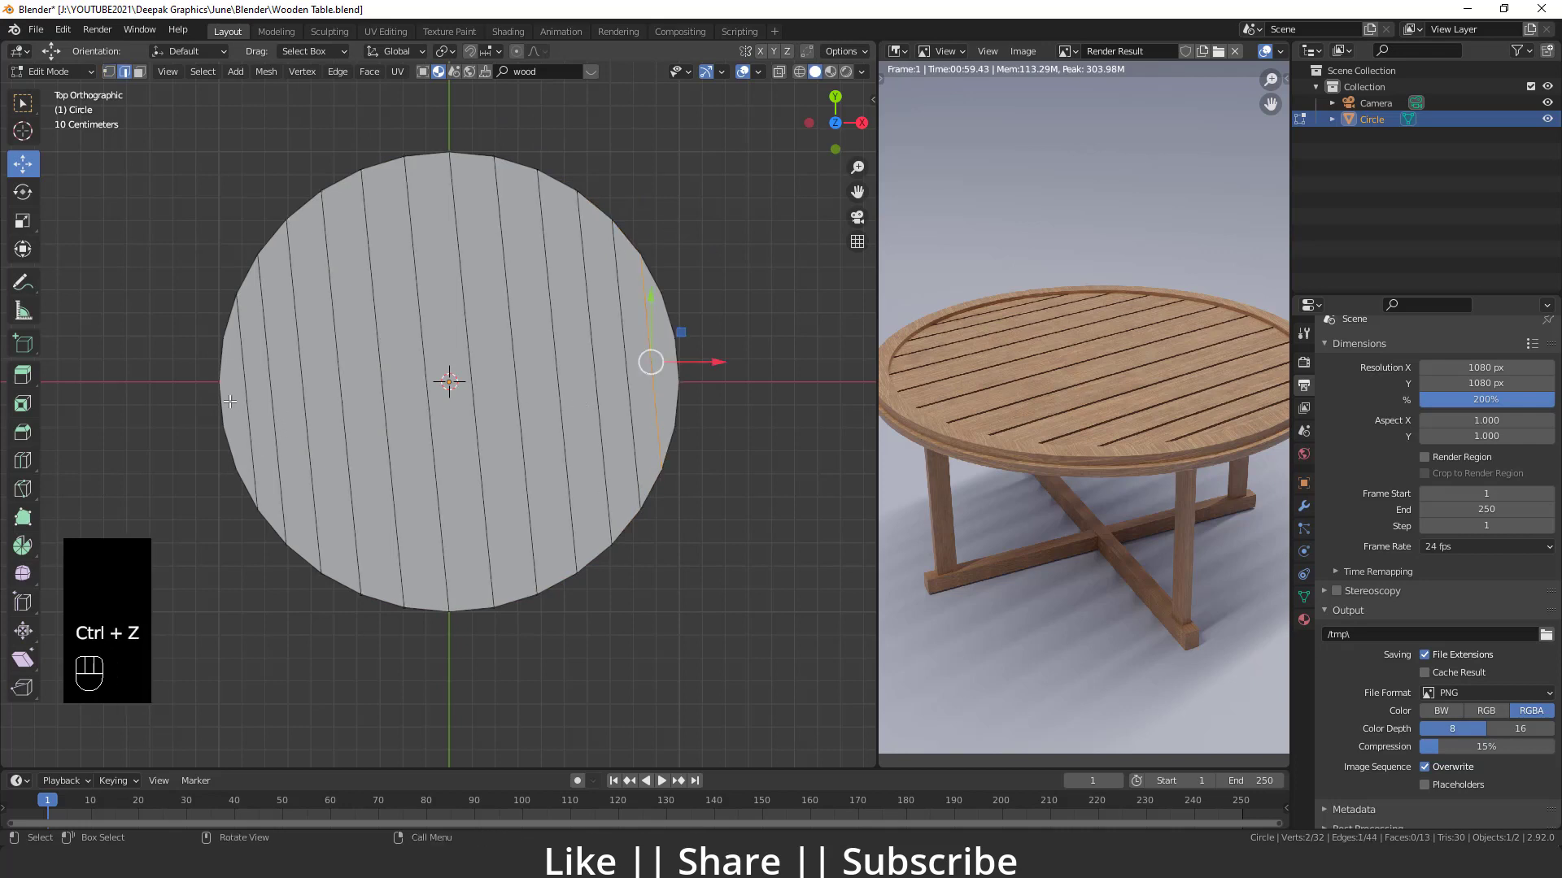
- Bevel all the cut lines into narrow strips and inspect the gap widths
{"action": "left_click_drag", "start_coordinate": [265, 396], "coordinate": [669, 357]}
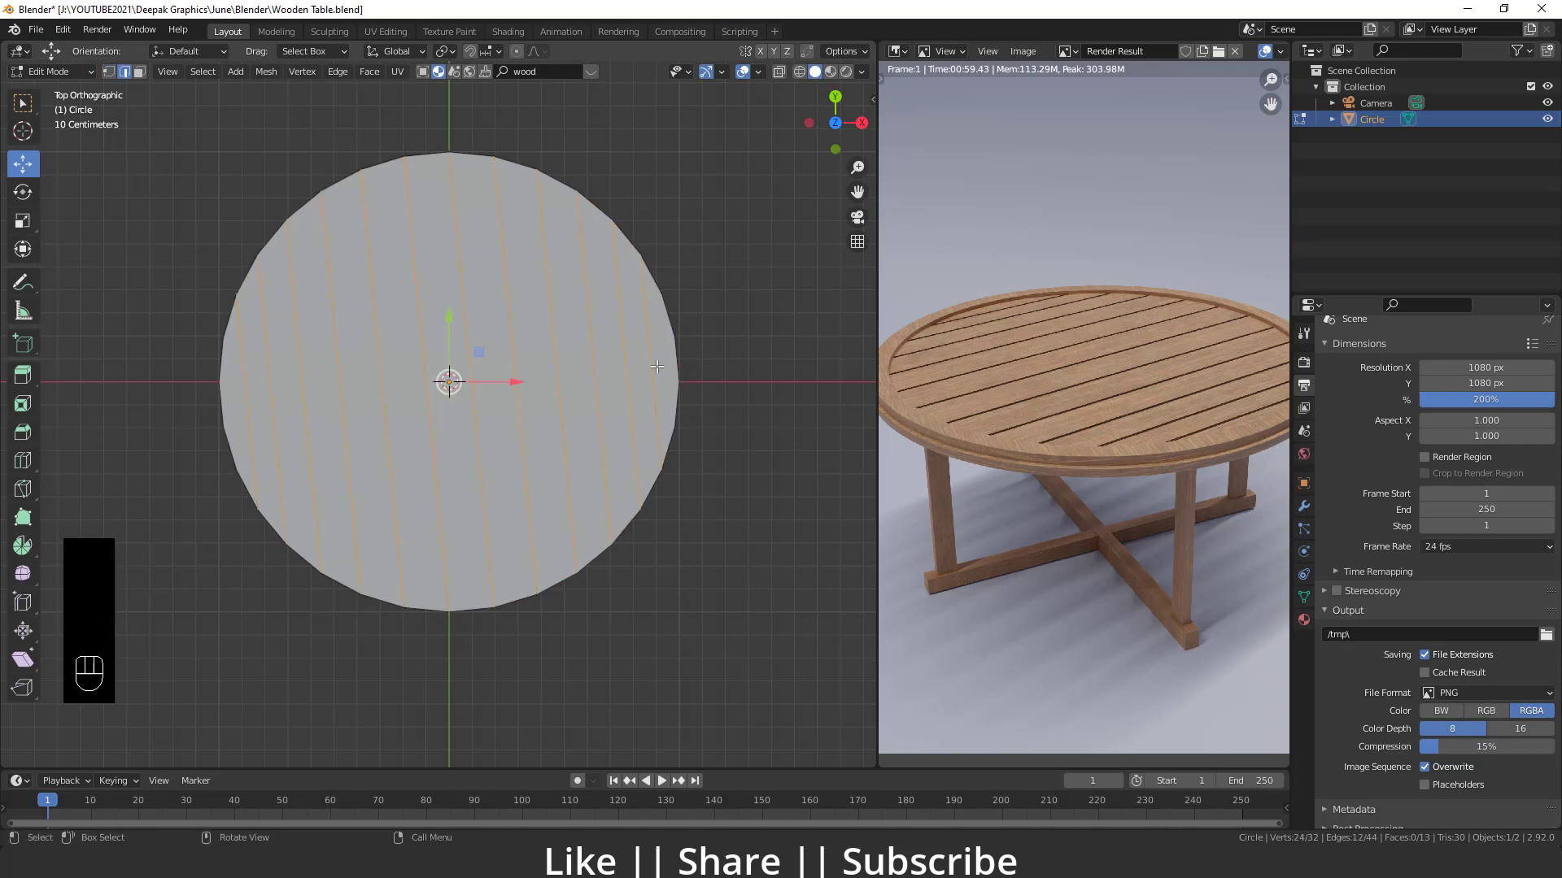
{"action": "key", "text": "ctrl+b"}
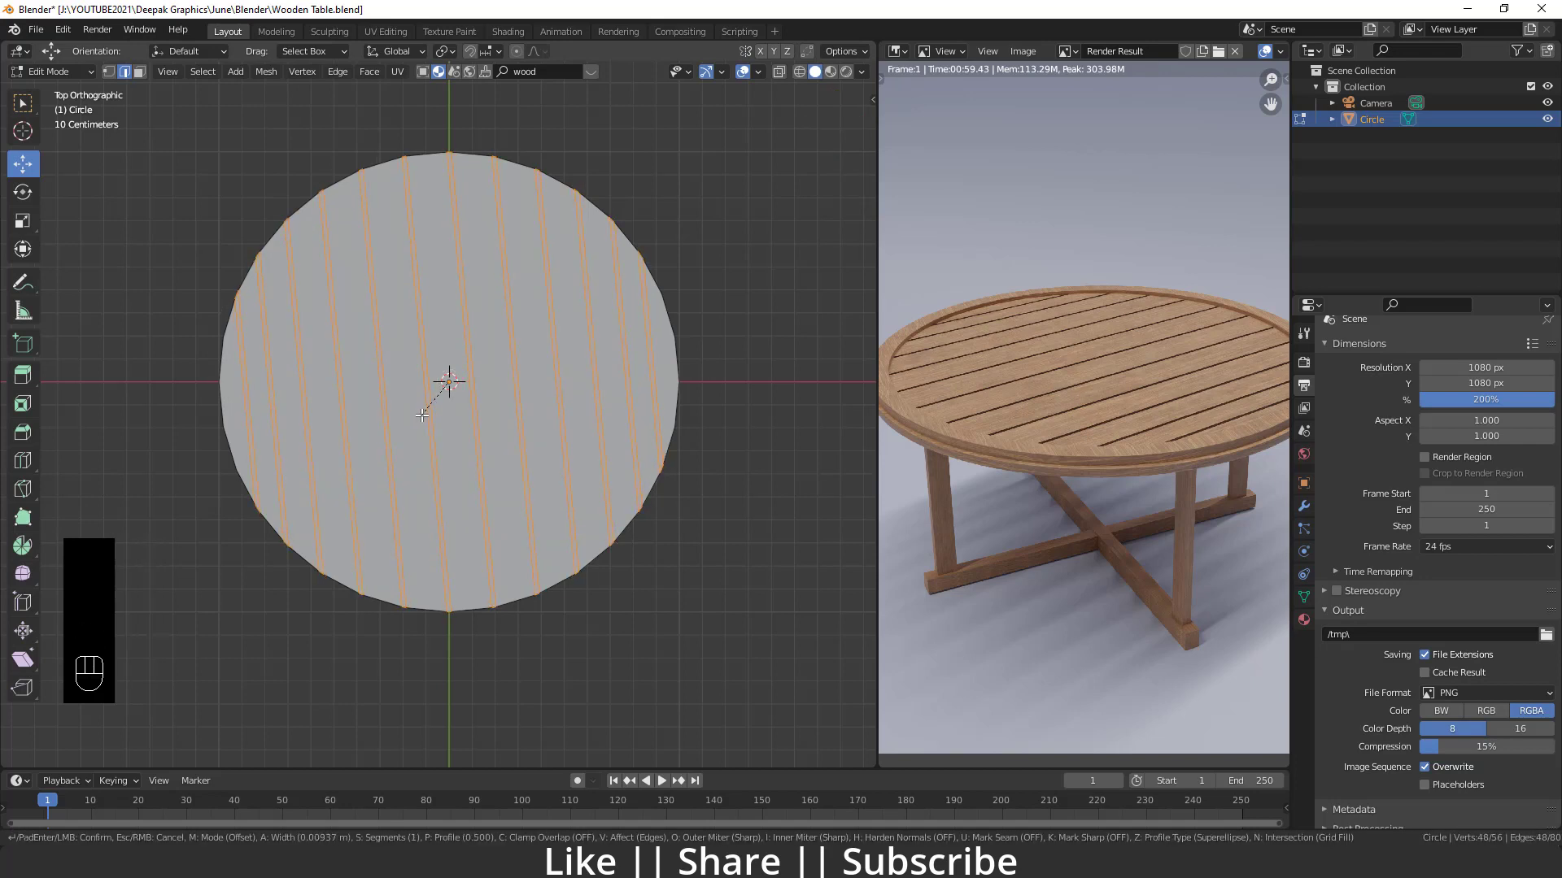
{"action": "left_click", "coordinate": [422, 412]}
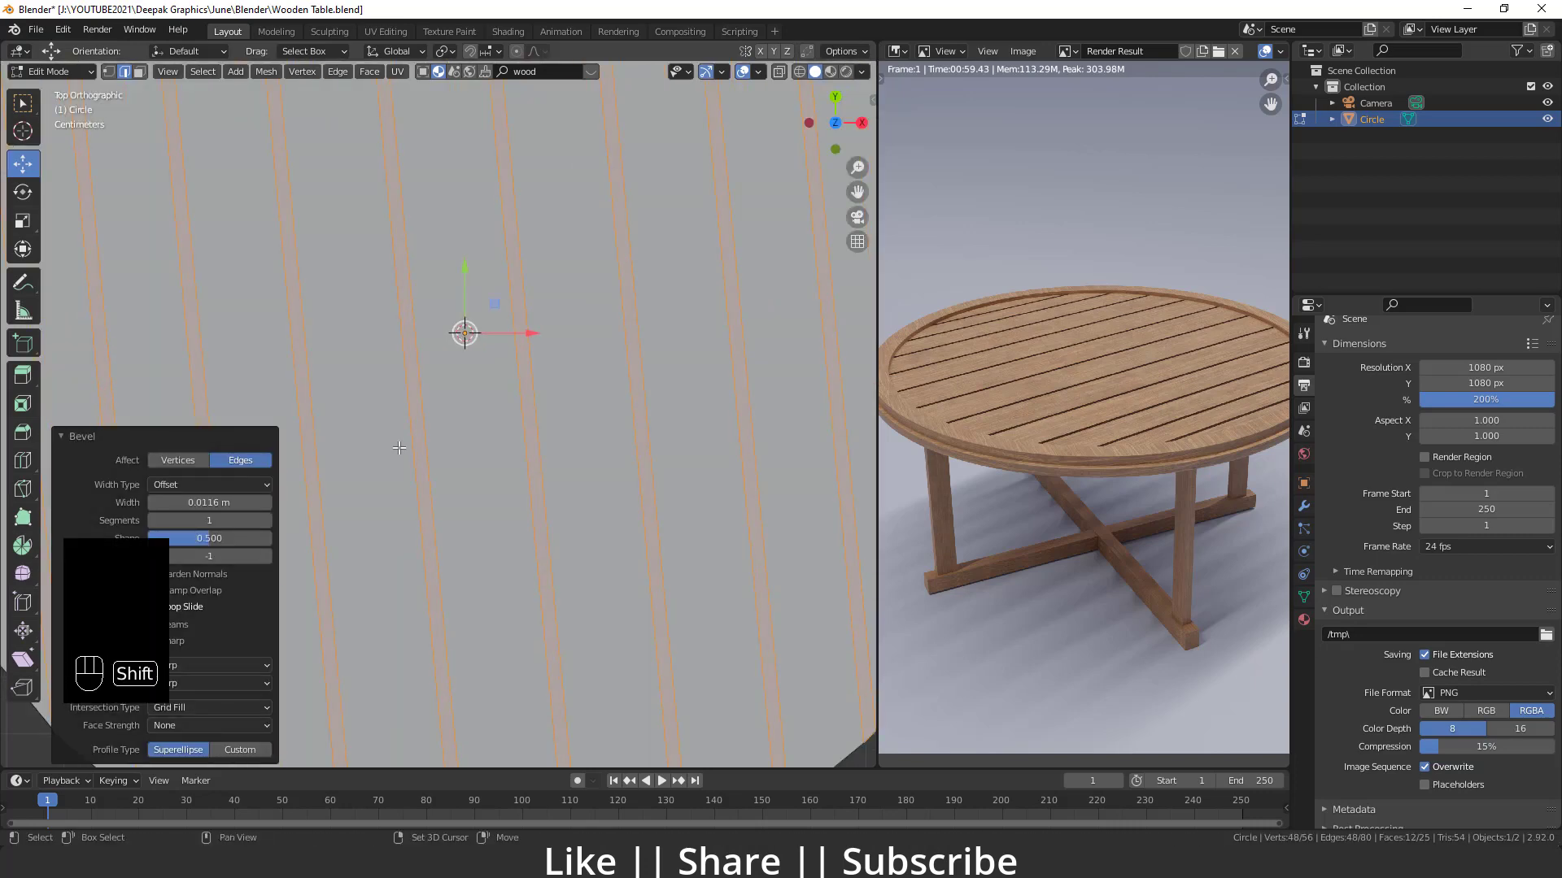
{"action": "left_click_drag", "start_coordinate": [486, 444], "coordinate": [449, 442]}
{"action": "left_click_drag", "start_coordinate": [512, 473], "coordinate": [556, 430]}
{"action": "key", "text": "3"}
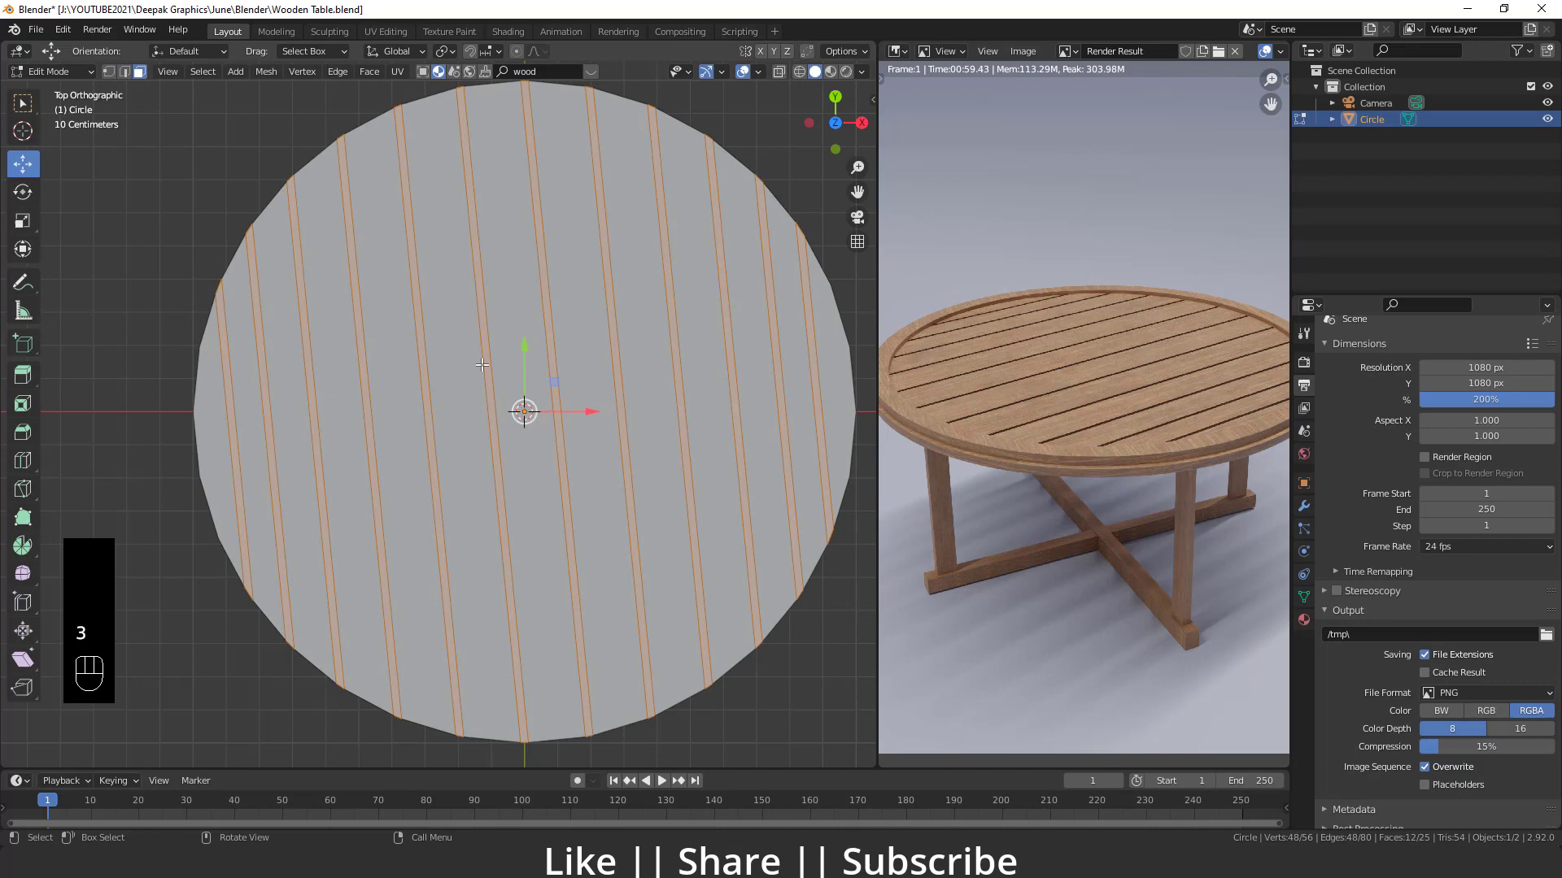
- Delete the thin strips so the disc becomes separate slats with open gaps
{"action": "key", "text": "Delete"}
{"action": "left_click_drag", "start_coordinate": [461, 482], "coordinate": [466, 389]}
{"action": "middle_click", "coordinate": [476, 479]}
{"action": "key", "text": "a"}
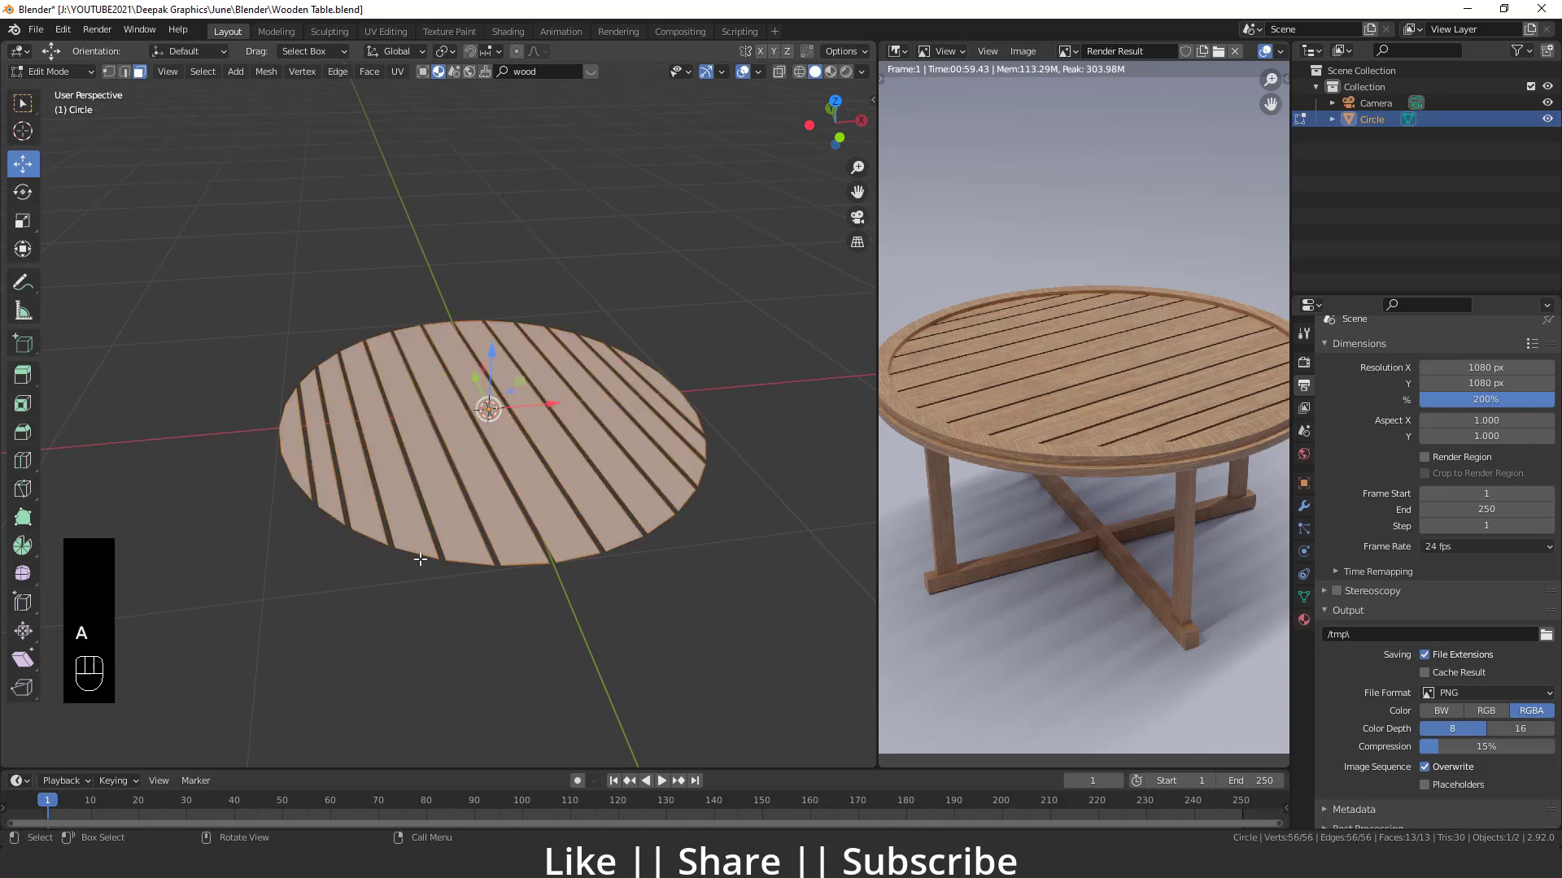
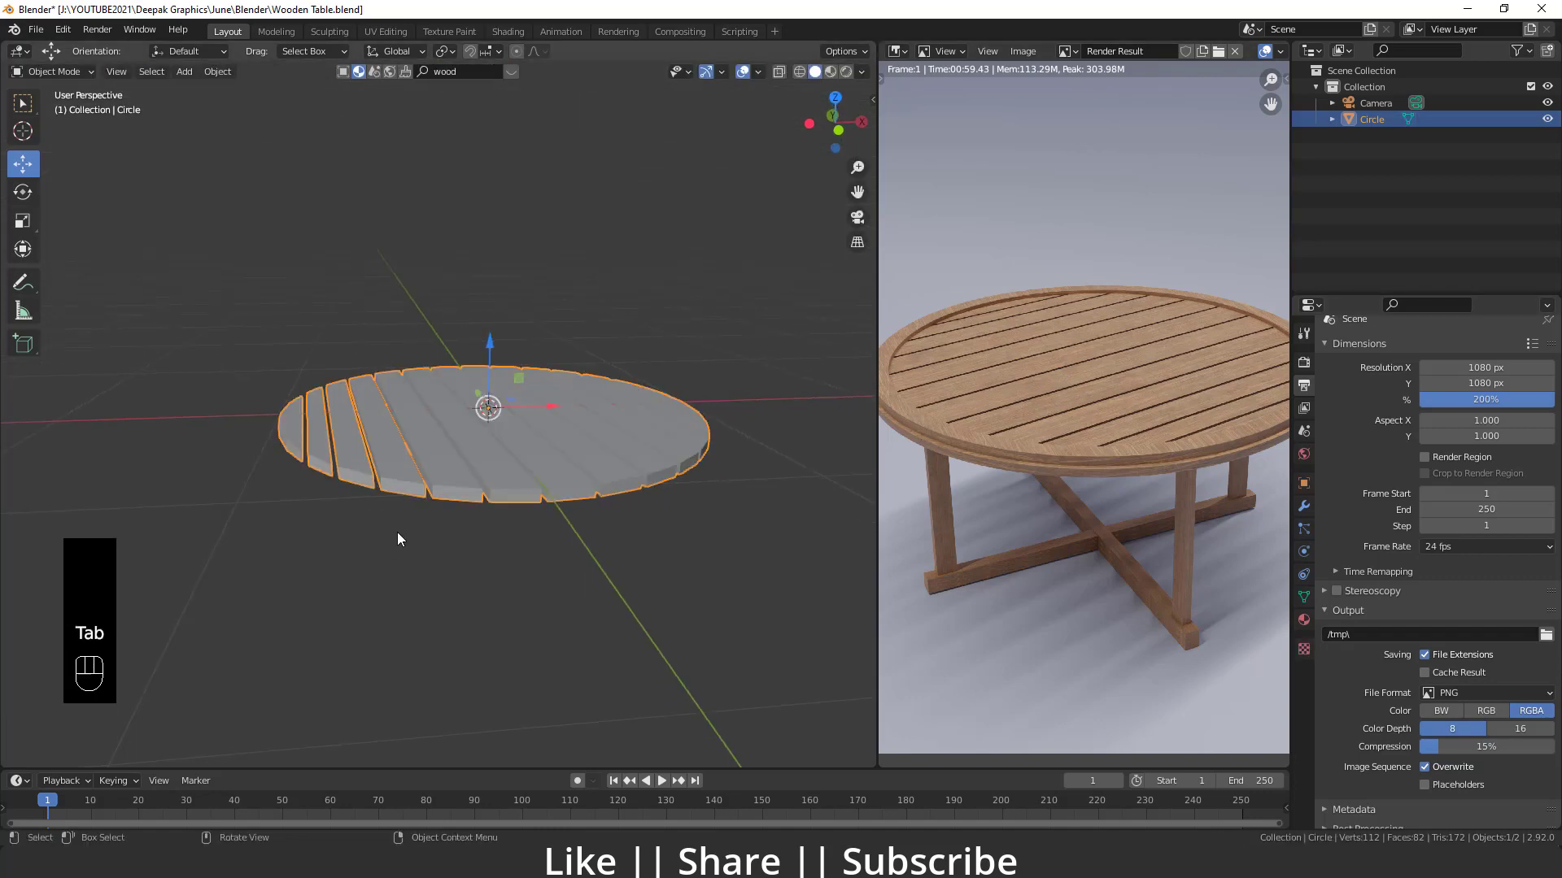
- Add a cylinder beside the slatted top from the mesh list
{"action": "left_click_drag", "start_coordinate": [552, 496], "coordinate": [530, 408]}
{"action": "left_click_drag", "start_coordinate": [531, 408], "coordinate": [413, 543]}
{"action": "middle_click", "coordinate": [501, 506]}
{"action": "middle_click", "coordinate": [426, 481]}
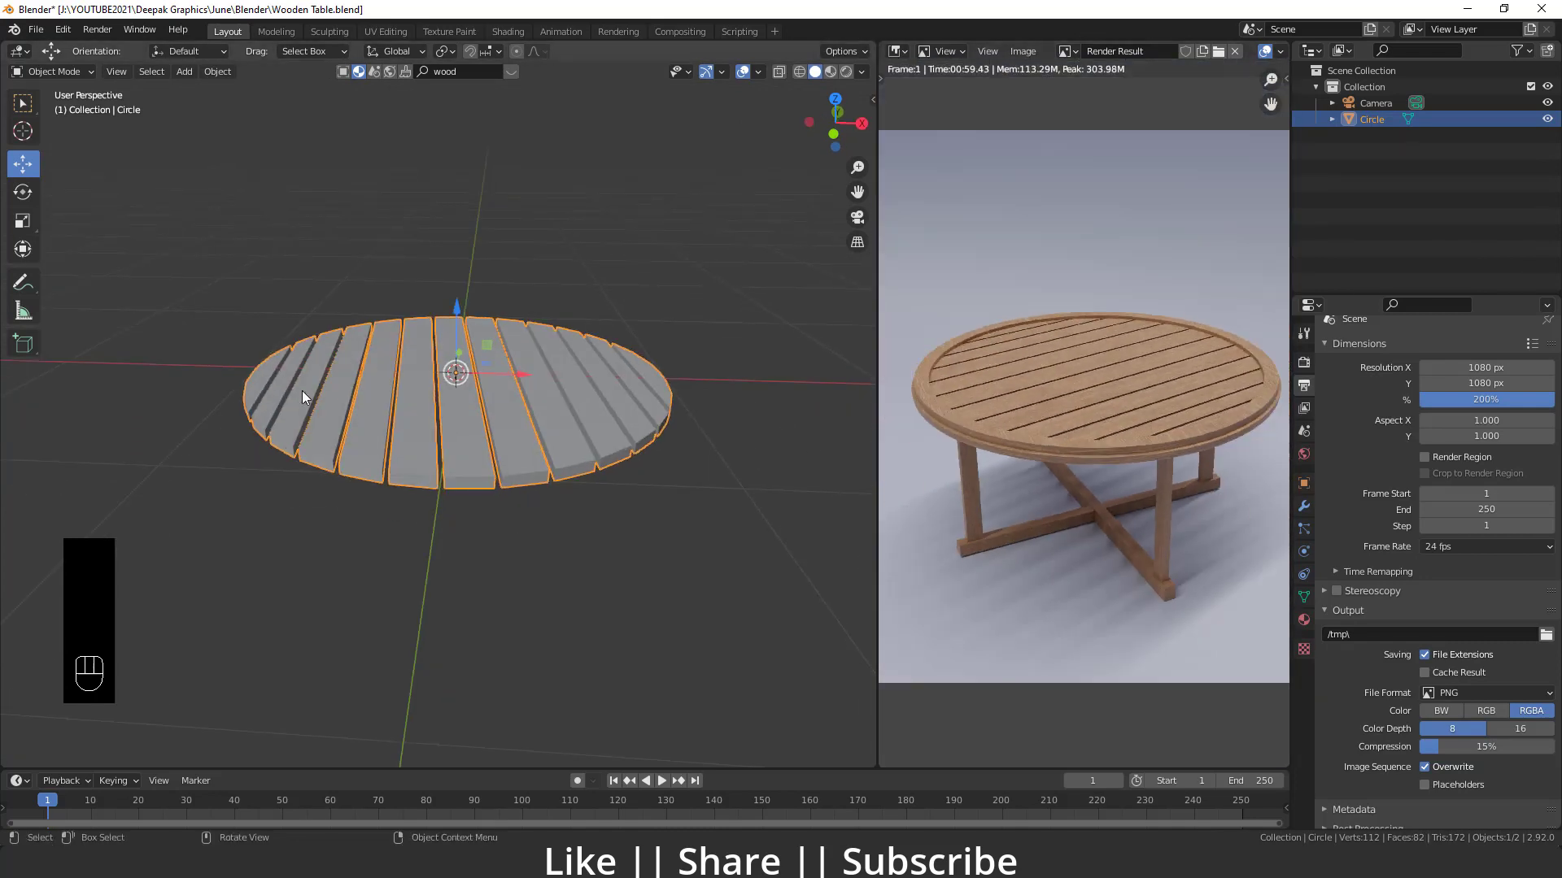
{"action": "key", "text": "shift+a"}
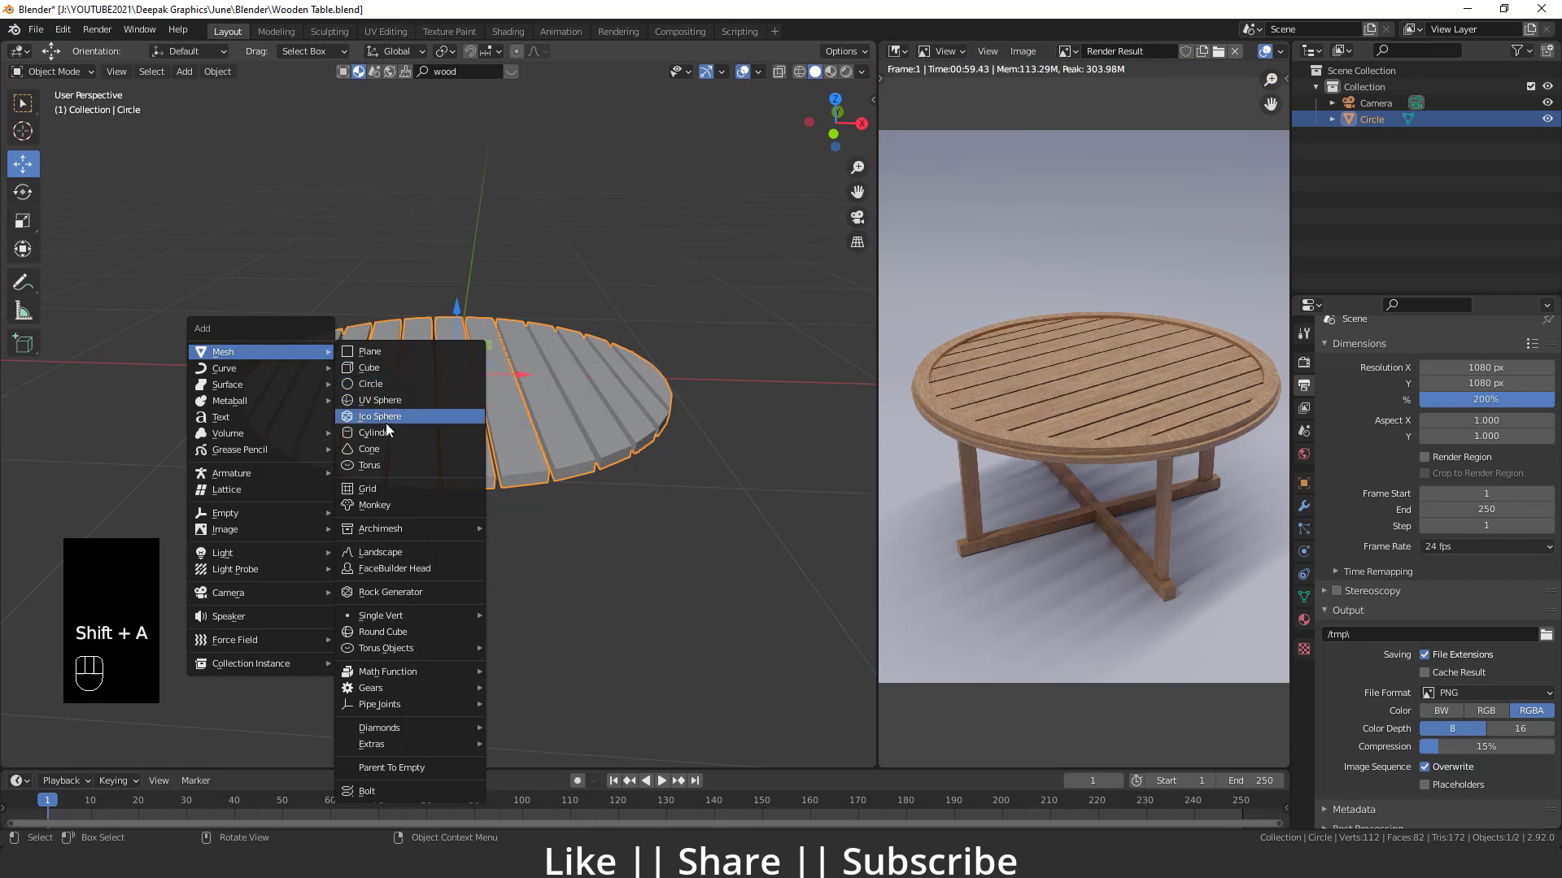
{"action": "left_click", "coordinate": [39, 266]}
{"action": "left_click_drag", "start_coordinate": [462, 321], "coordinate": [462, 381]}
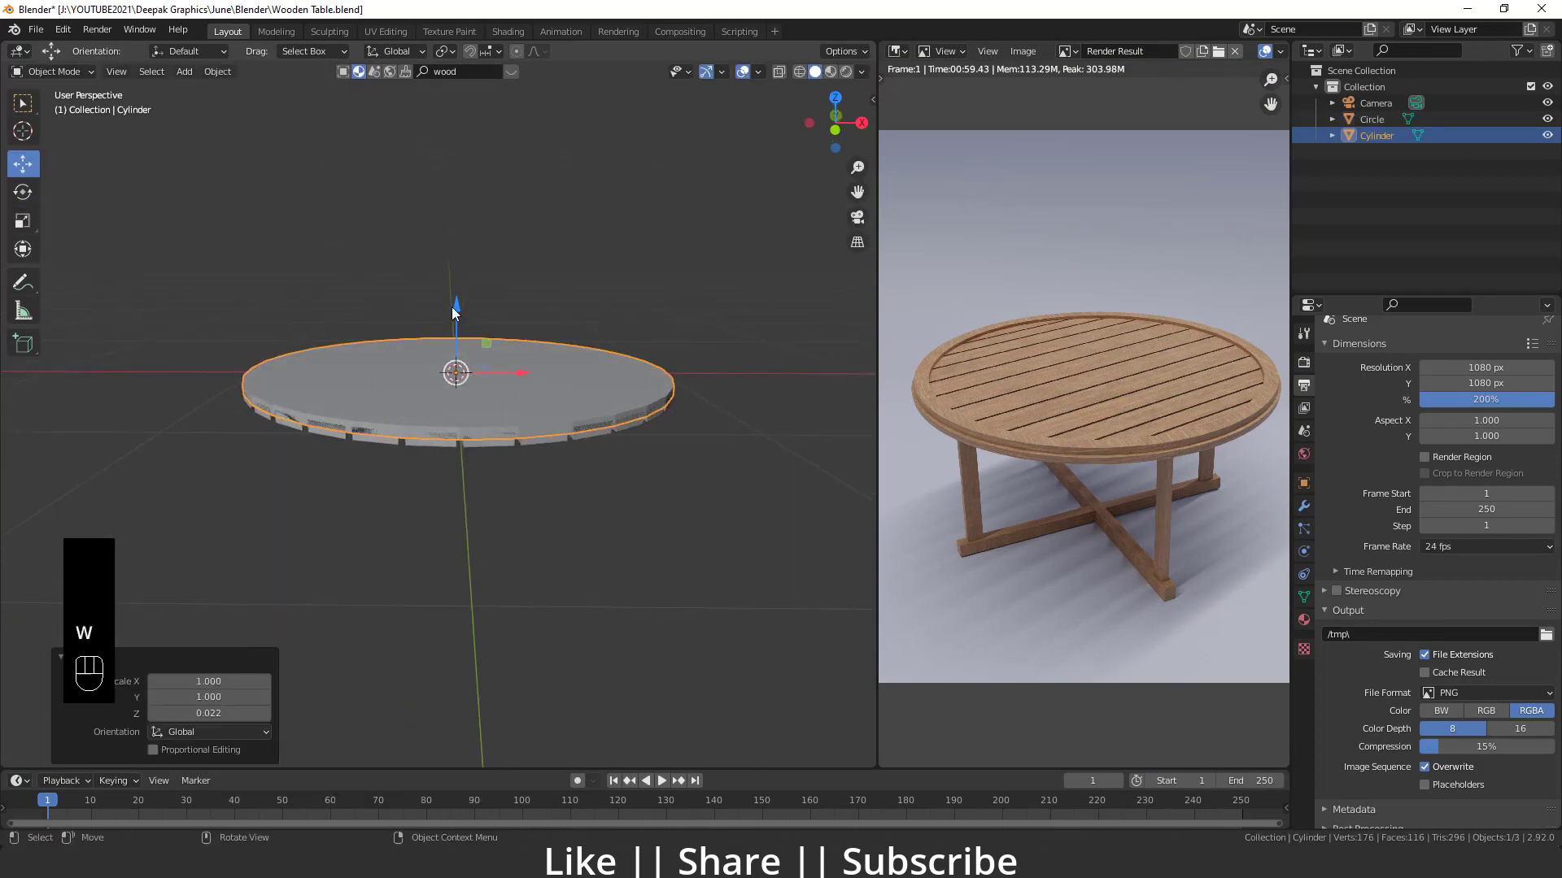
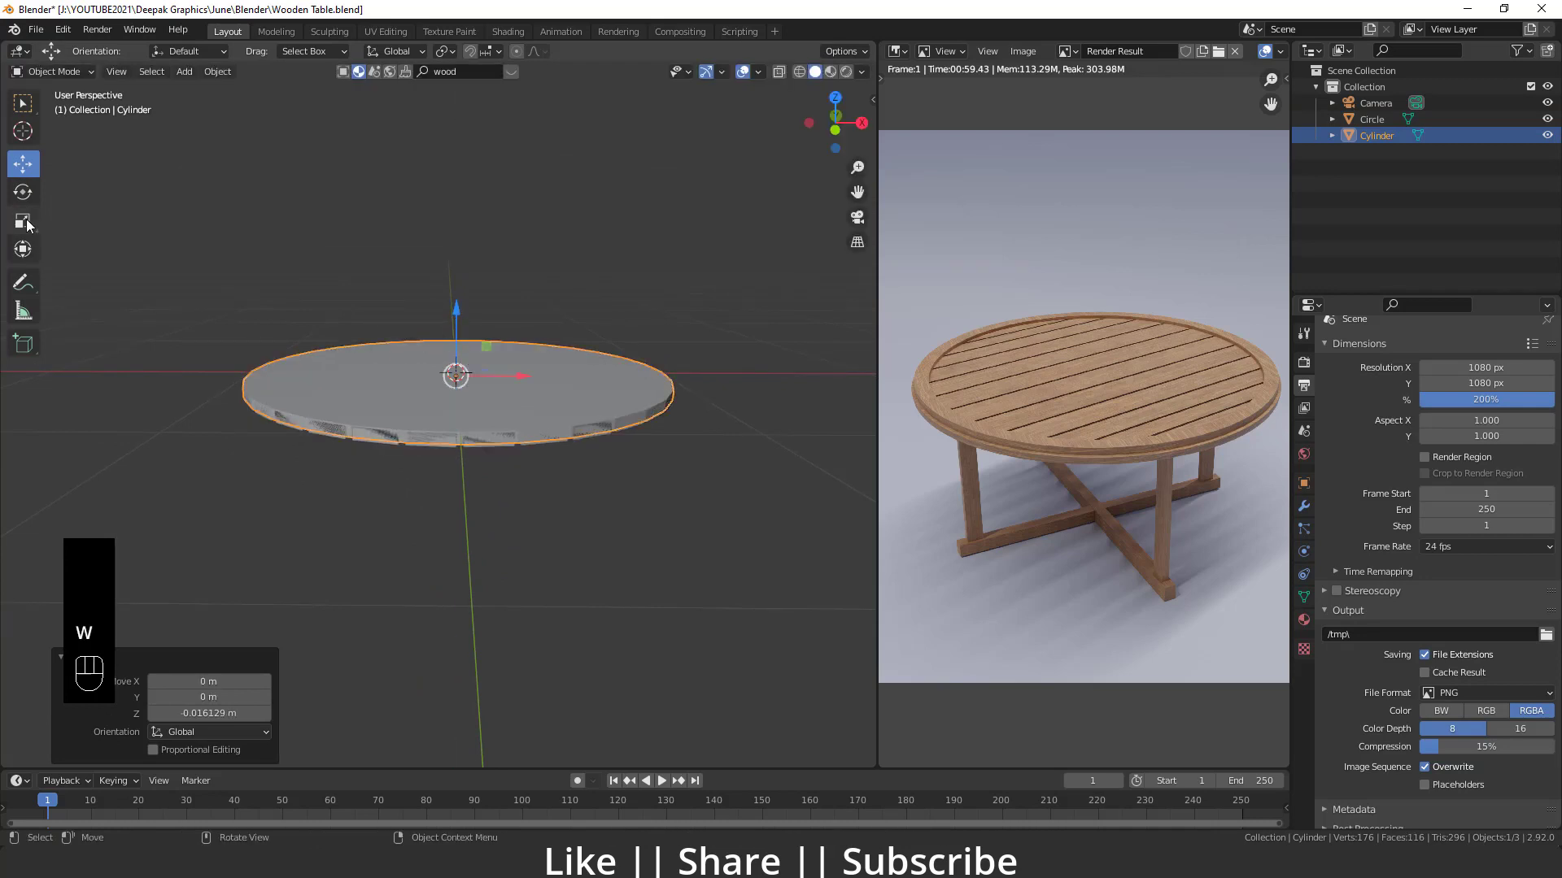
- Resize the cylinder into a thin disc matching the tabletop's width
{"action": "left_click", "coordinate": [464, 313]}
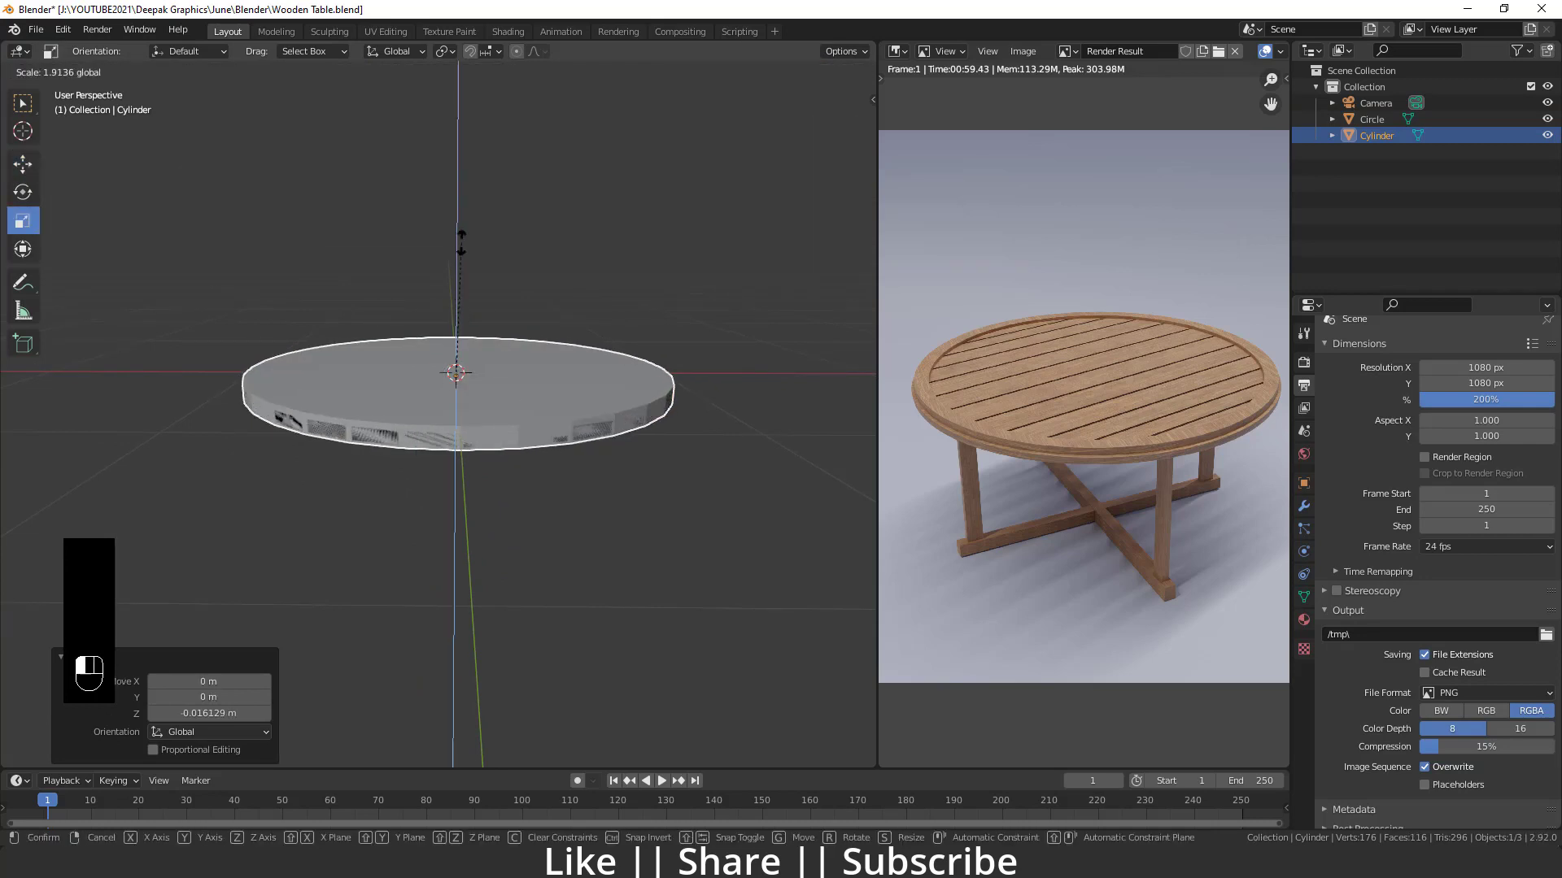
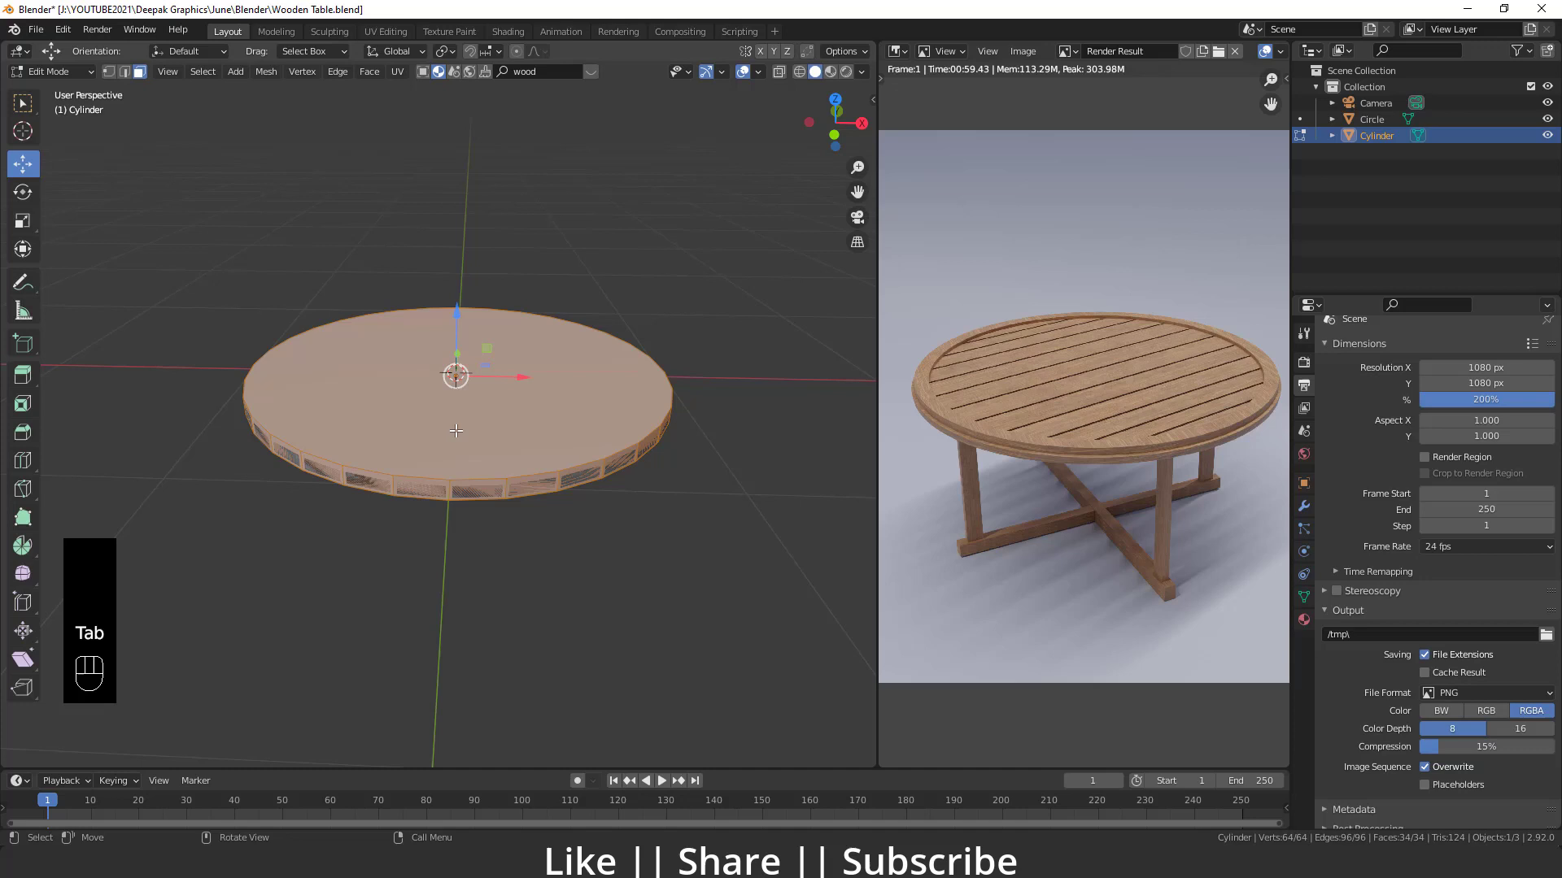
{"action": "key", "text": "Tab"}
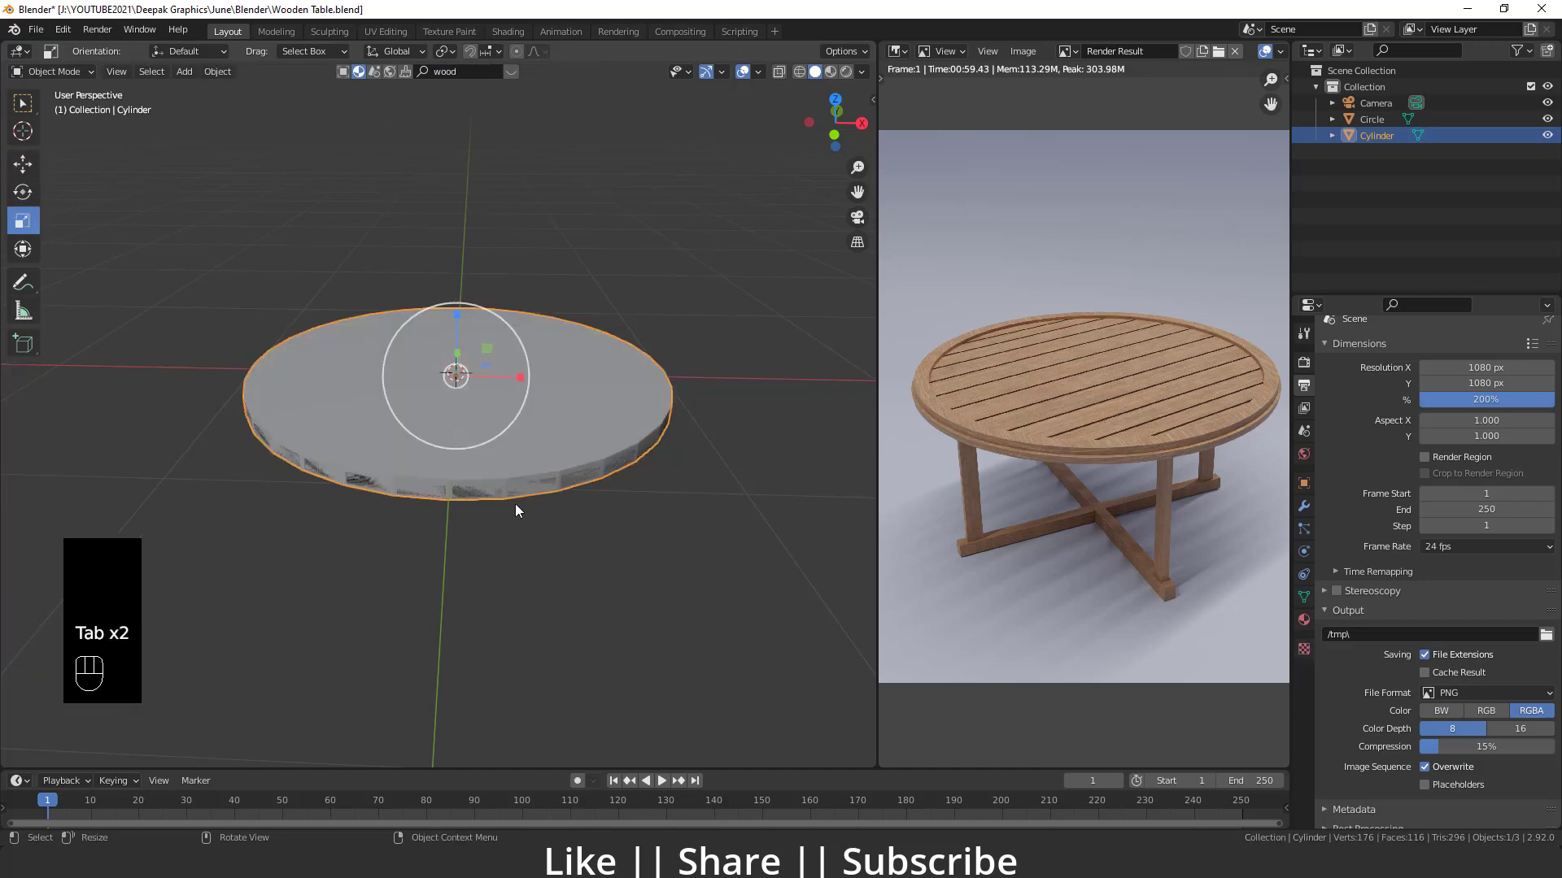
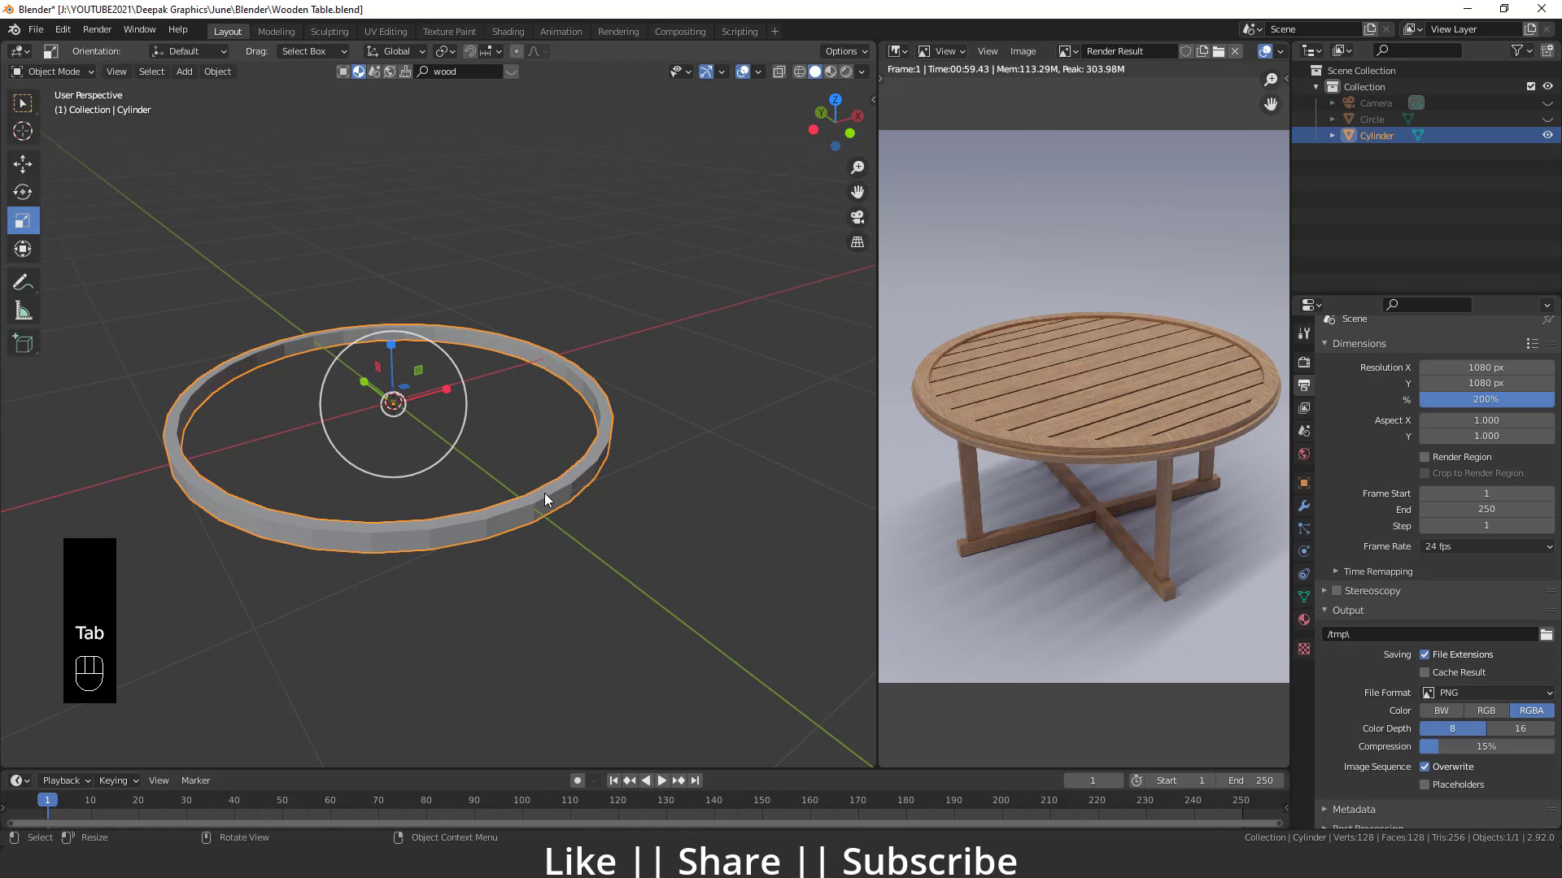
- Unhide the slatted top and add a horizontal edge loop splitting the rim into two bands
{"action": "key", "text": "alt+h"}
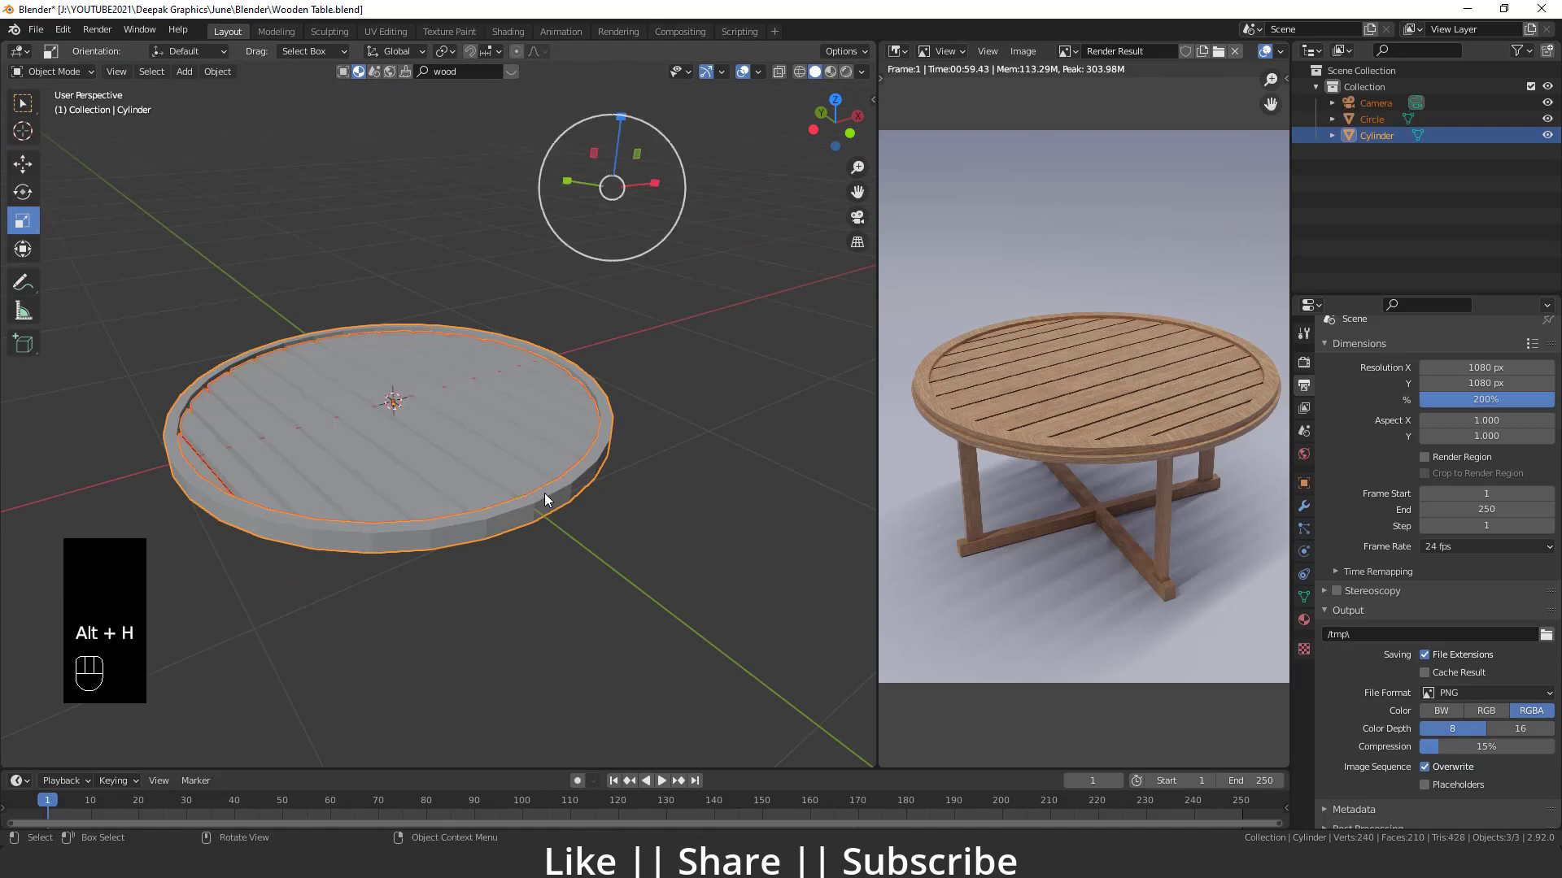
{"action": "left_click_drag", "start_coordinate": [383, 477], "coordinate": [438, 466]}
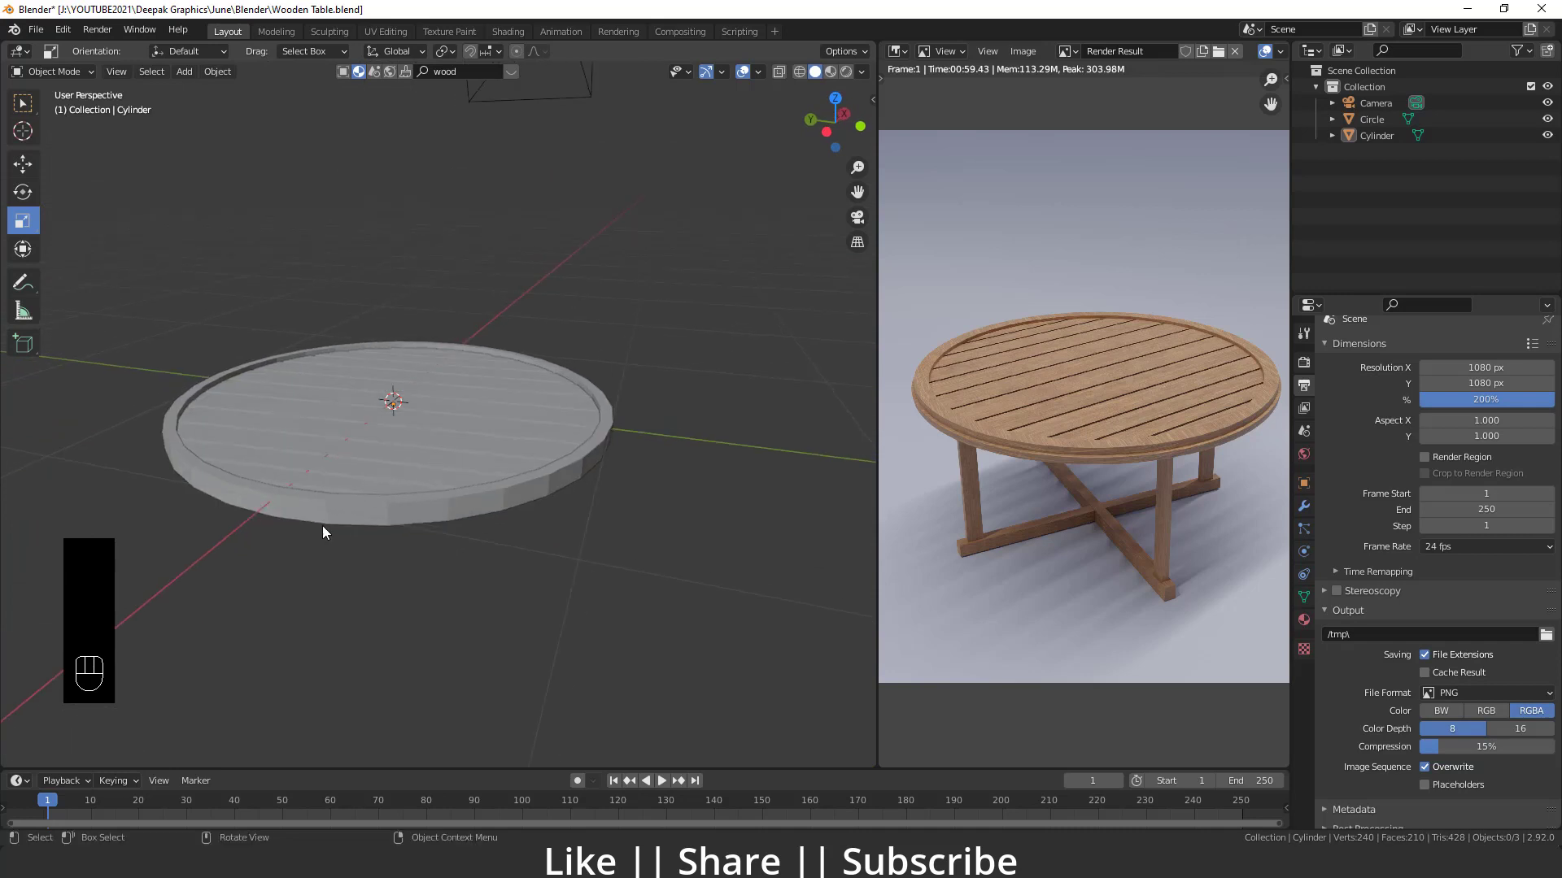
{"action": "left_click_drag", "start_coordinate": [1115, 460], "coordinate": [1077, 465]}
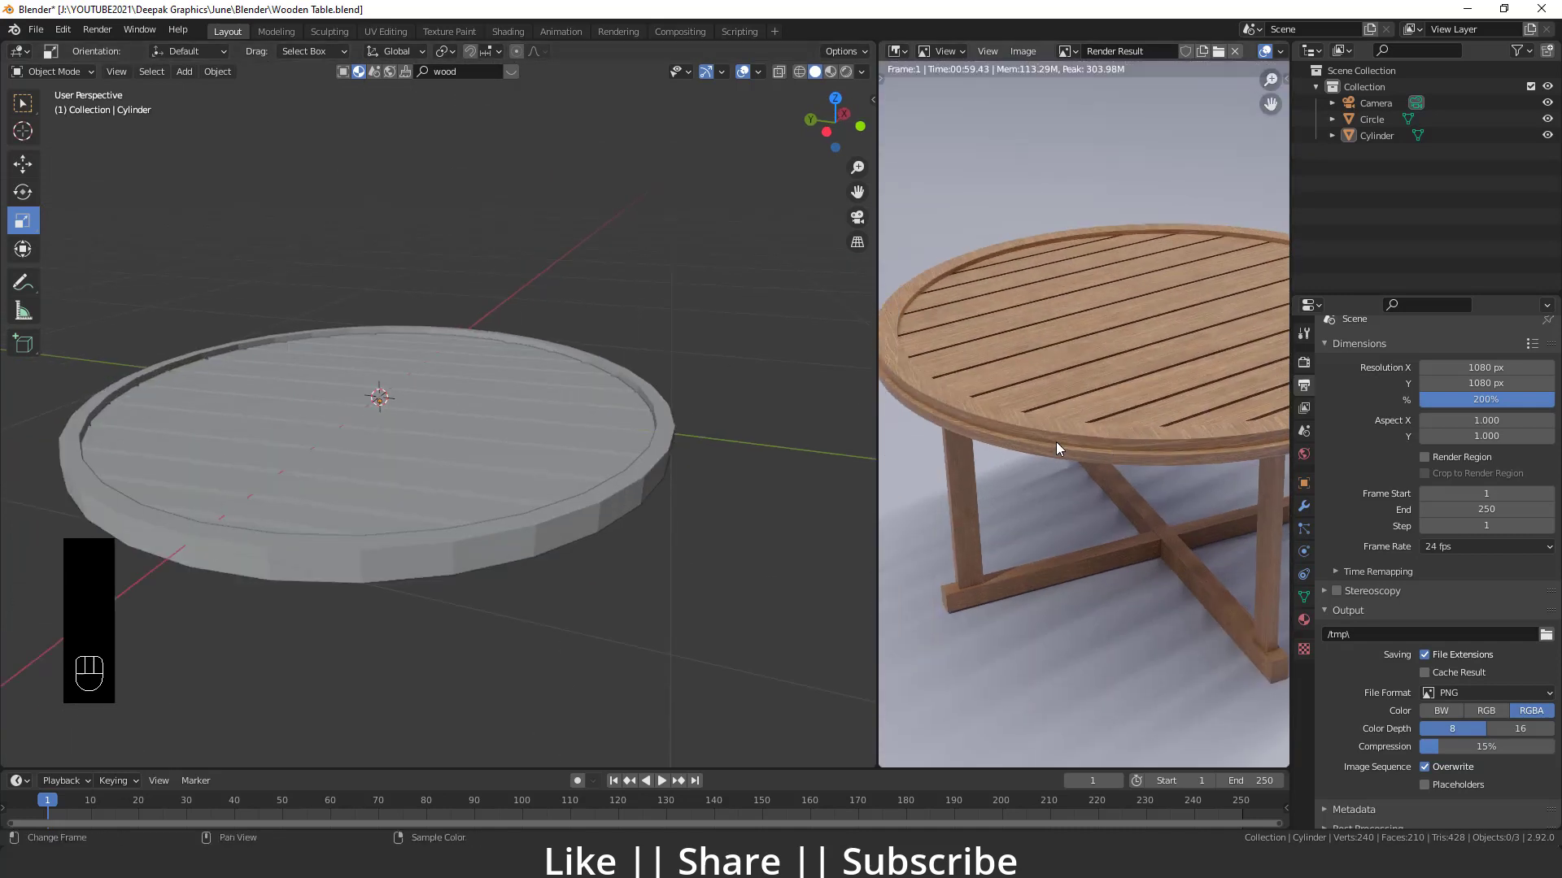
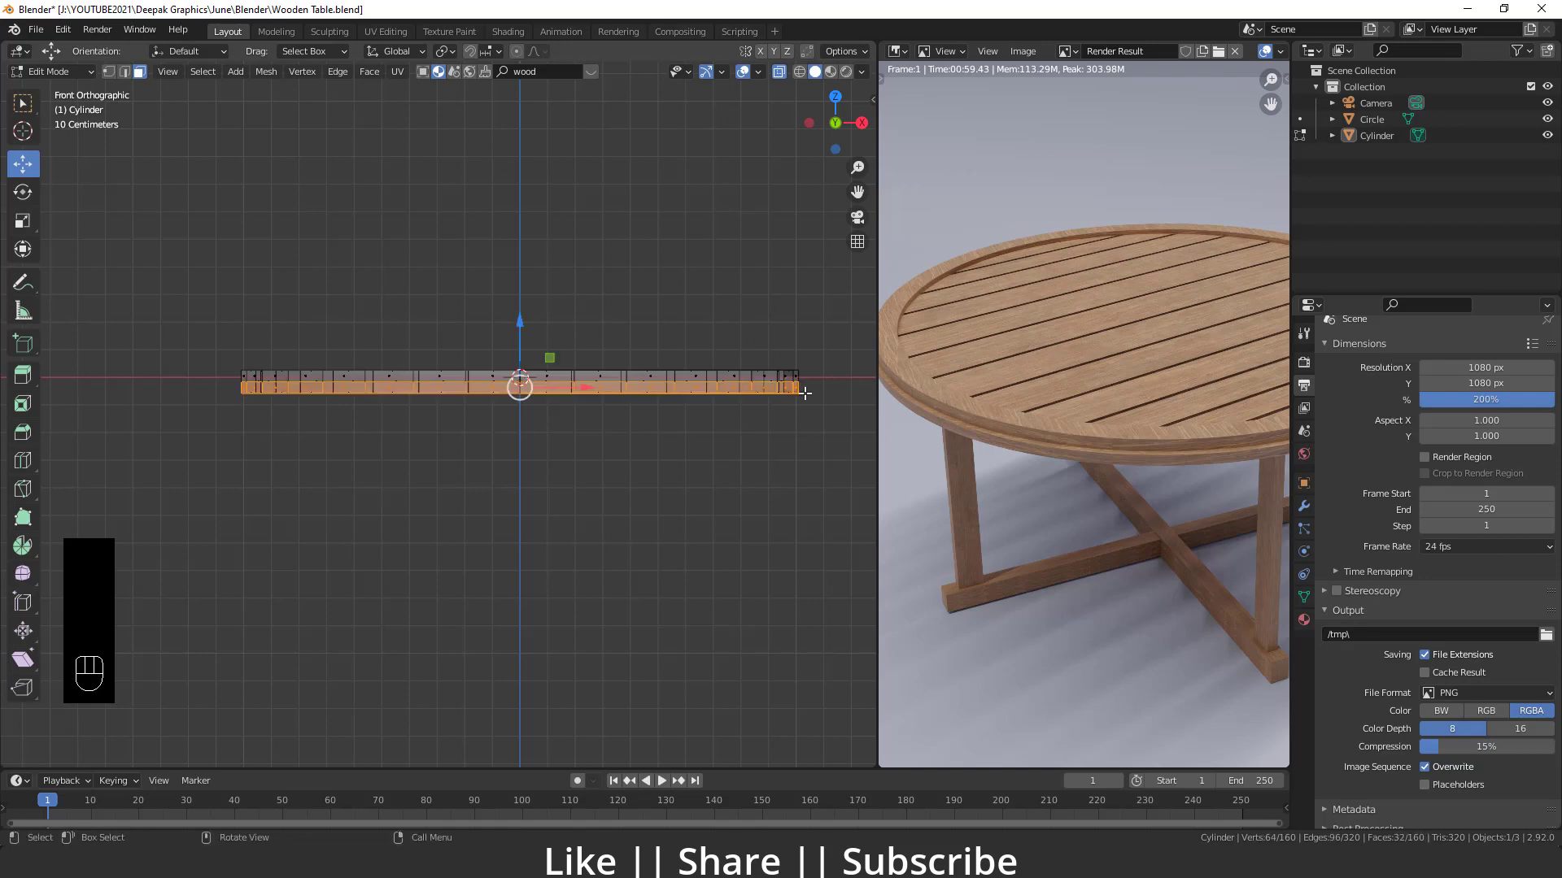
{"action": "key", "text": "ctrl+z"}
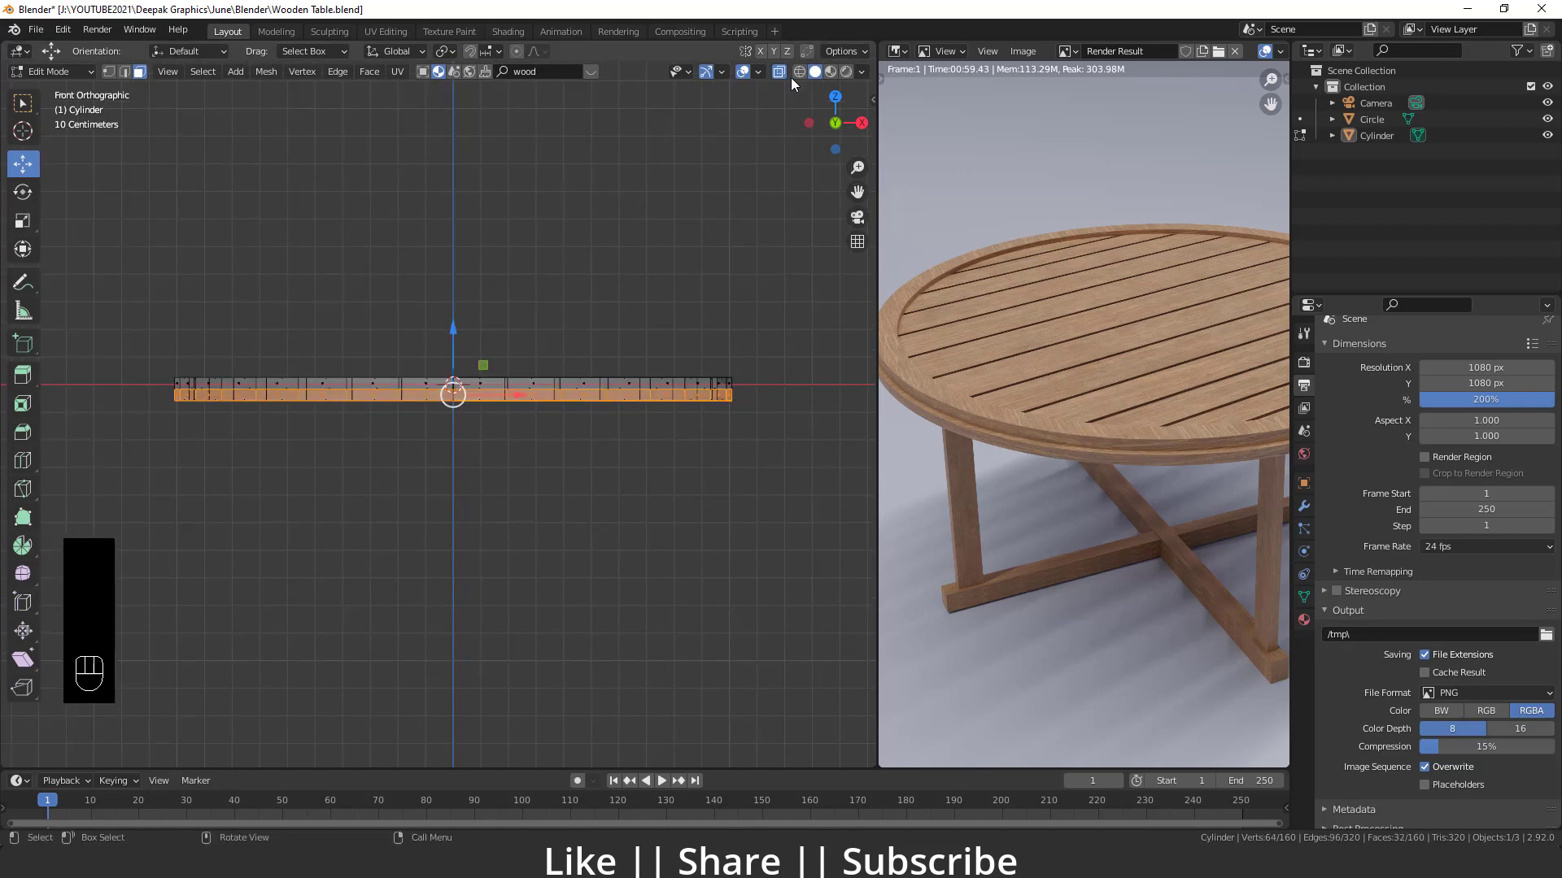
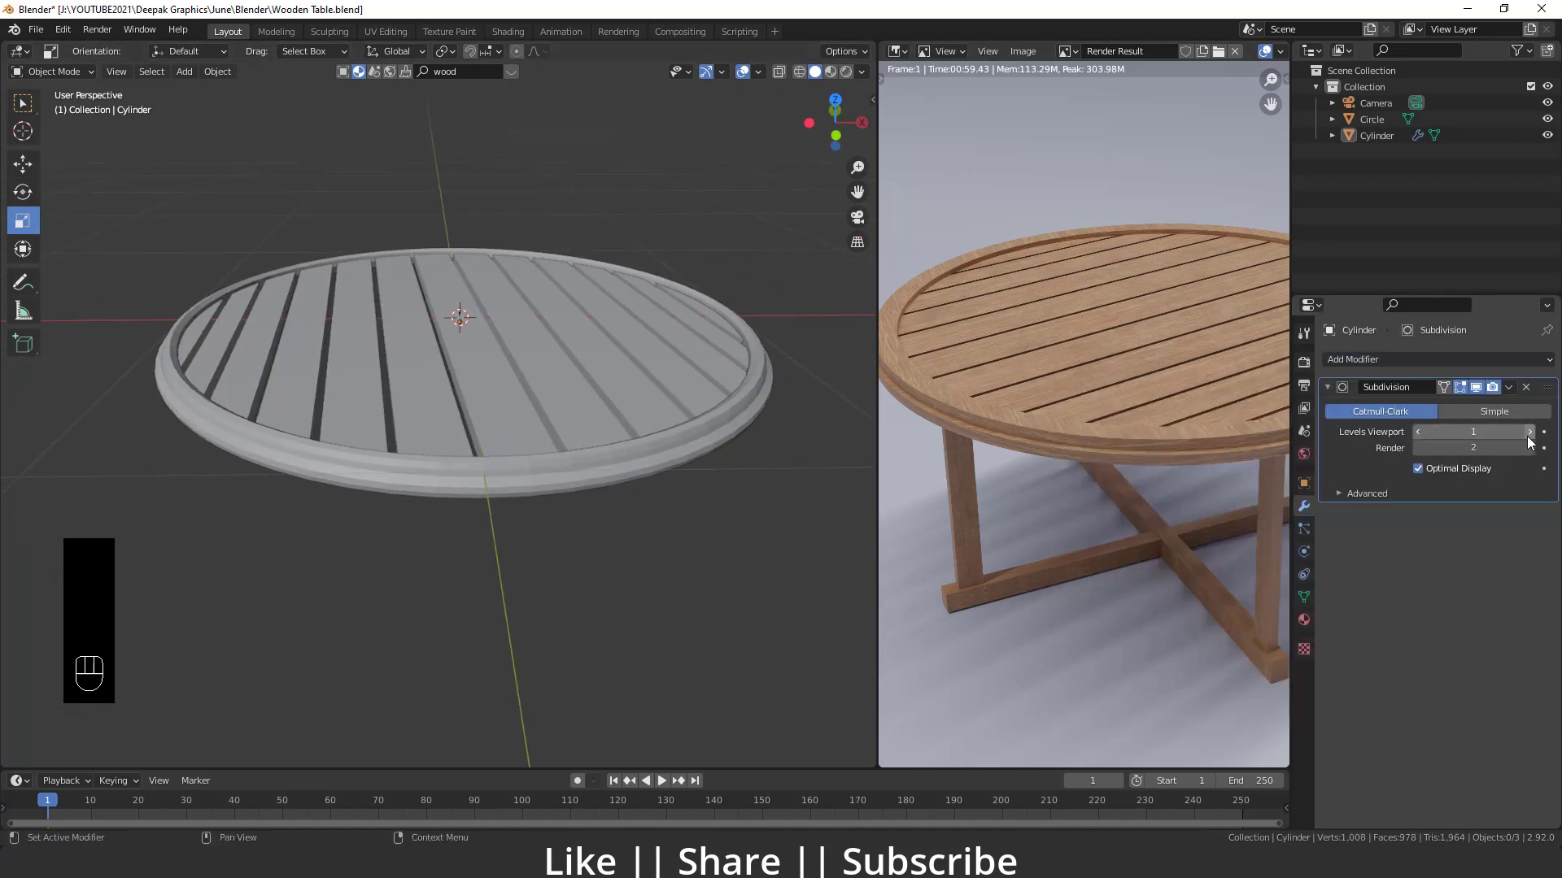
- Bevel the rim's edge loops with viewport subdivision level 2 for a rounded stepped border
{"action": "middle_click", "coordinate": [595, 464]}
{"action": "left_click_drag", "start_coordinate": [632, 448], "coordinate": [588, 452]}
{"action": "left_click", "coordinate": [578, 472]}
{"action": "left_click_drag", "start_coordinate": [582, 466], "coordinate": [511, 479]}
{"action": "left_click_drag", "start_coordinate": [506, 493], "coordinate": [474, 485]}
{"action": "left_click", "coordinate": [526, 470]}
{"action": "key", "text": "Tab"}
{"action": "left_click", "coordinate": [540, 478]}
{"action": "key", "text": "2"}
{"action": "left_click_drag", "start_coordinate": [517, 453], "coordinate": [518, 418]}
{"action": "left_click", "coordinate": [518, 387]}
{"action": "type", "text": "2"}
{"action": "middle_click", "coordinate": [519, 441]}
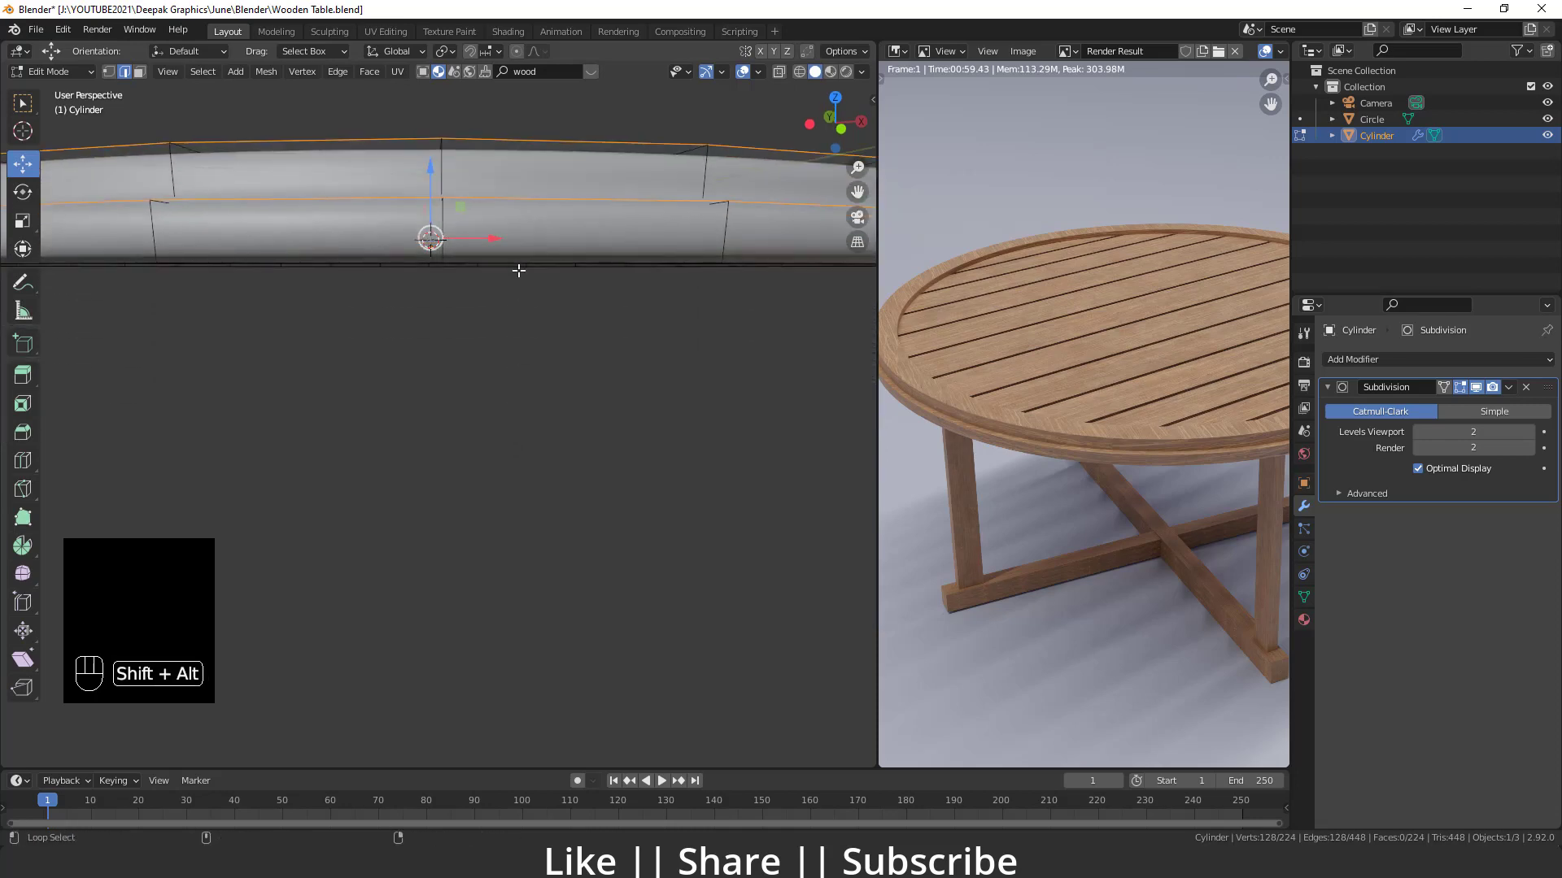
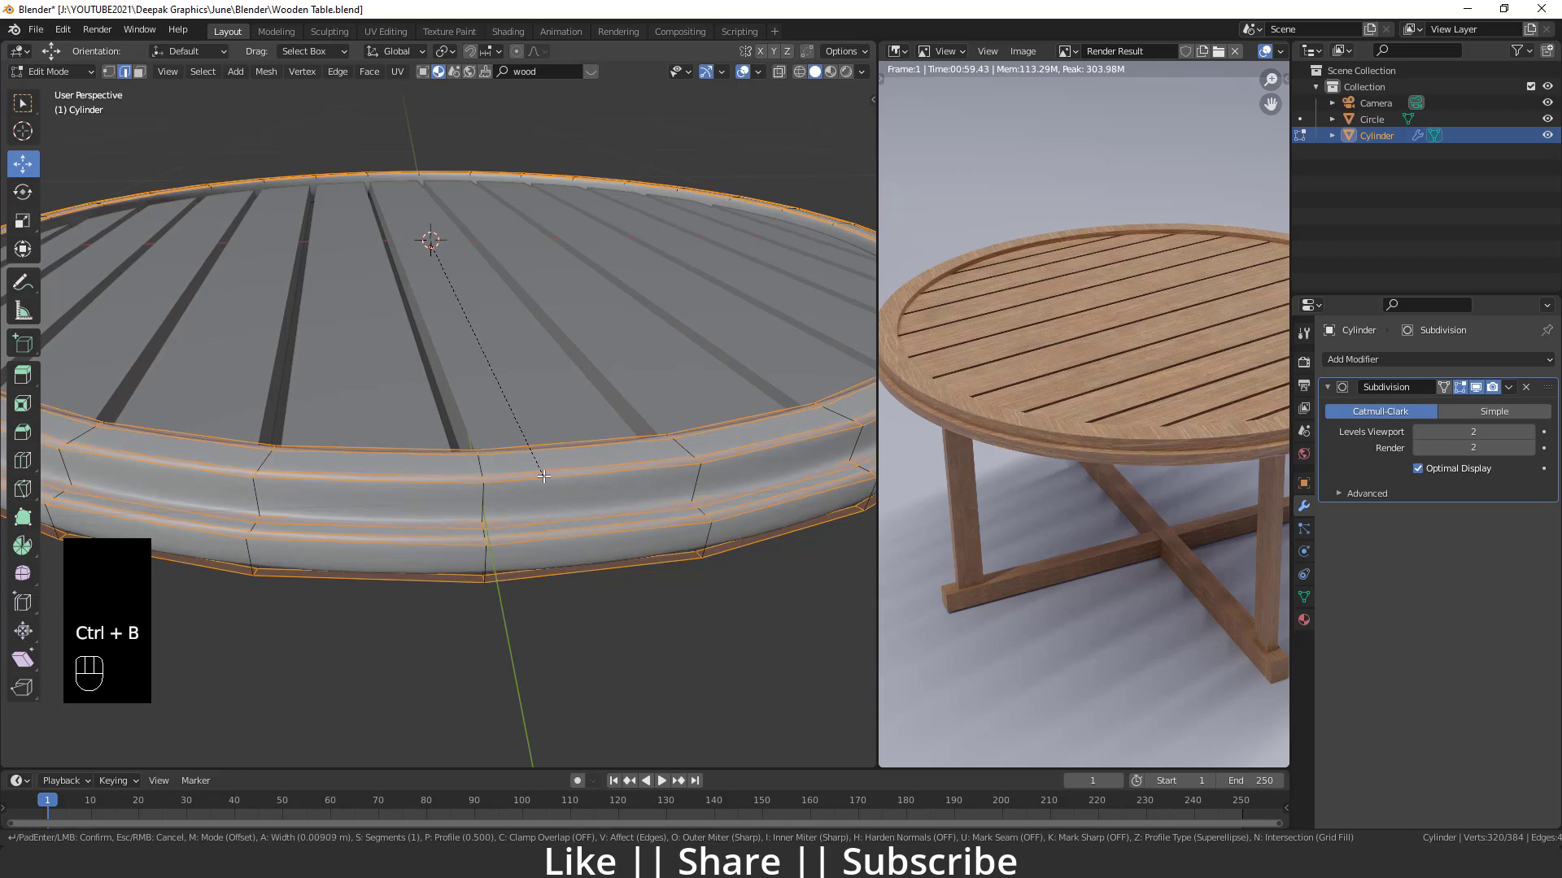
{"action": "left_click", "coordinate": [545, 474]}
{"action": "key", "text": "Tab"}
- Shrink the render preview and view the whole tabletop straight from the front
{"action": "left_click_drag", "start_coordinate": [548, 607], "coordinate": [552, 611]}
{"action": "left_click_drag", "start_coordinate": [636, 560], "coordinate": [551, 545]}
{"action": "left_click_drag", "start_coordinate": [502, 530], "coordinate": [431, 493]}
{"action": "middle_click", "coordinate": [457, 504]}
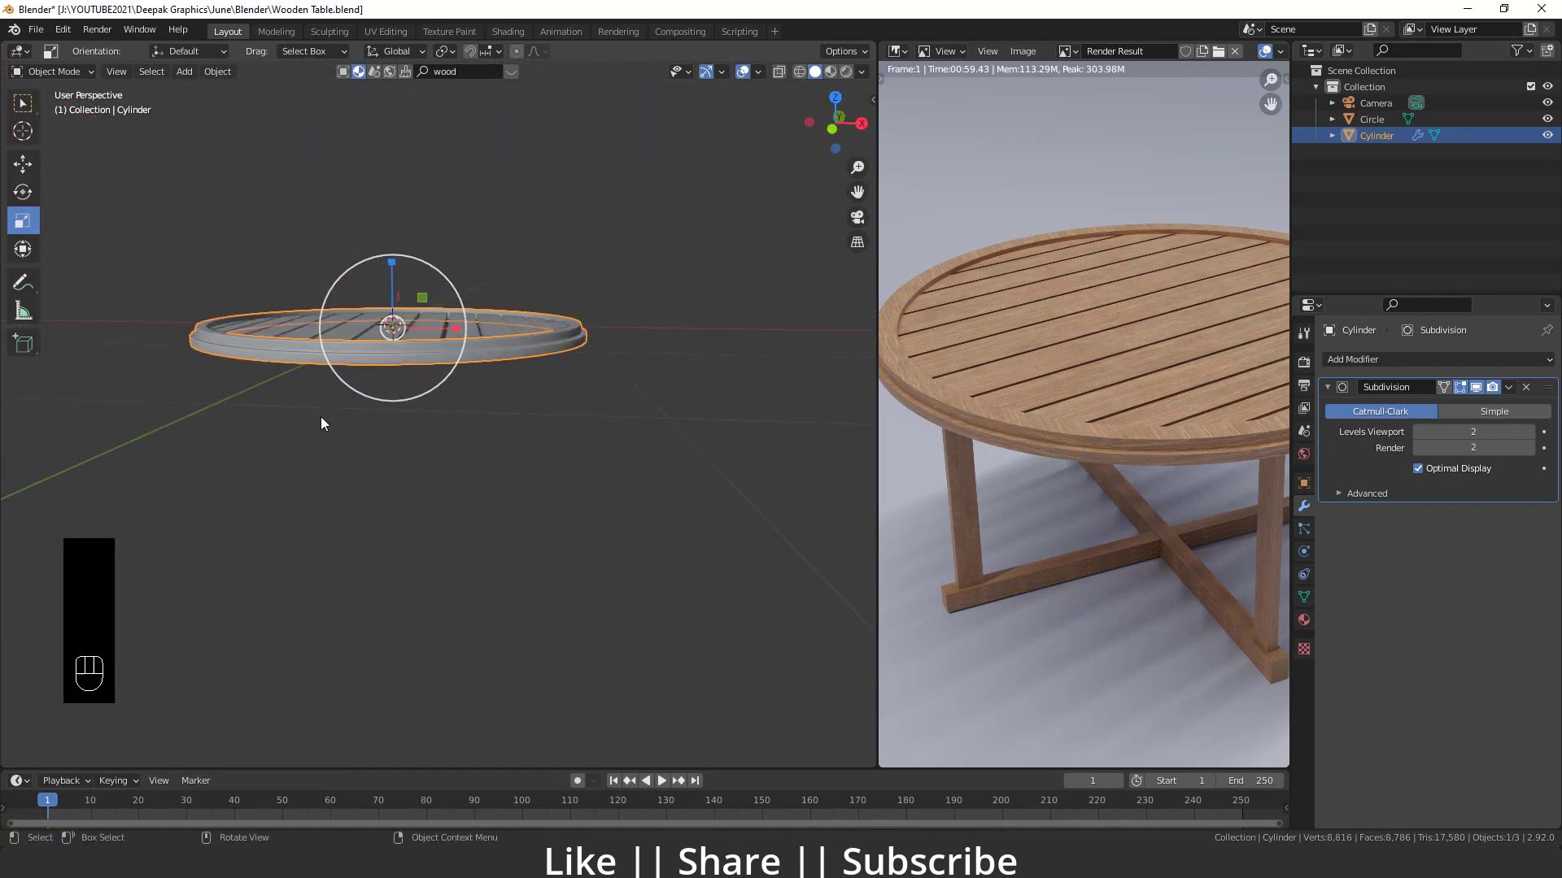
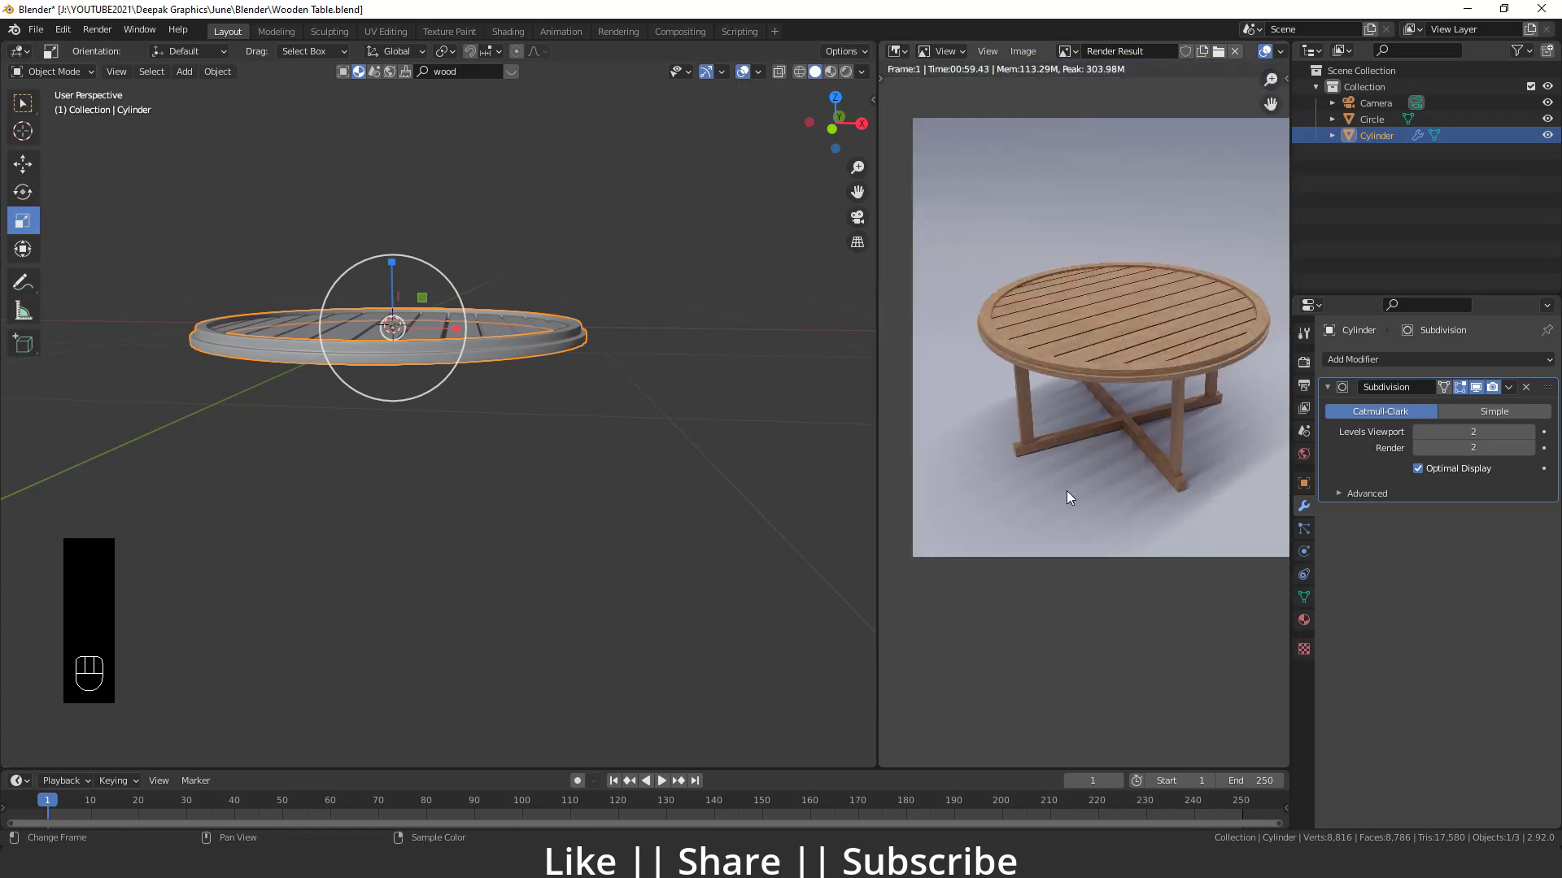
{"action": "middle_click", "coordinate": [355, 413]}
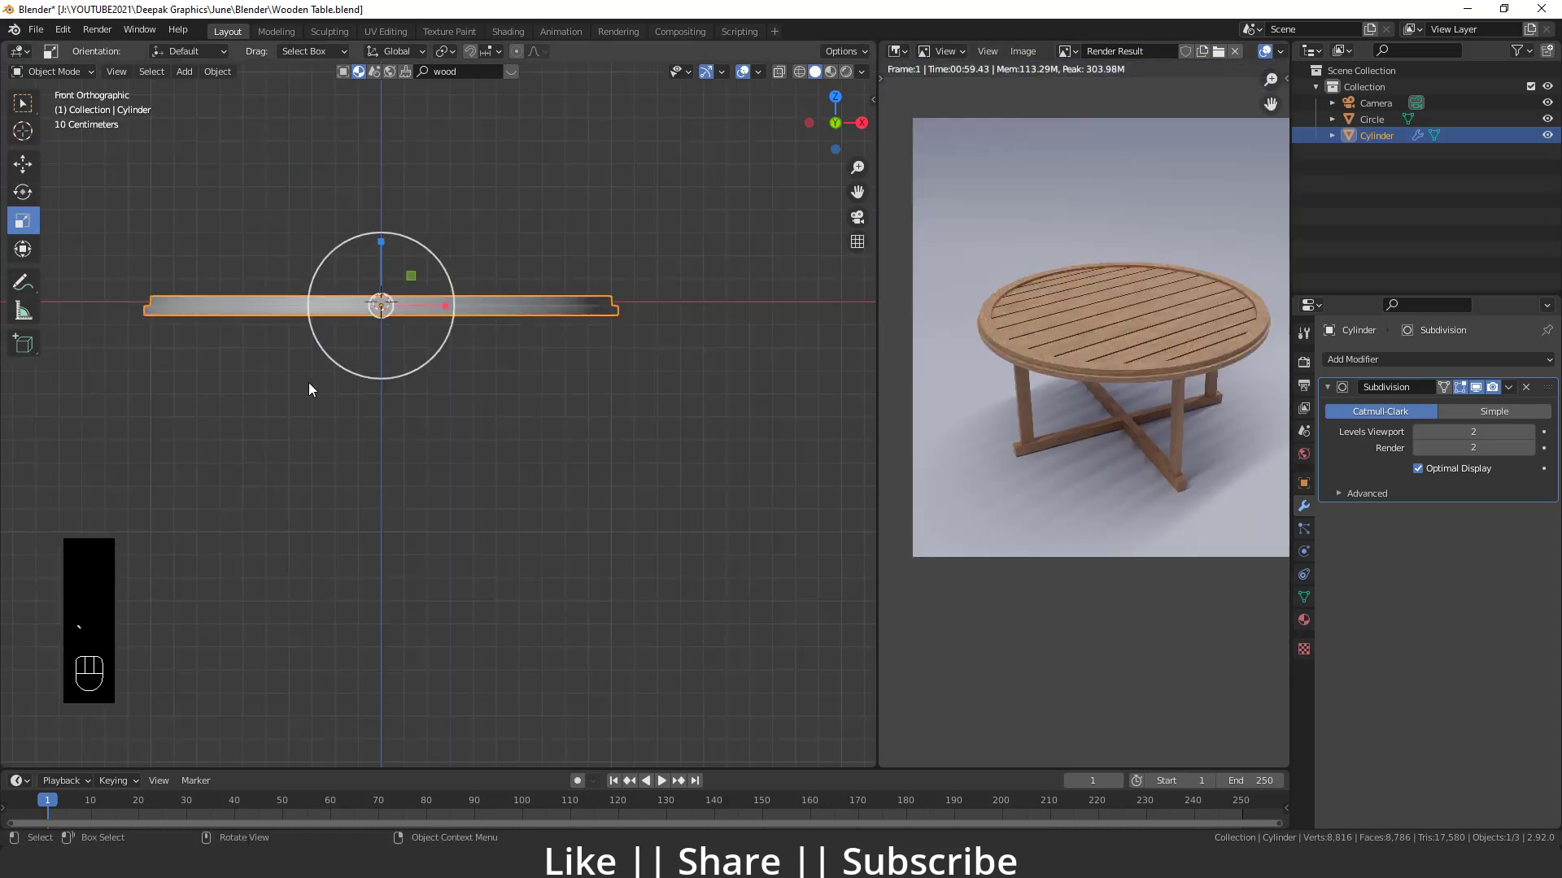
- Add a cube and scale it into a short slim leg beneath the tabletop's rim in front view
{"action": "key", "text": "shift+a"}
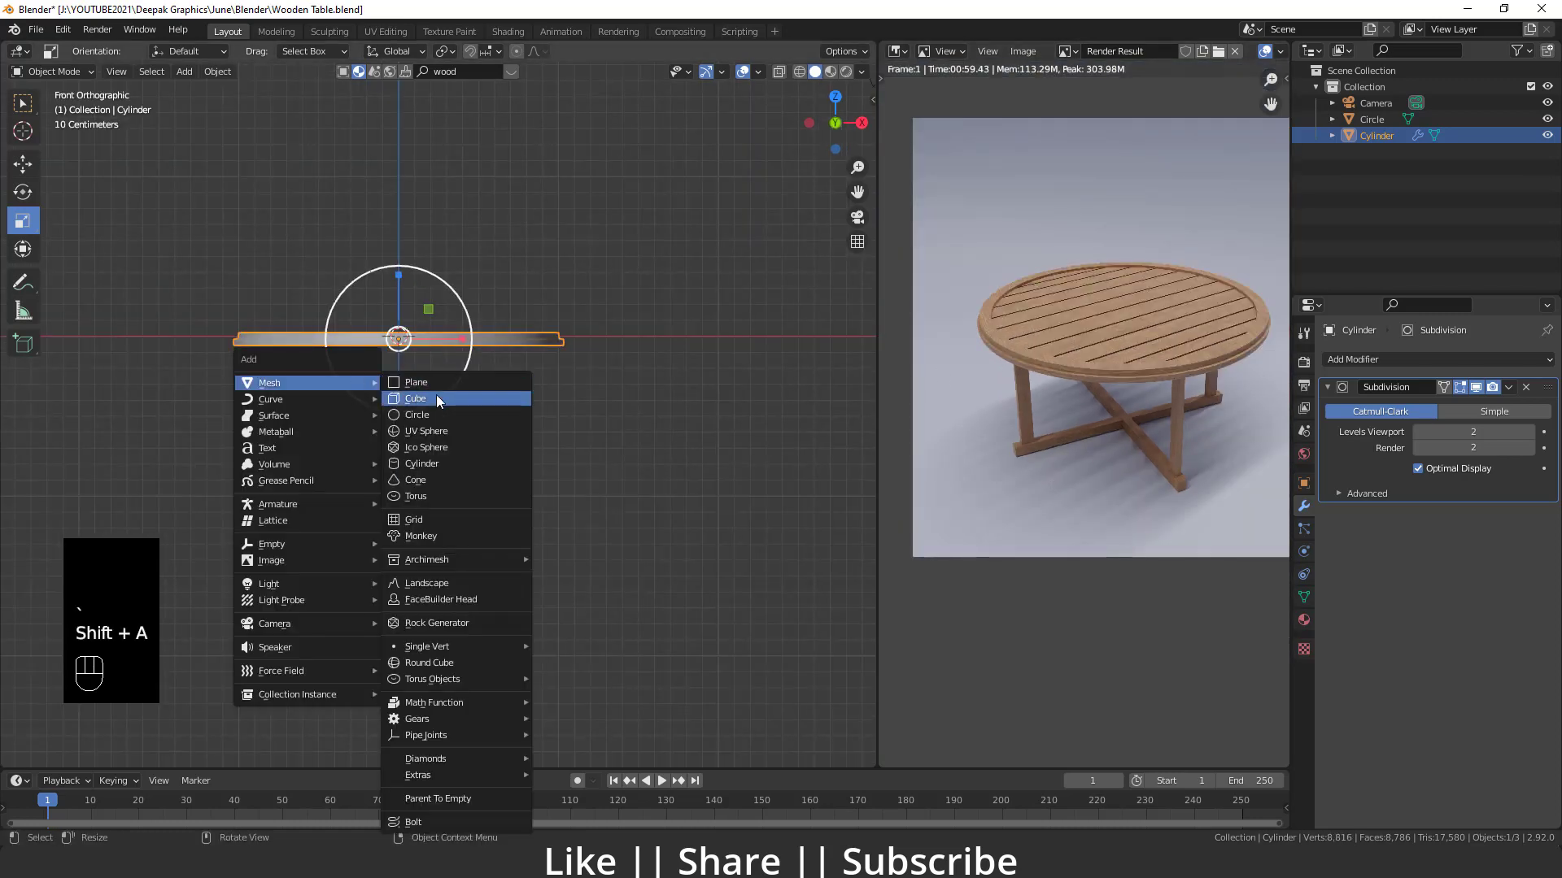
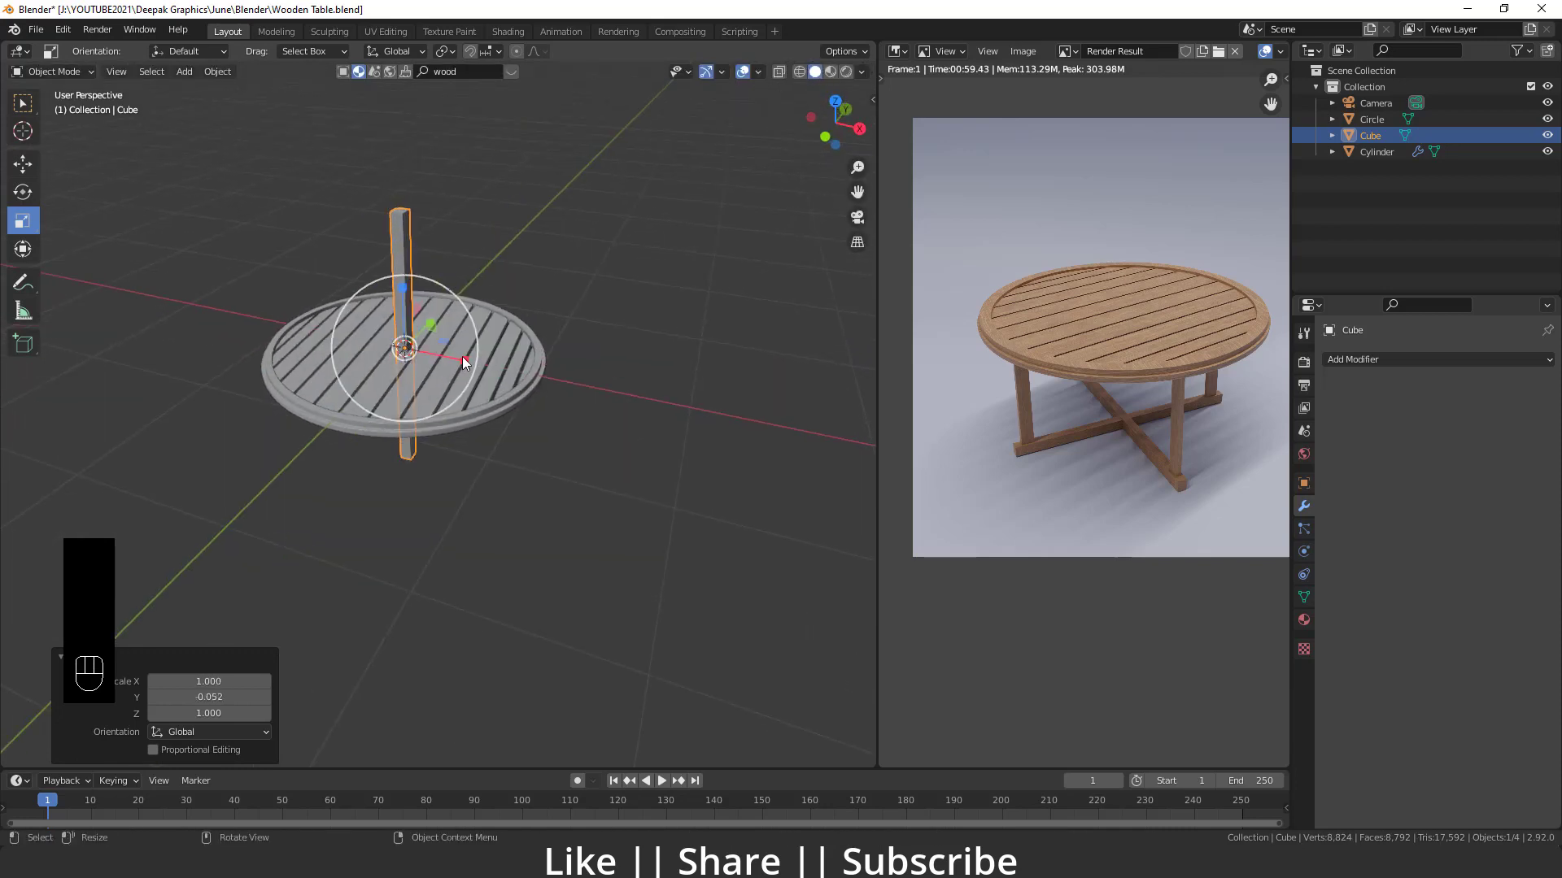
{"action": "left_click_drag", "start_coordinate": [464, 362], "coordinate": [413, 365]}
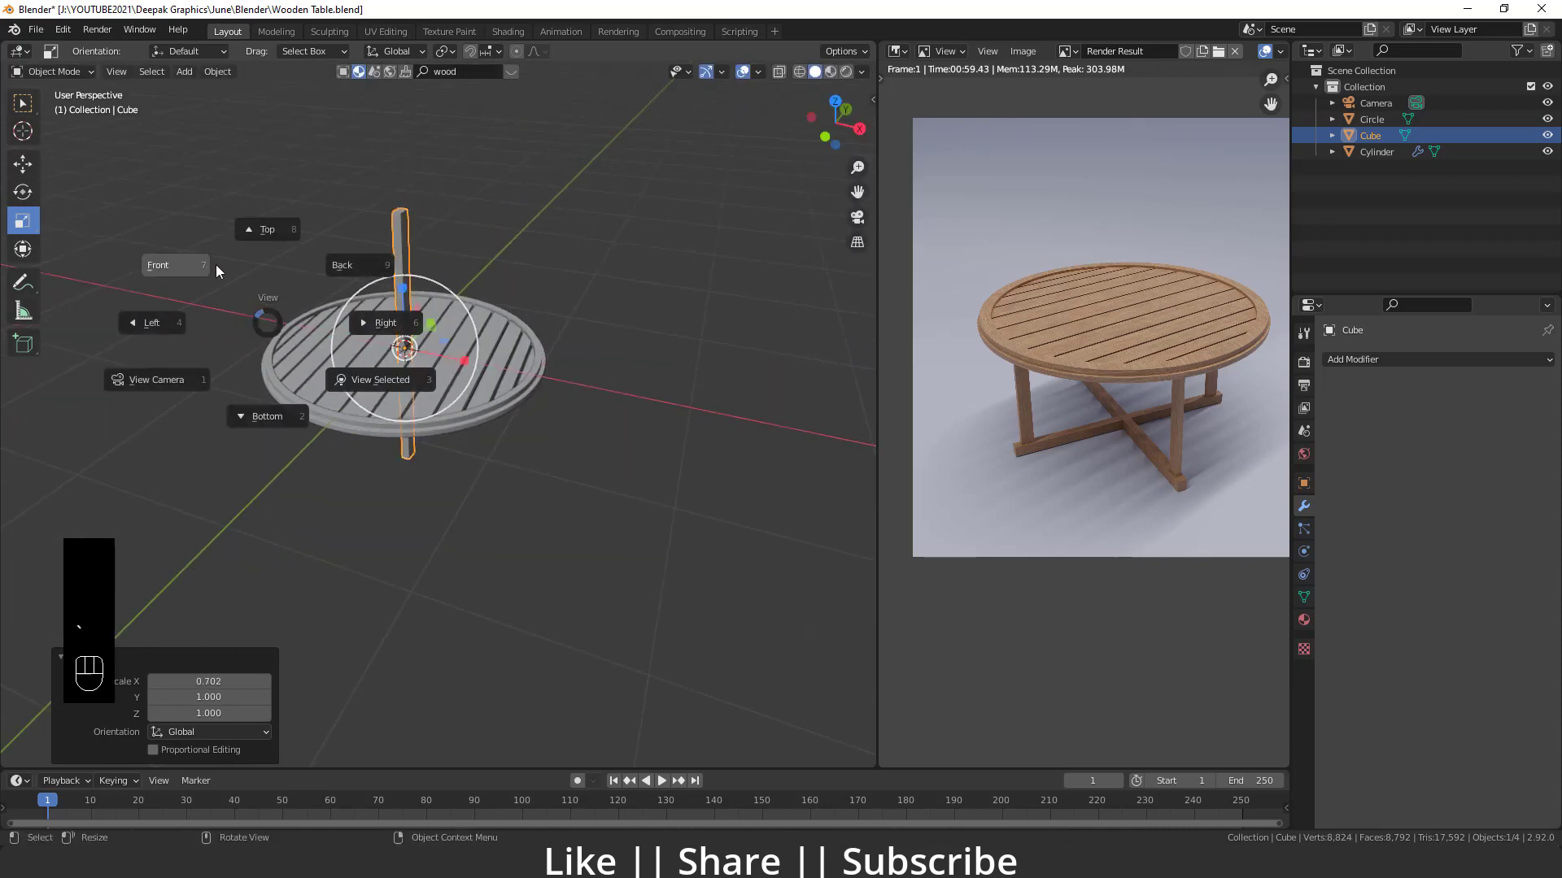
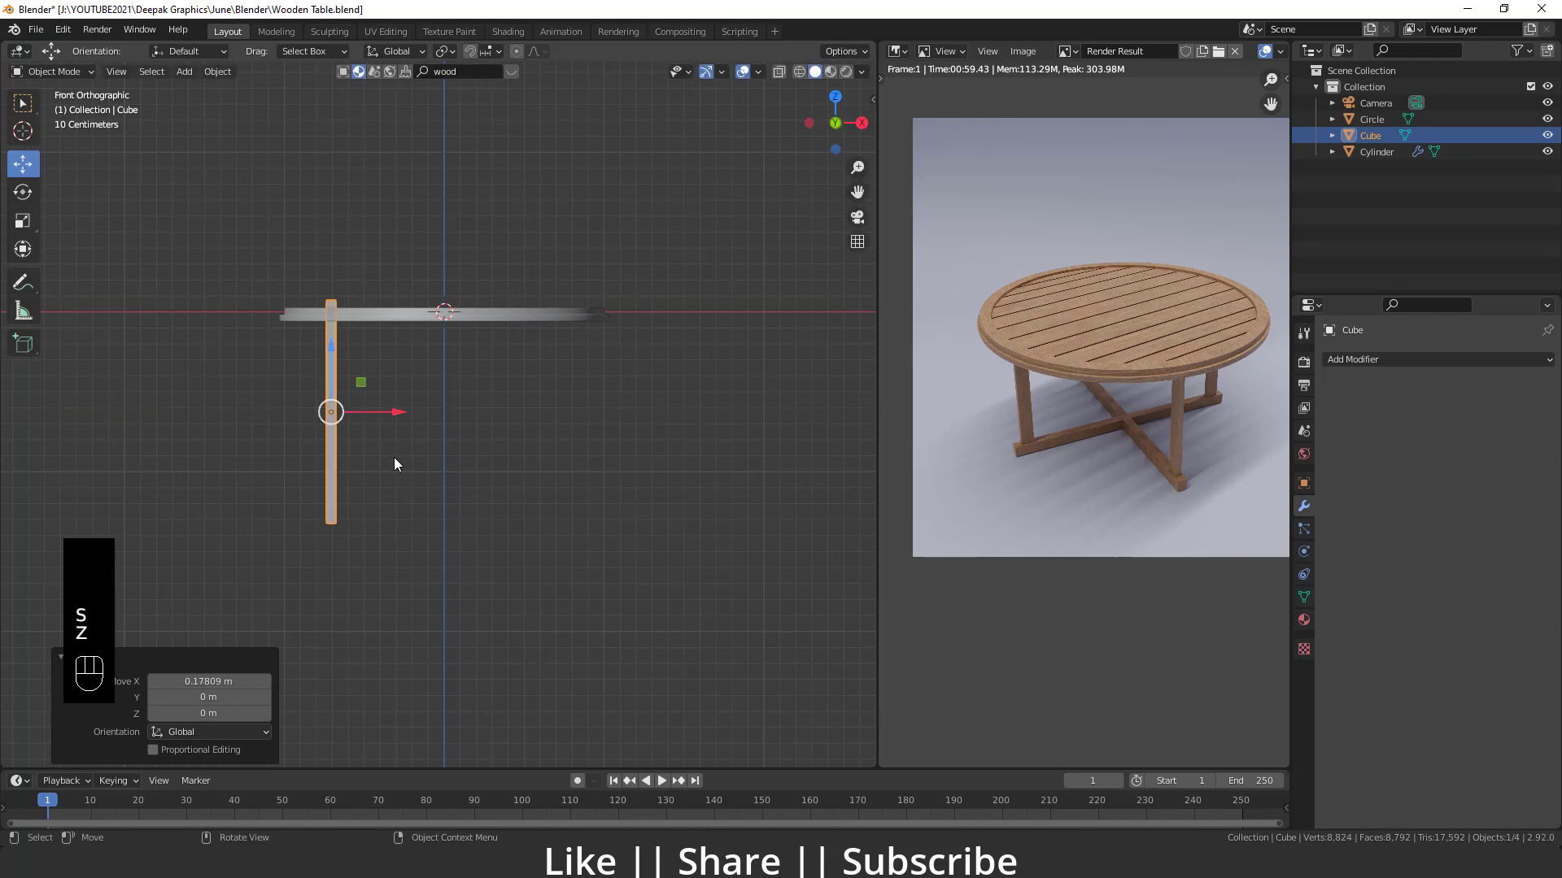
{"action": "key", "text": "s"}
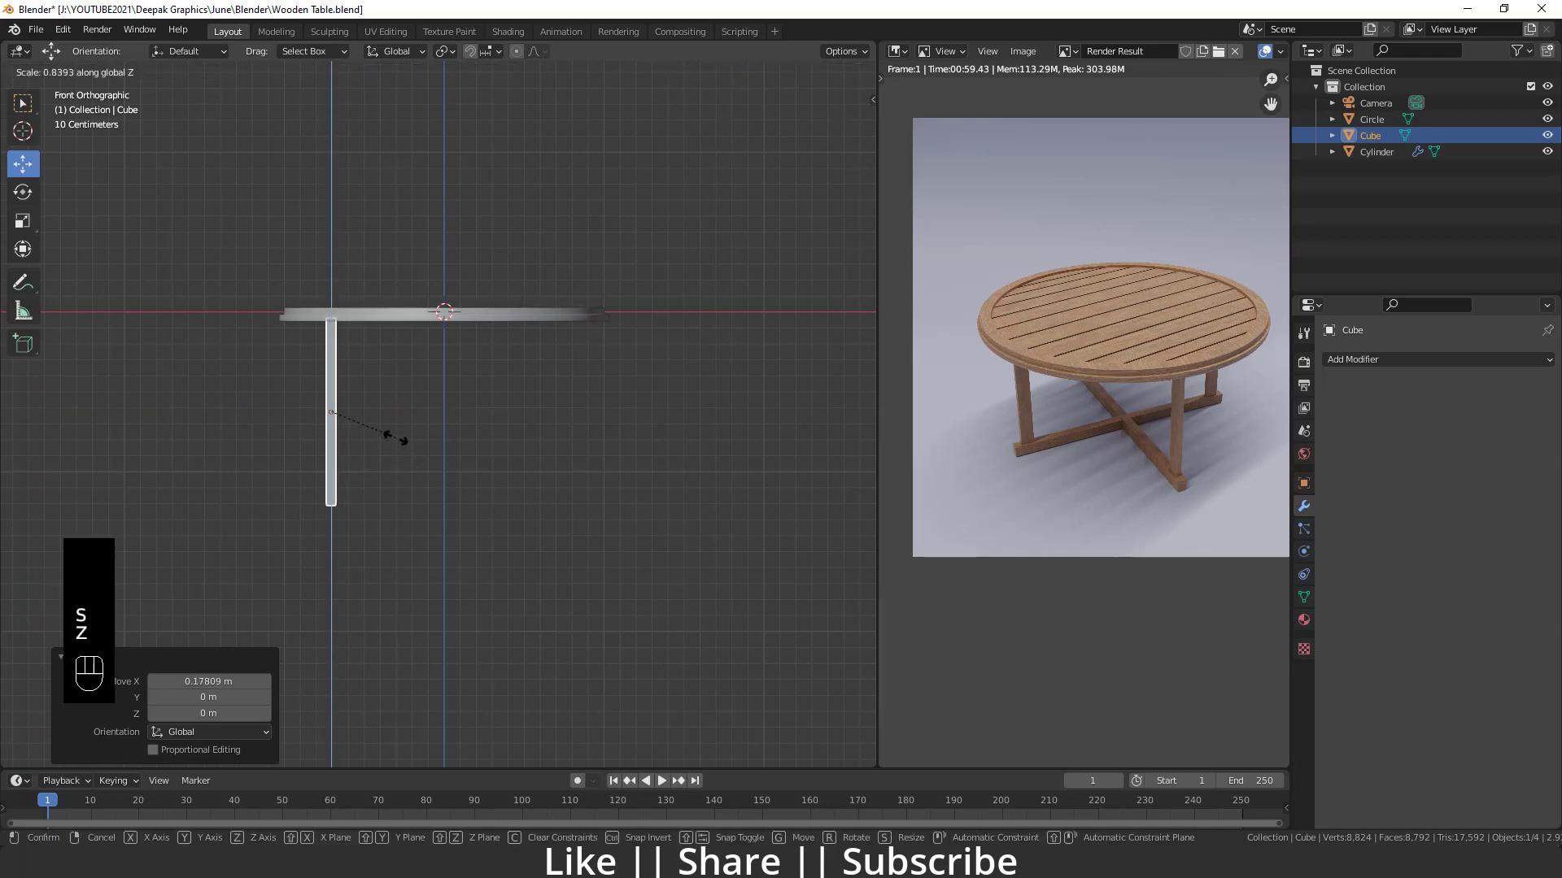
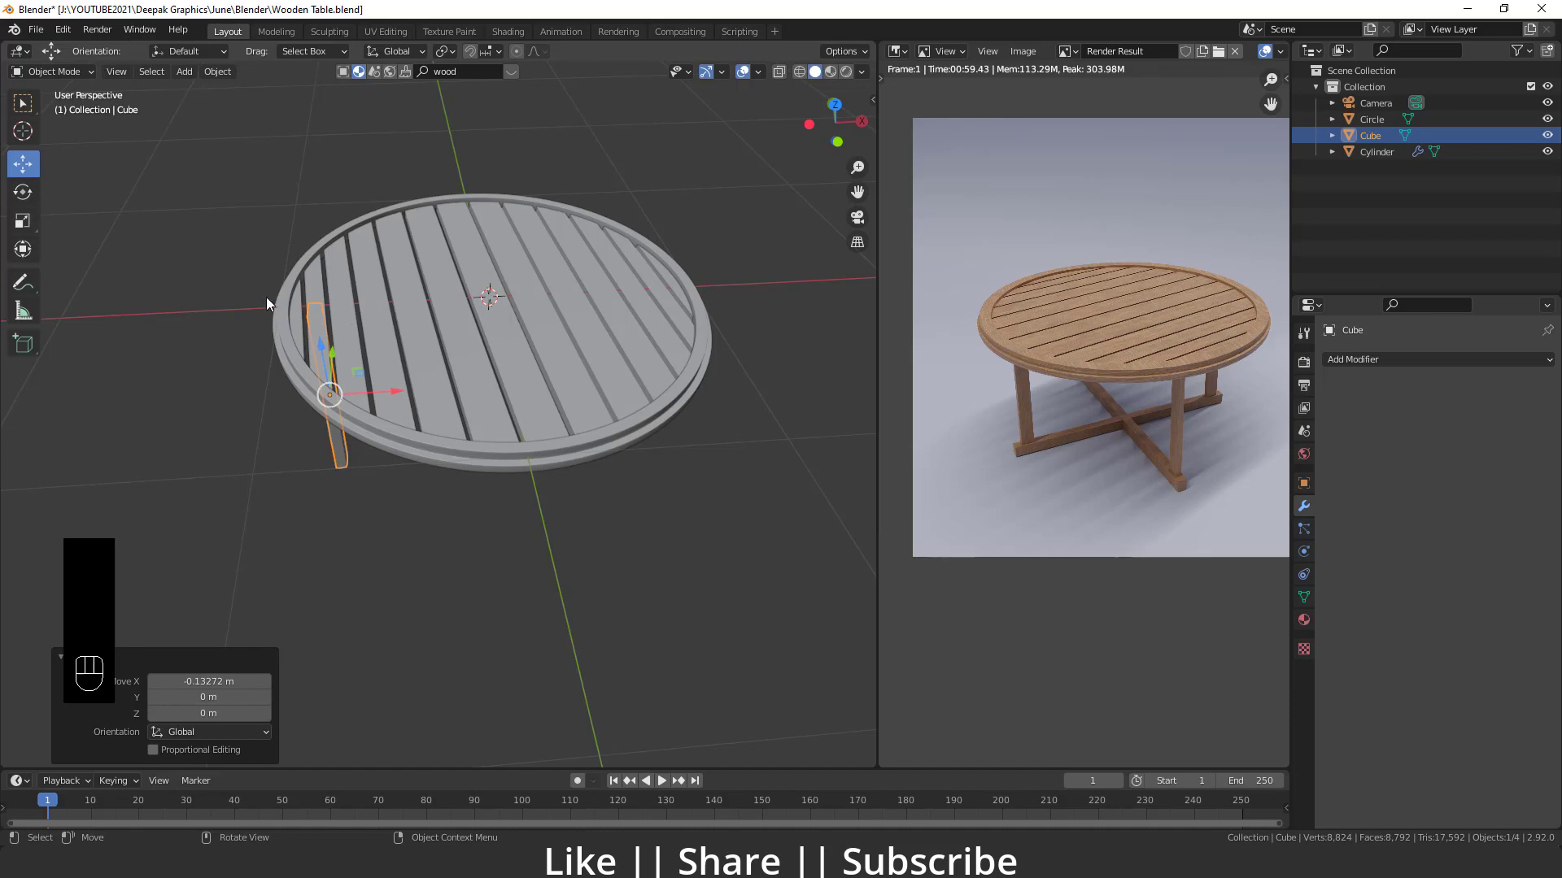
{"action": "left_click_drag", "start_coordinate": [345, 307], "coordinate": [609, 460]}
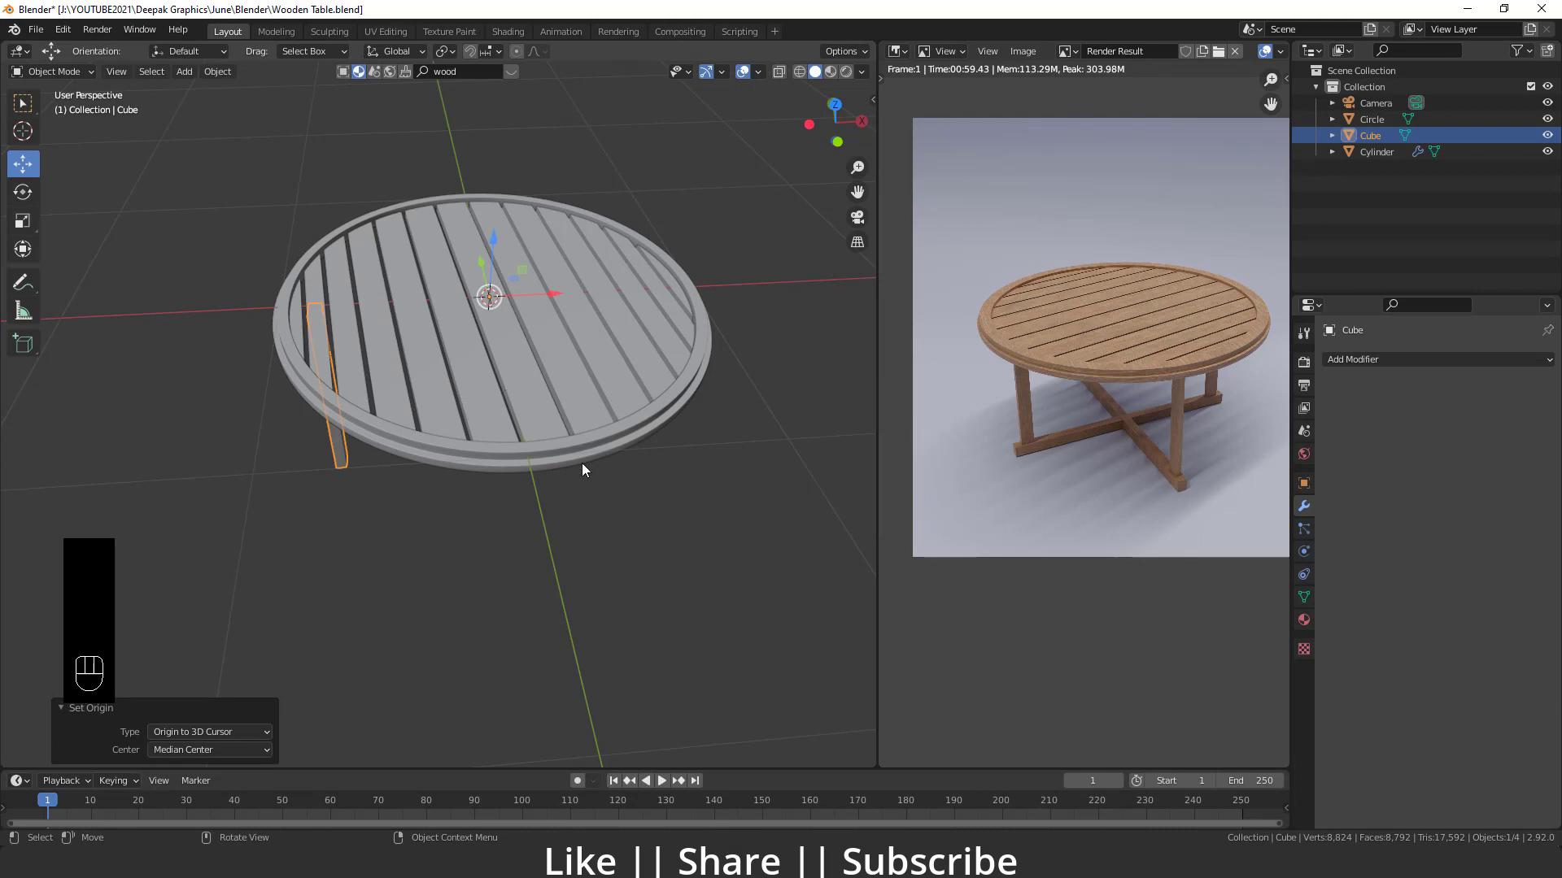
{"action": "key", "text": "s"}
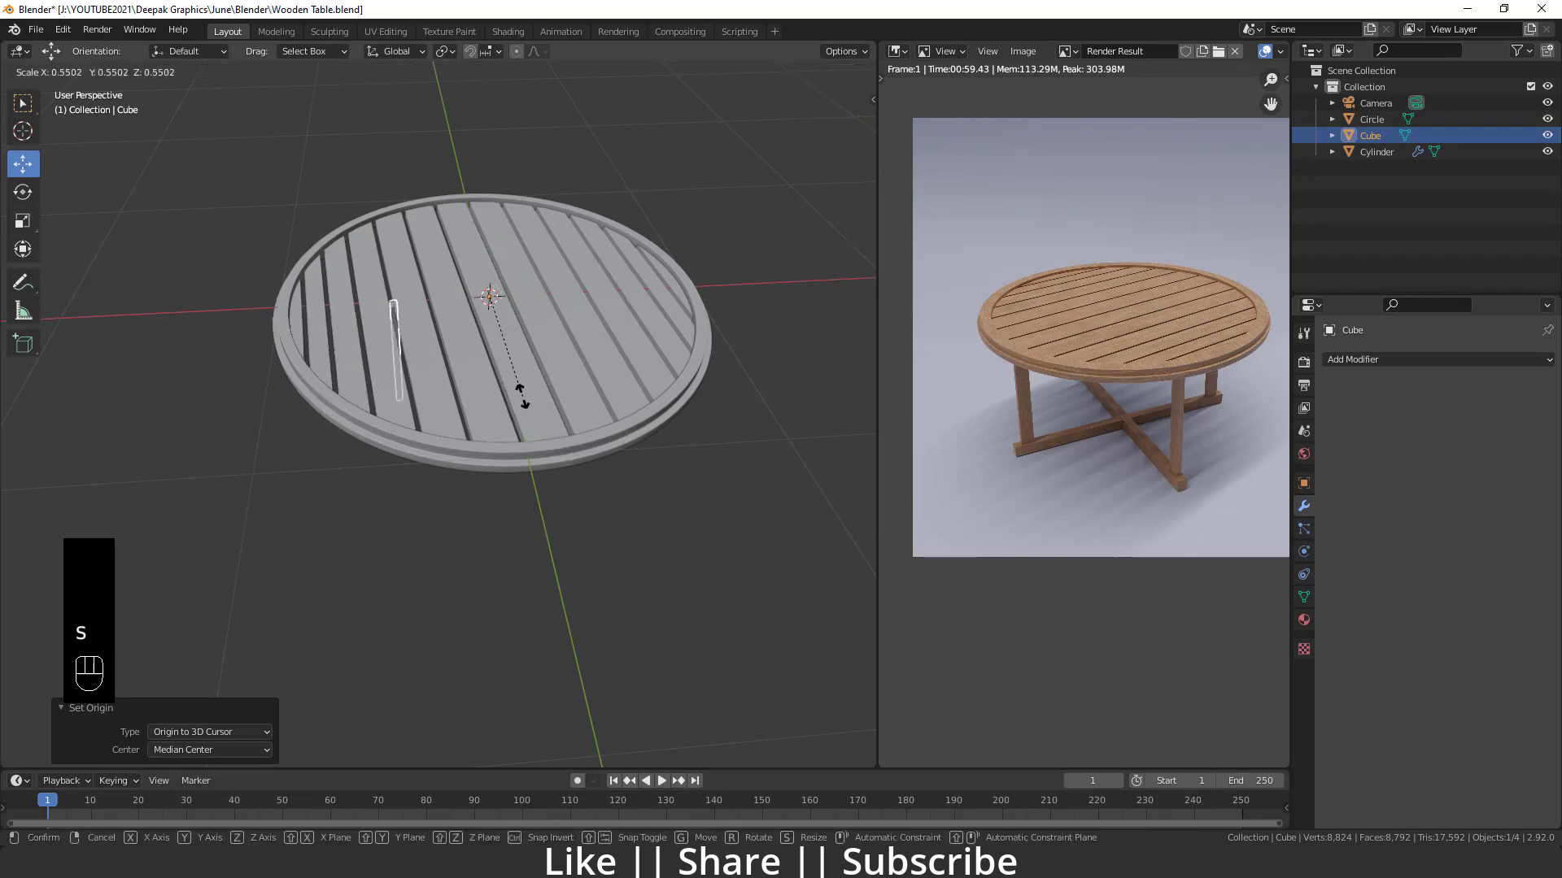
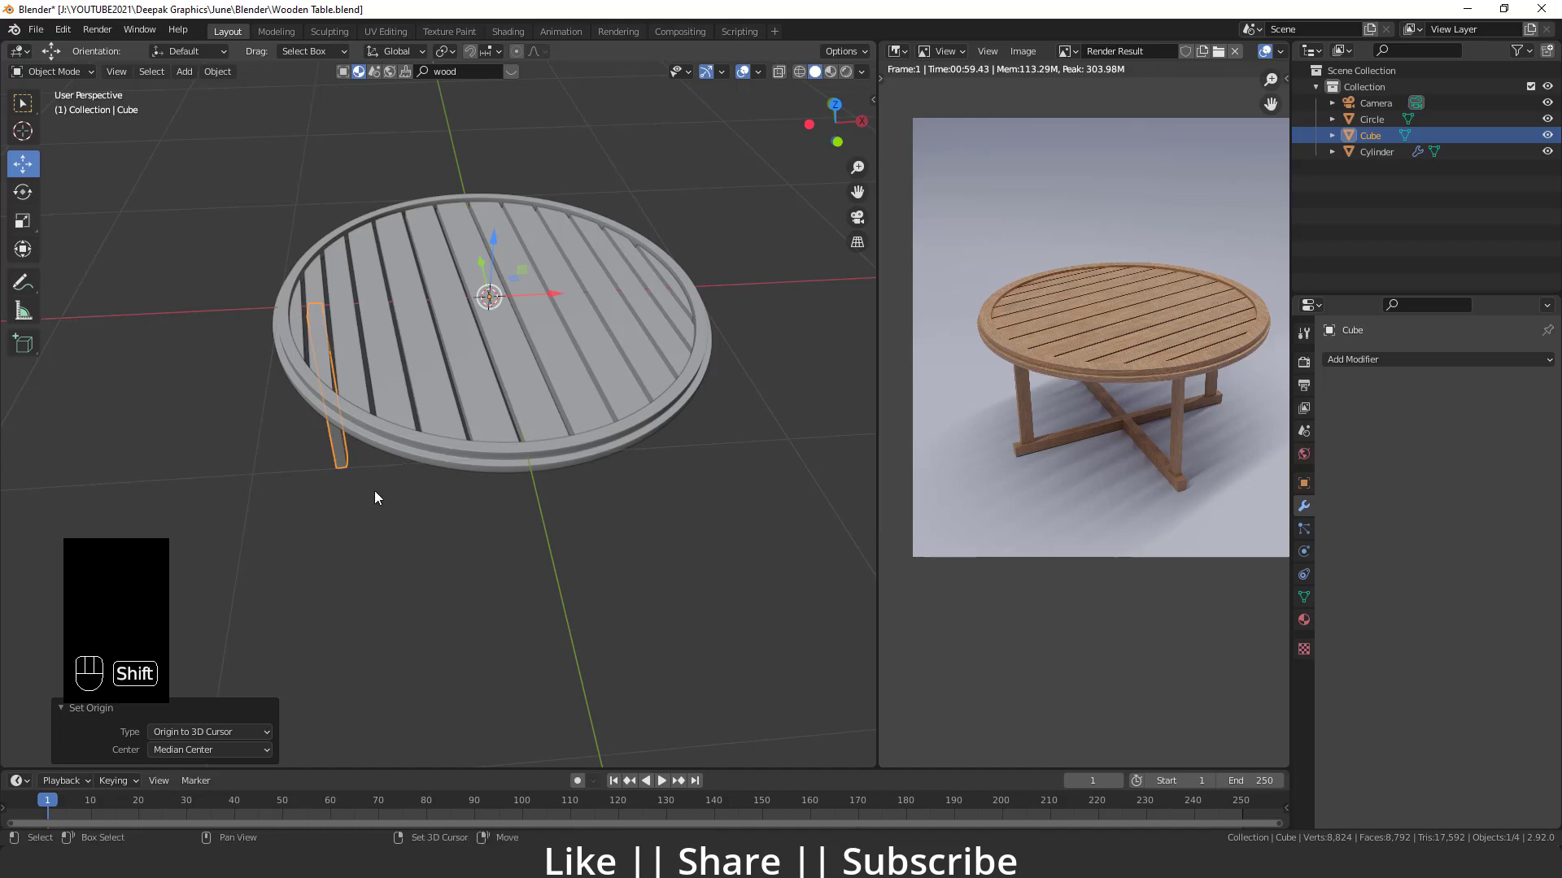
- Duplicate the leg and rotate the copy around the vertical axis
{"action": "key", "text": "shift+d"}
{"action": "key", "text": "r"}
{"action": "key", "text": "z"}
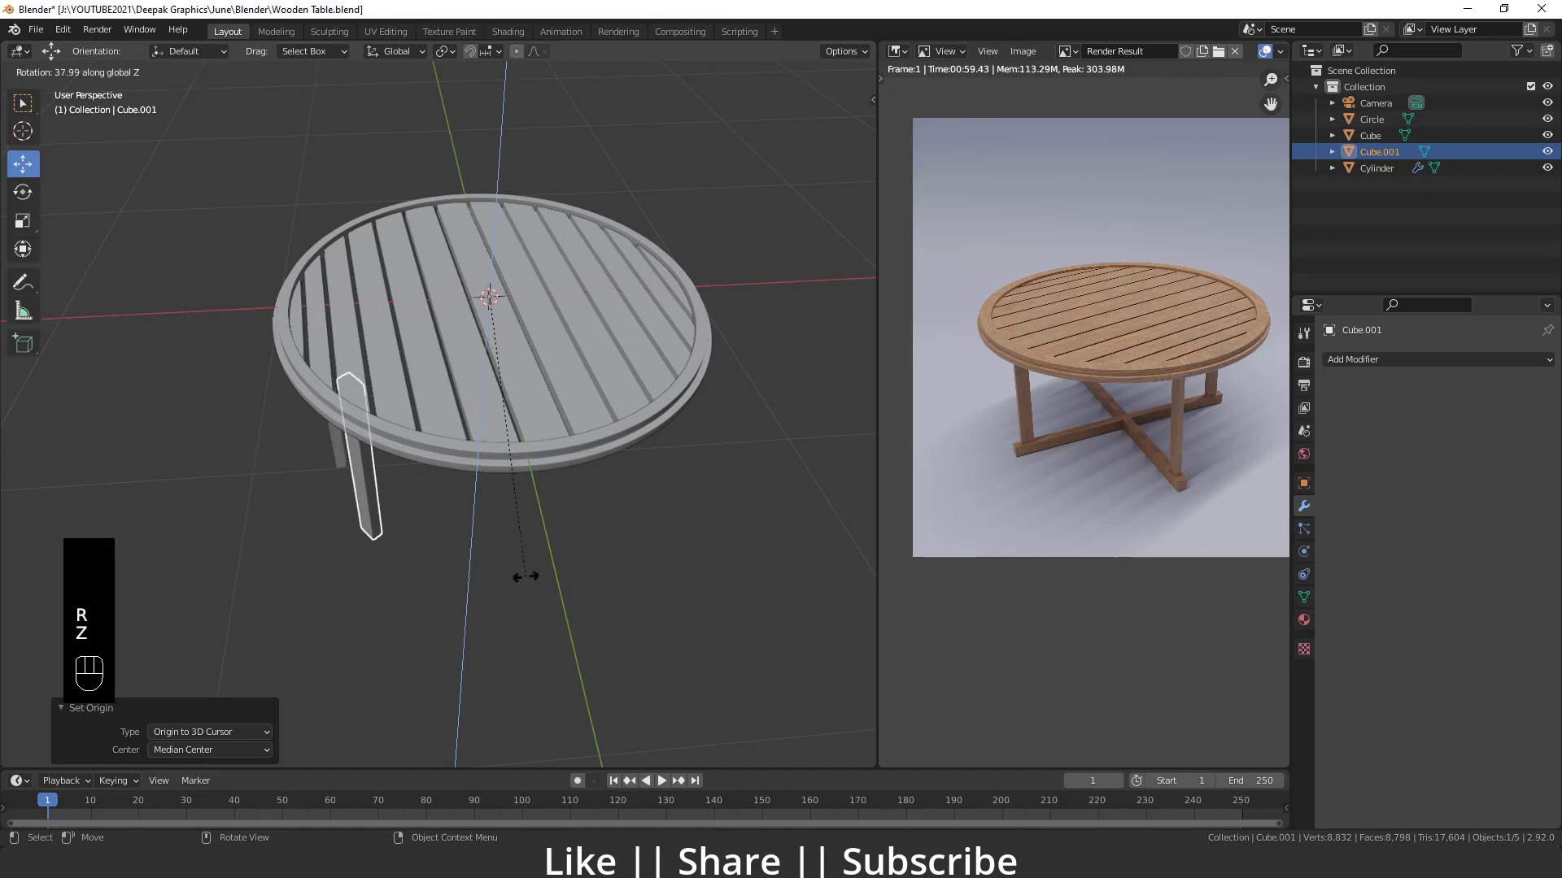
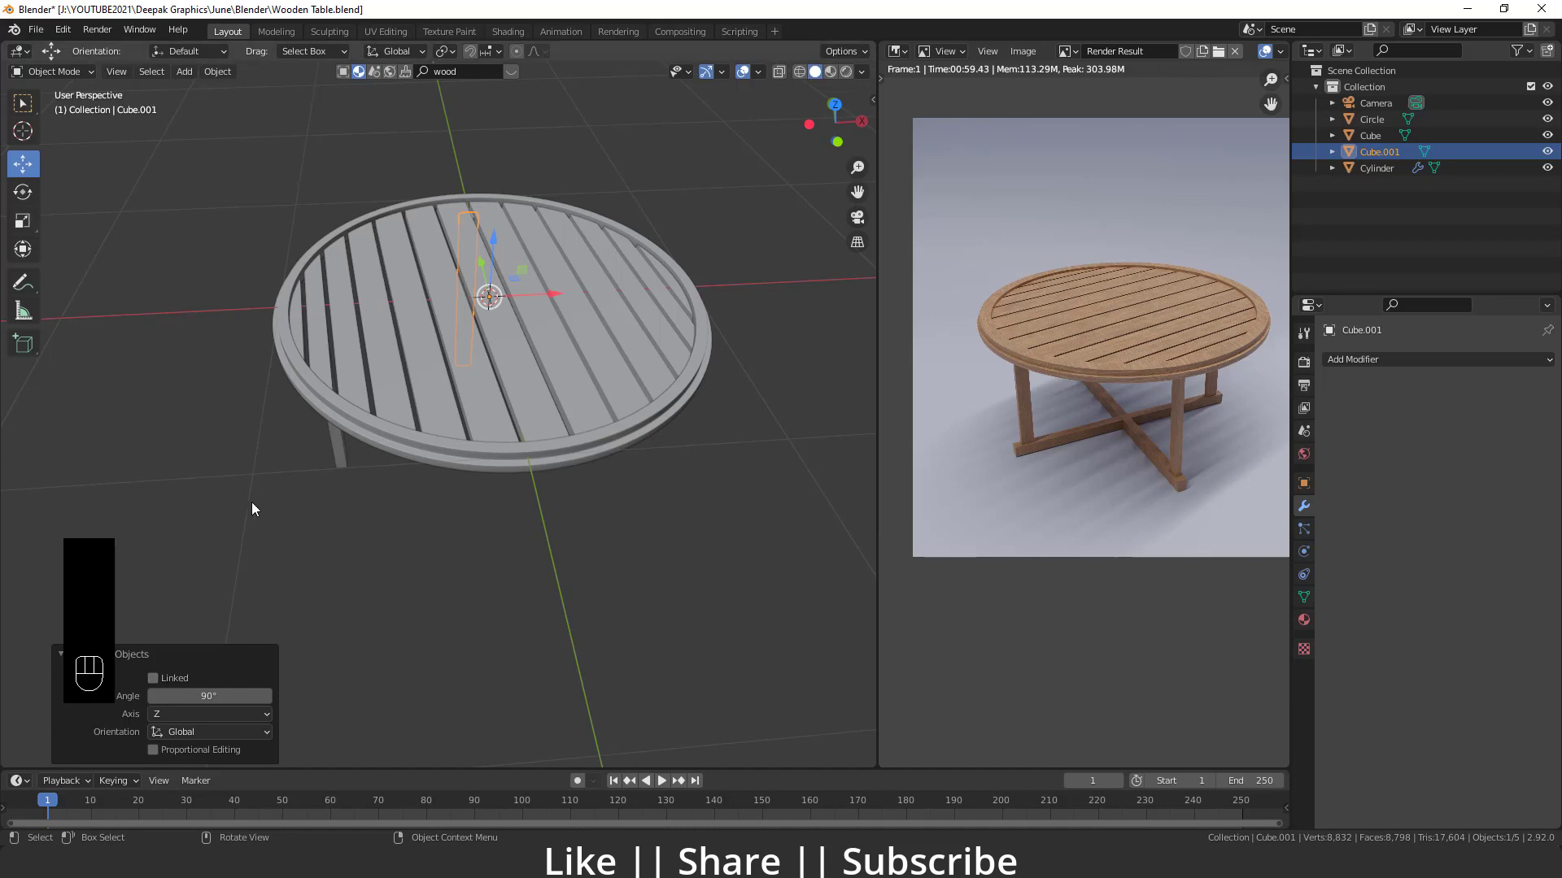
- Repeat the duplication and place the copies so four legs stand under the tabletop
{"action": "key", "text": "shift+r"}
{"action": "key", "text": "shift+r"}
{"action": "left_click_drag", "start_coordinate": [529, 457], "coordinate": [582, 463]}
{"action": "left_click_drag", "start_coordinate": [535, 423], "coordinate": [534, 353]}
- Orbit around the legs and tabletop and bring up the add-object list
{"action": "left_click_drag", "start_coordinate": [488, 454], "coordinate": [486, 411]}
{"action": "left_click_drag", "start_coordinate": [542, 386], "coordinate": [484, 397]}
{"action": "middle_click", "coordinate": [489, 403]}
{"action": "left_click_drag", "start_coordinate": [437, 335], "coordinate": [401, 382]}
{"action": "left_click_drag", "start_coordinate": [399, 368], "coordinate": [421, 370]}
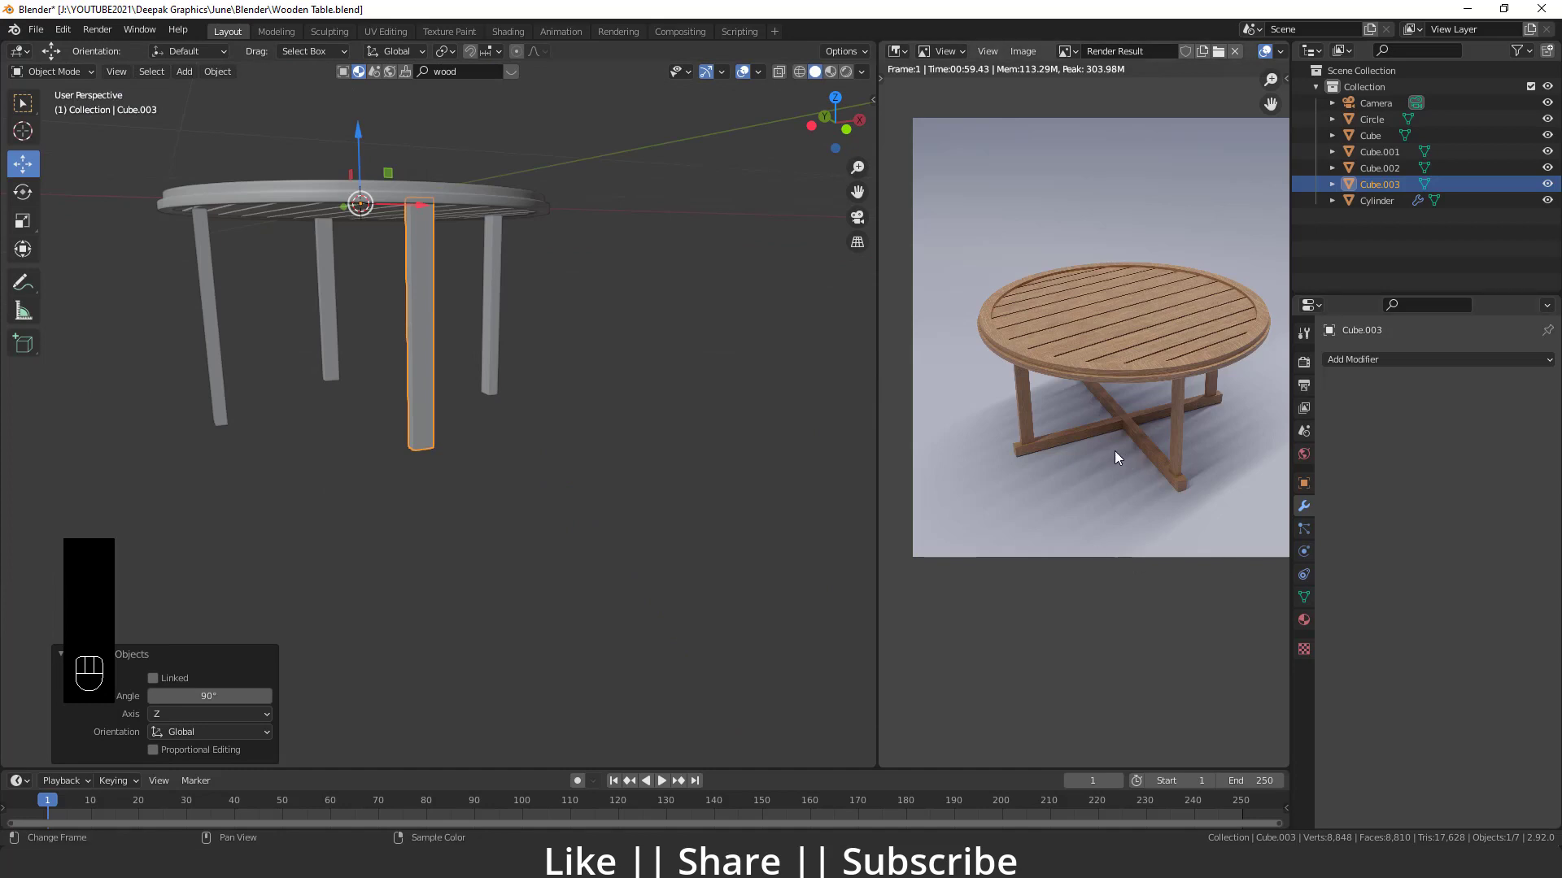
{"action": "middle_click", "coordinate": [418, 390]}
{"action": "key", "text": "shift+a"}
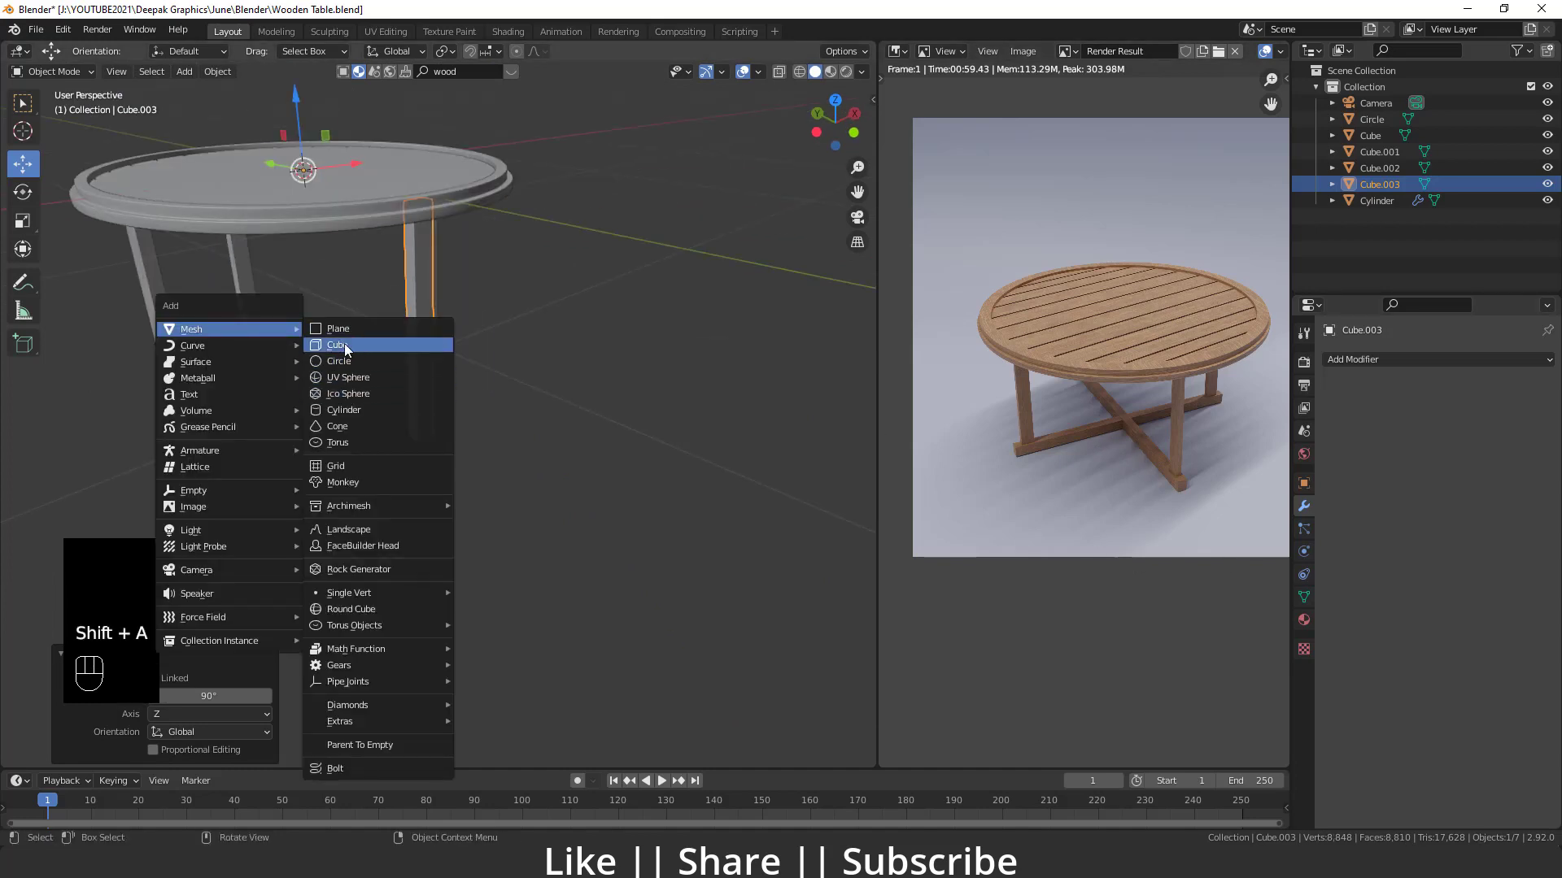
- Add a cube and scale it into a long thin horizontal bar
{"action": "middle_click", "coordinate": [432, 357]}
{"action": "left_click", "coordinate": [29, 227]}
{"action": "left_click", "coordinate": [423, 267]}
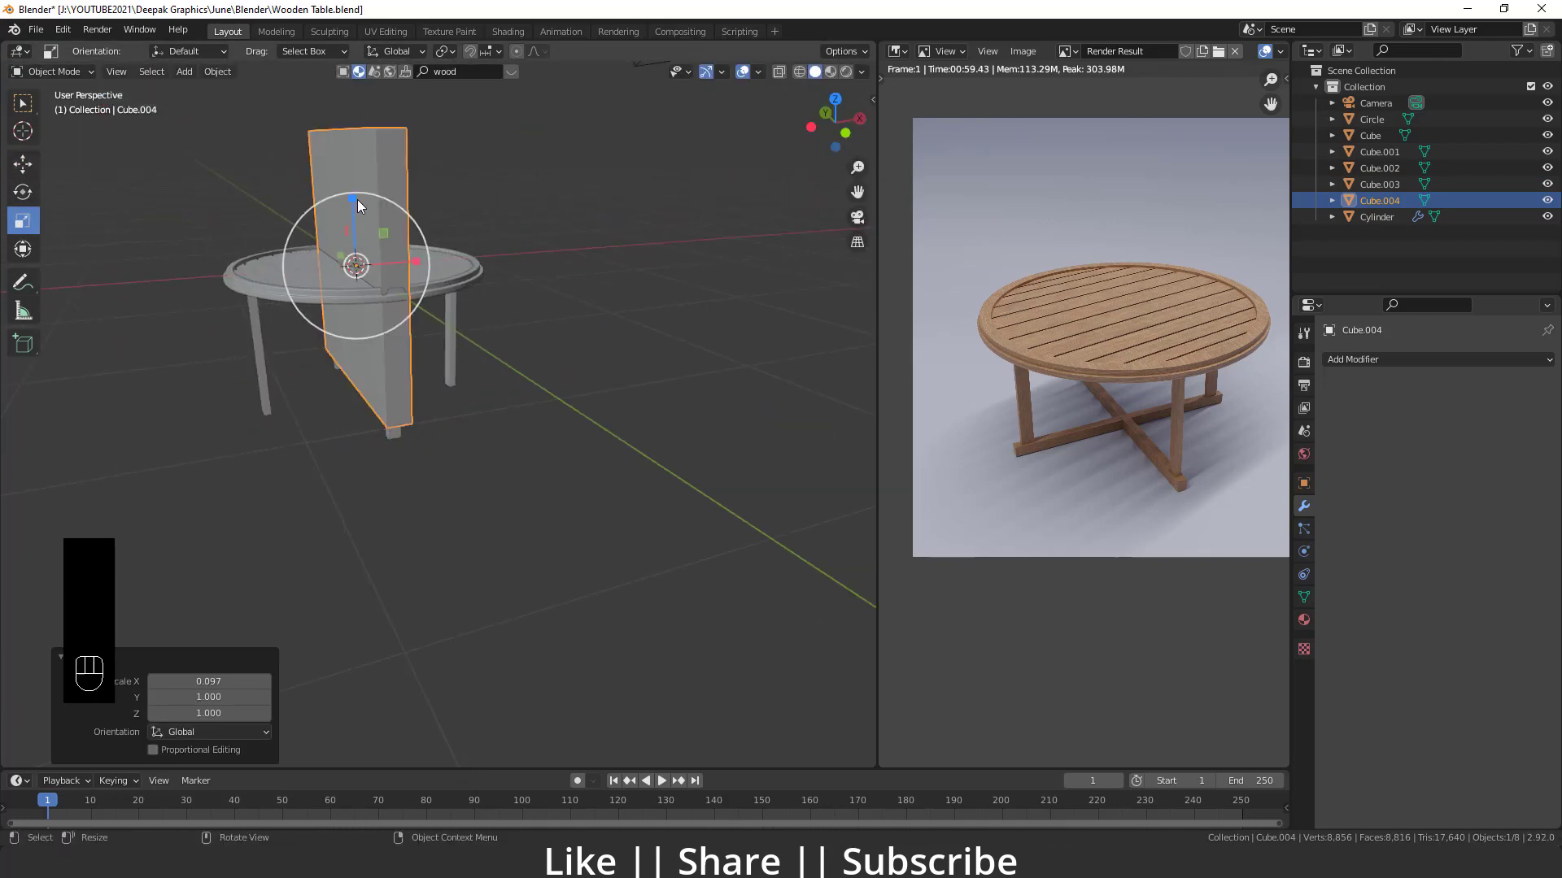
{"action": "left_click_drag", "start_coordinate": [357, 204], "coordinate": [350, 270]}
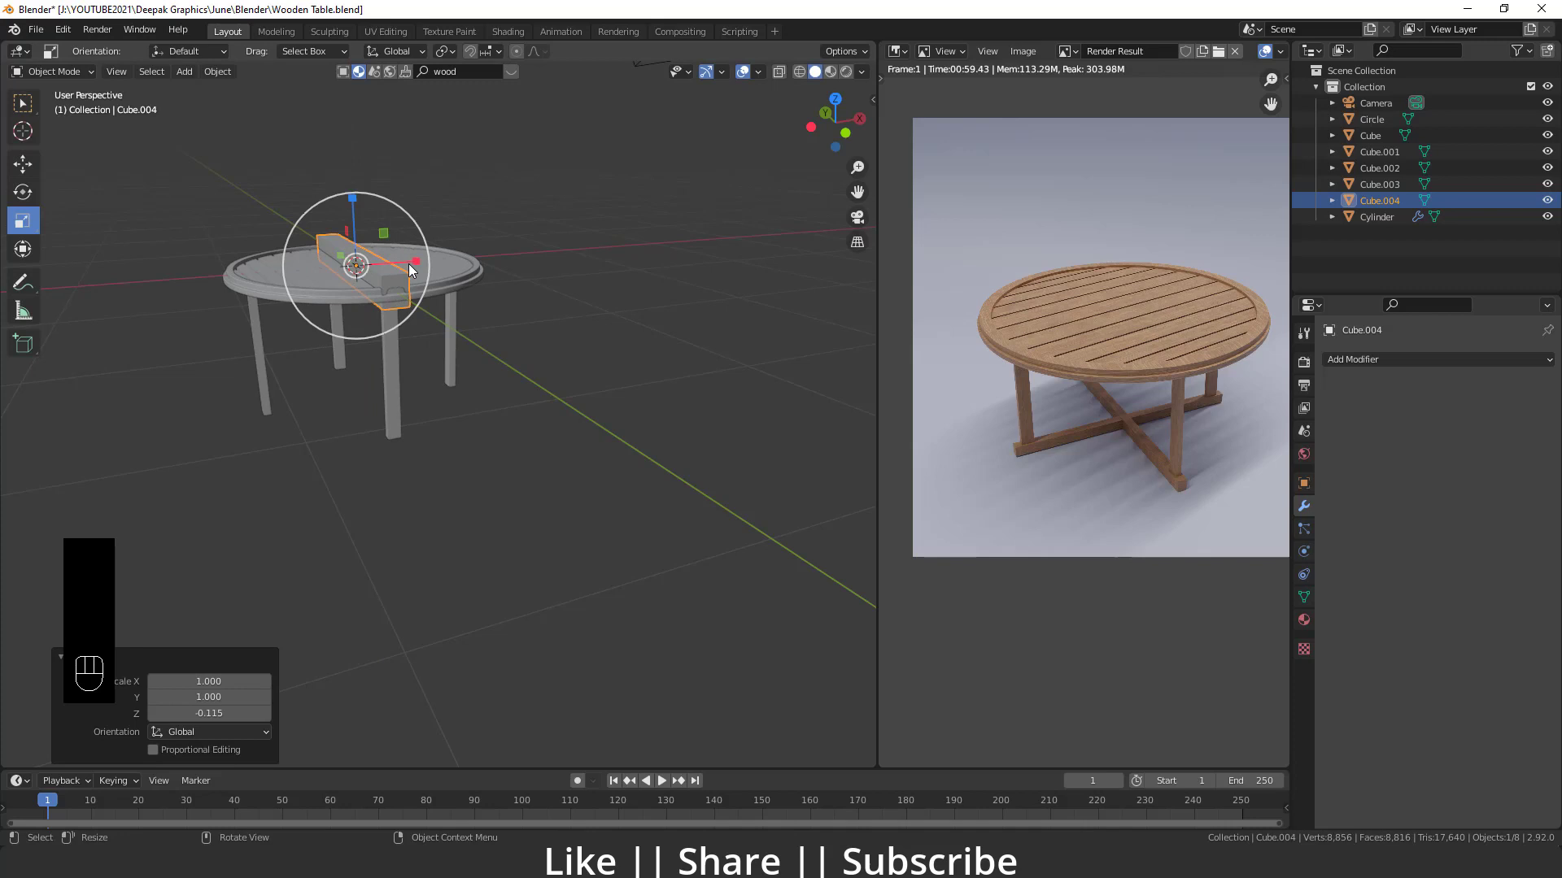
{"action": "left_click_drag", "start_coordinate": [417, 264], "coordinate": [369, 253]}
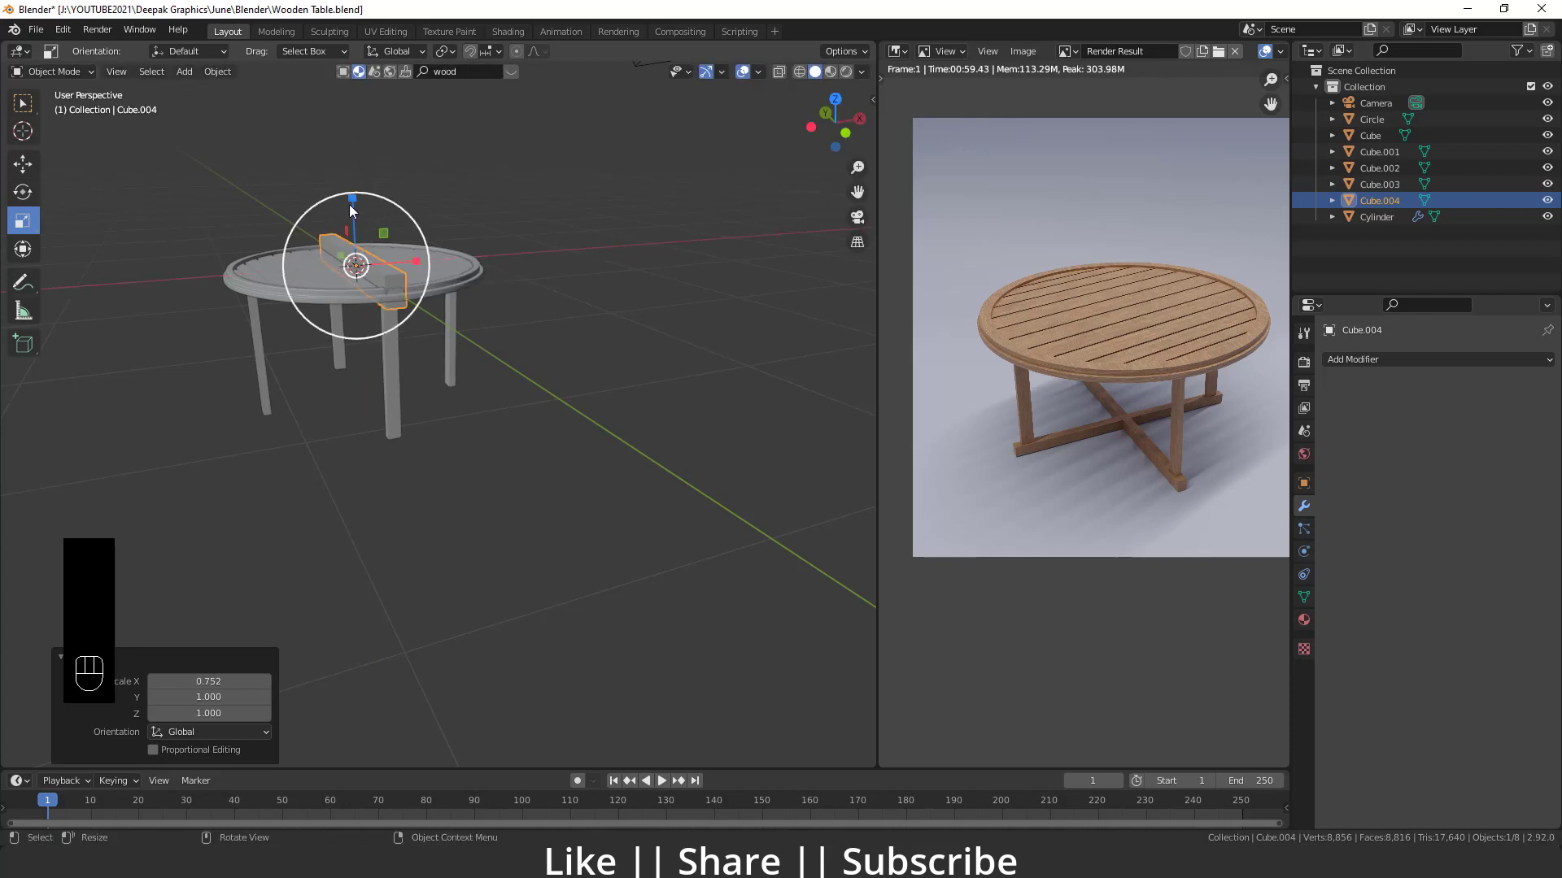
{"action": "left_click_drag", "start_coordinate": [358, 204], "coordinate": [360, 241]}
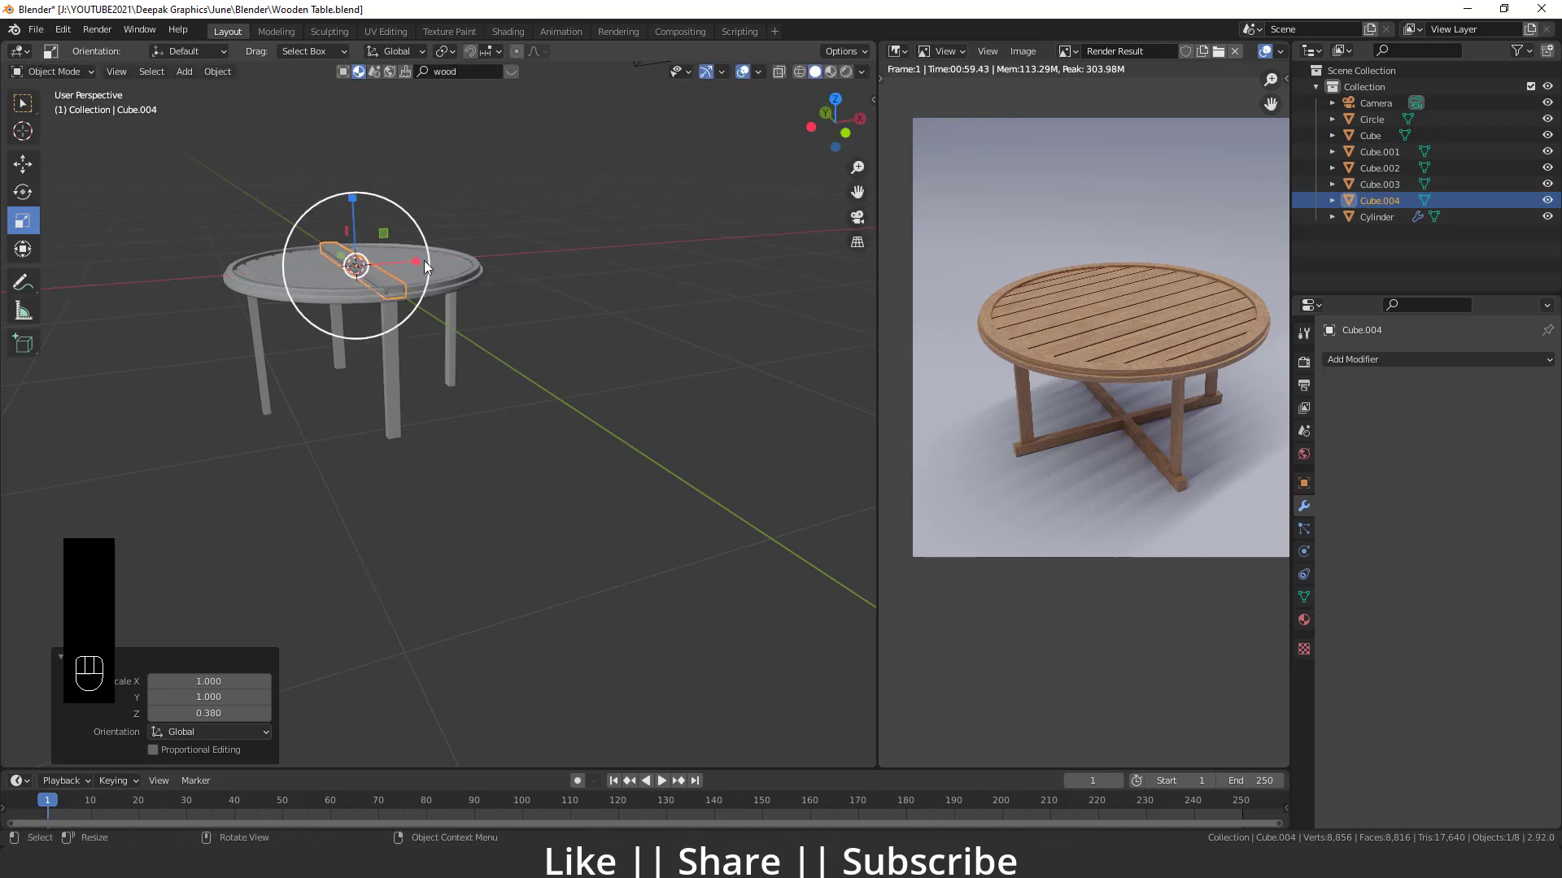
{"action": "left_click_drag", "start_coordinate": [414, 263], "coordinate": [389, 276]}
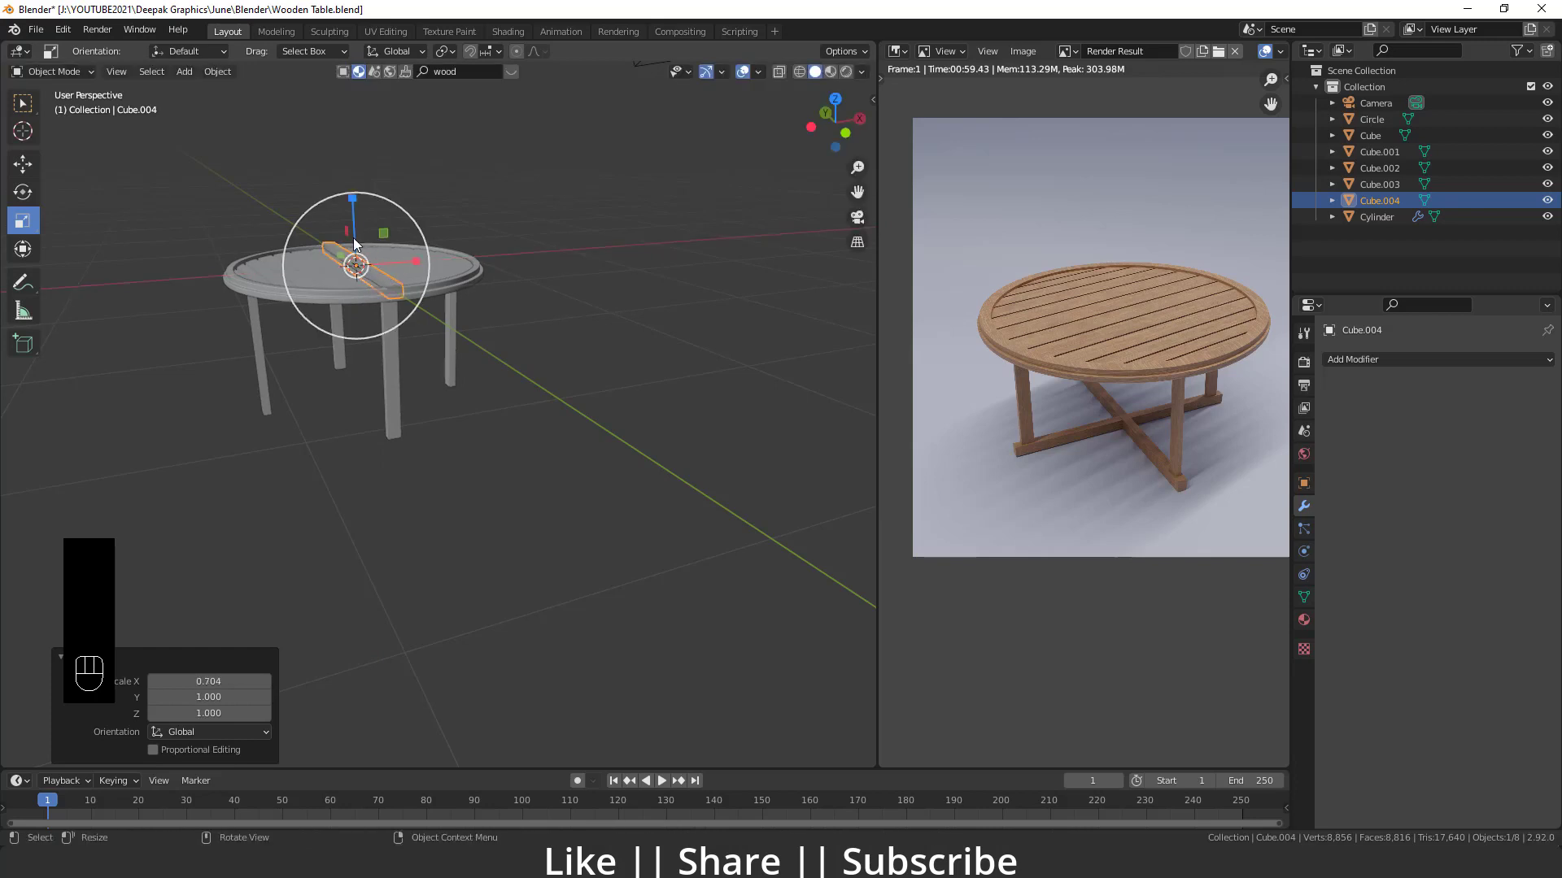
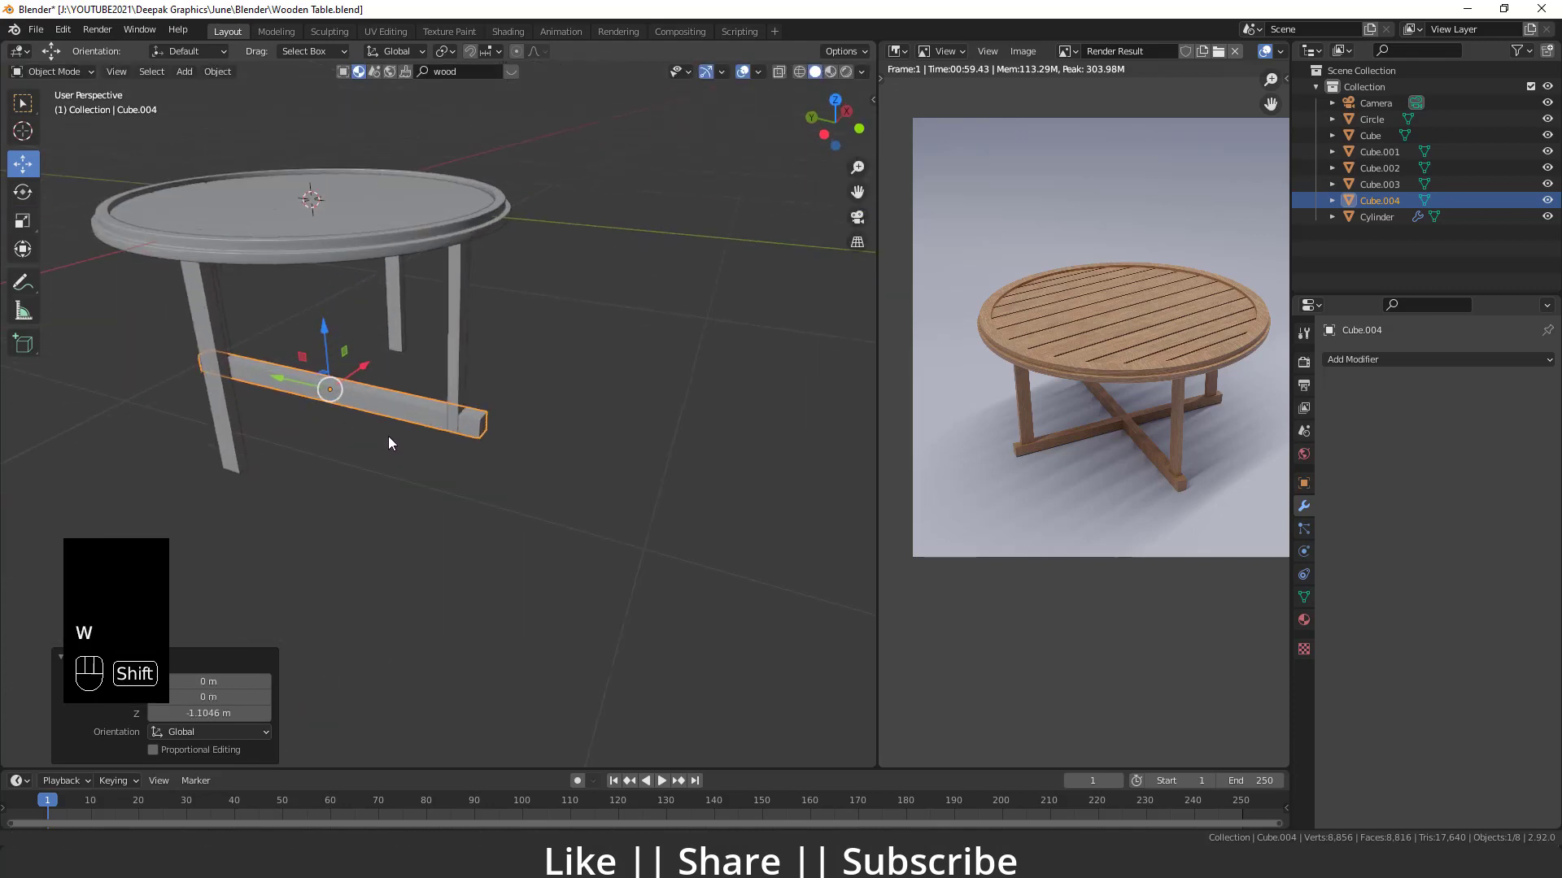
- Orbit to check the crossbar spanning low between two legs
{"action": "middle_click", "coordinate": [375, 465]}
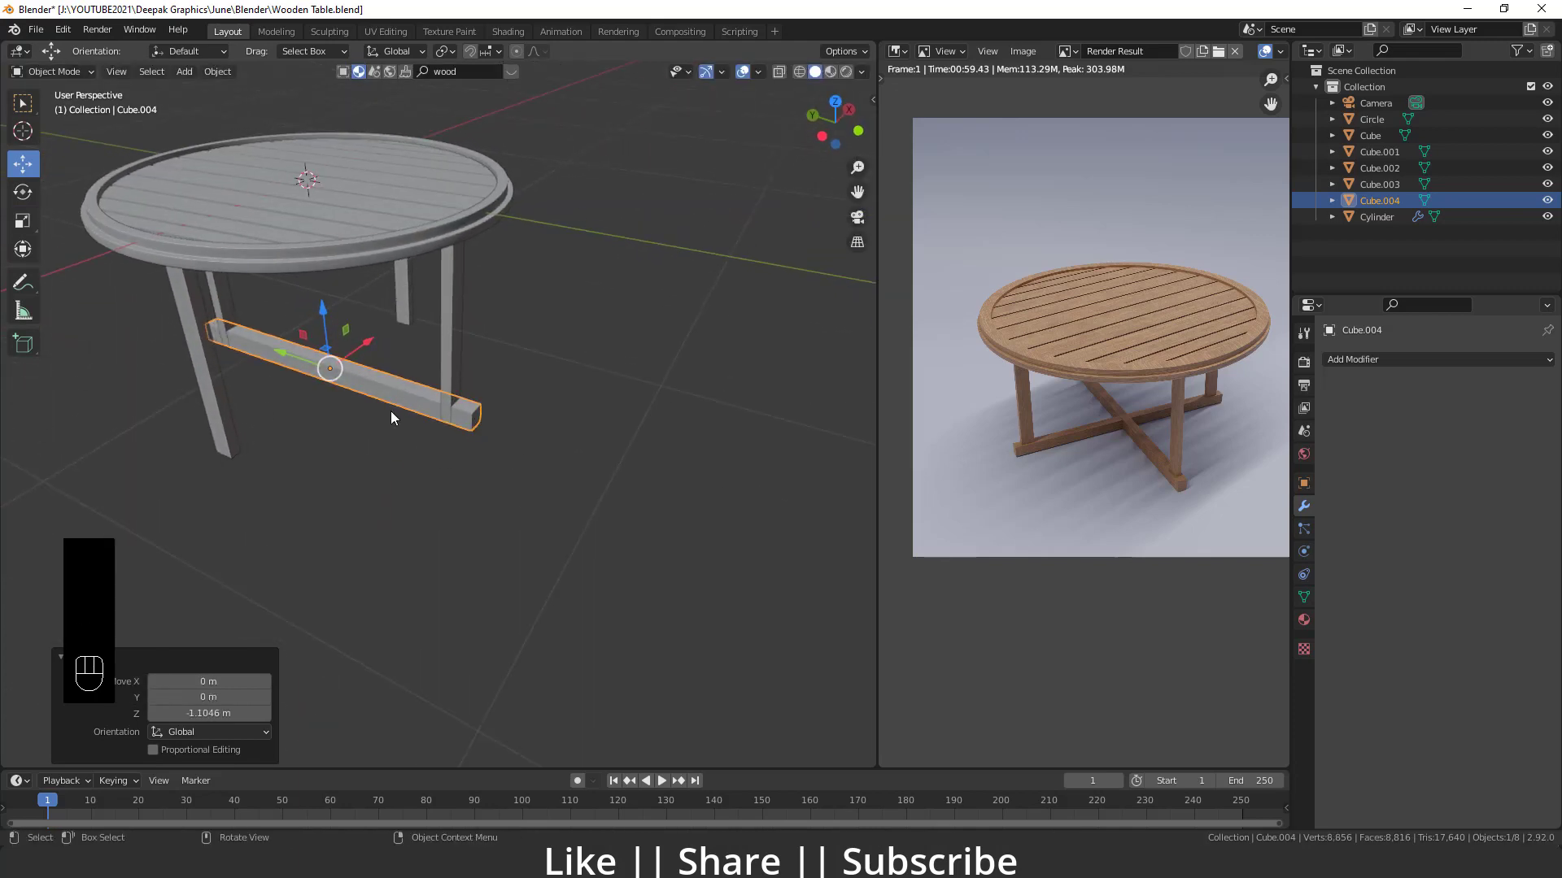
{"action": "middle_click", "coordinate": [365, 400]}
- Select the four table leg cubes beneath the tabletop
{"action": "middle_click", "coordinate": [352, 400]}
{"action": "middle_click", "coordinate": [408, 428]}
{"action": "key", "text": "ctrl+a"}
{"action": "key", "text": "ctrl+a"}
{"action": "left_click_drag", "start_coordinate": [436, 310], "coordinate": [447, 280]}
{"action": "left_click_drag", "start_coordinate": [440, 301], "coordinate": [423, 281]}
{"action": "left_click_drag", "start_coordinate": [278, 277], "coordinate": [174, 293]}
{"action": "middle_click", "coordinate": [240, 313]}
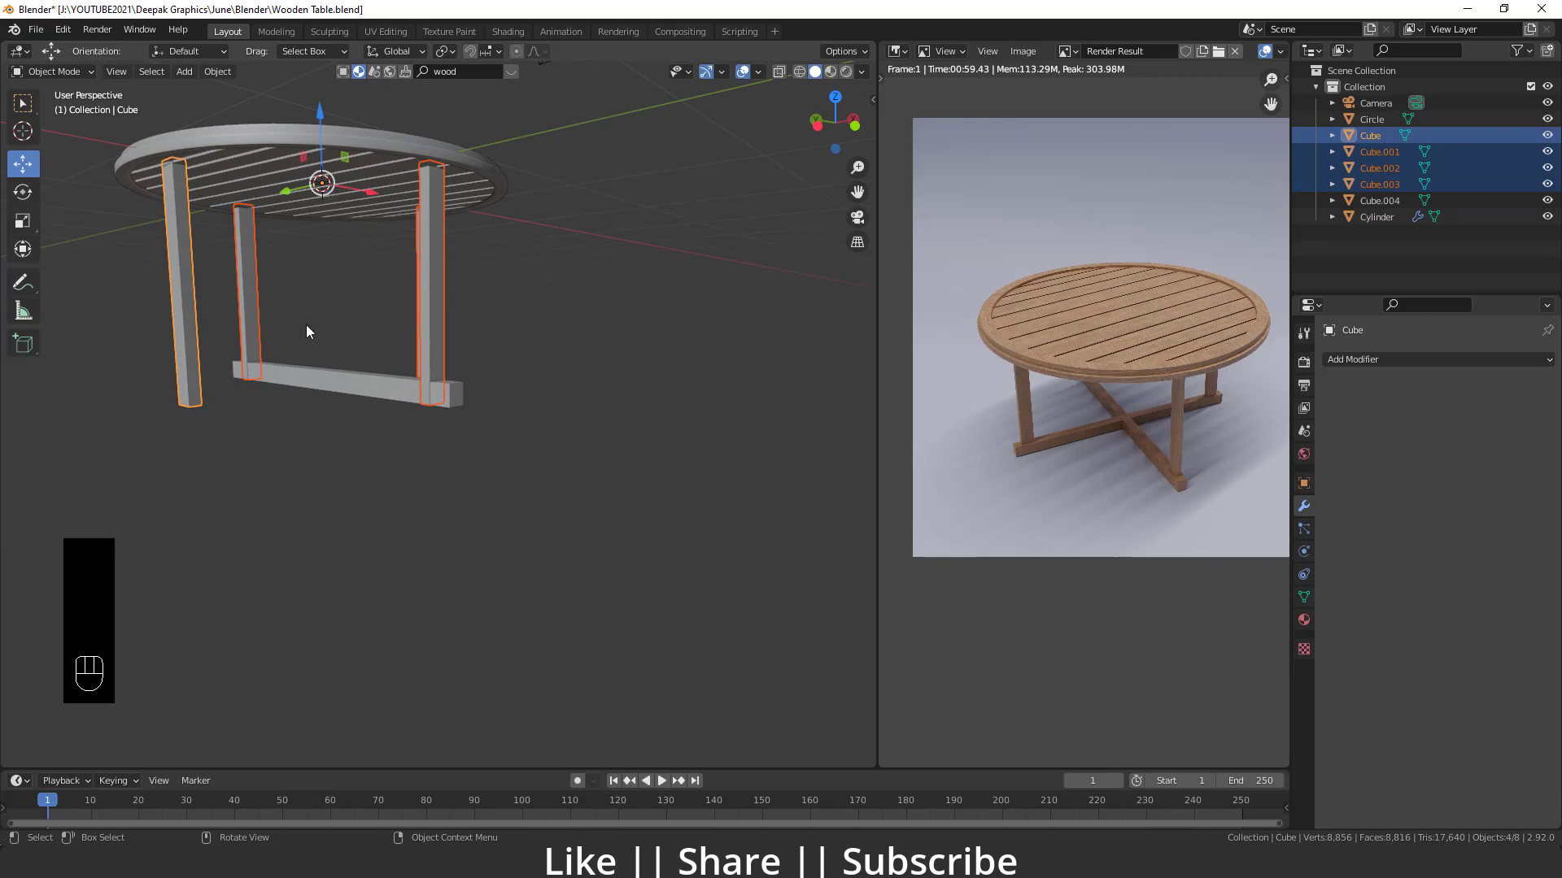
- Rotate the four legs 90° about Z on individual origins and nudge the crossbar between them
{"action": "left_click_drag", "start_coordinate": [347, 272], "coordinate": [445, 297]}
{"action": "left_click_drag", "start_coordinate": [320, 271], "coordinate": [418, 306]}
{"action": "left_click_drag", "start_coordinate": [413, 386], "coordinate": [470, 206]}
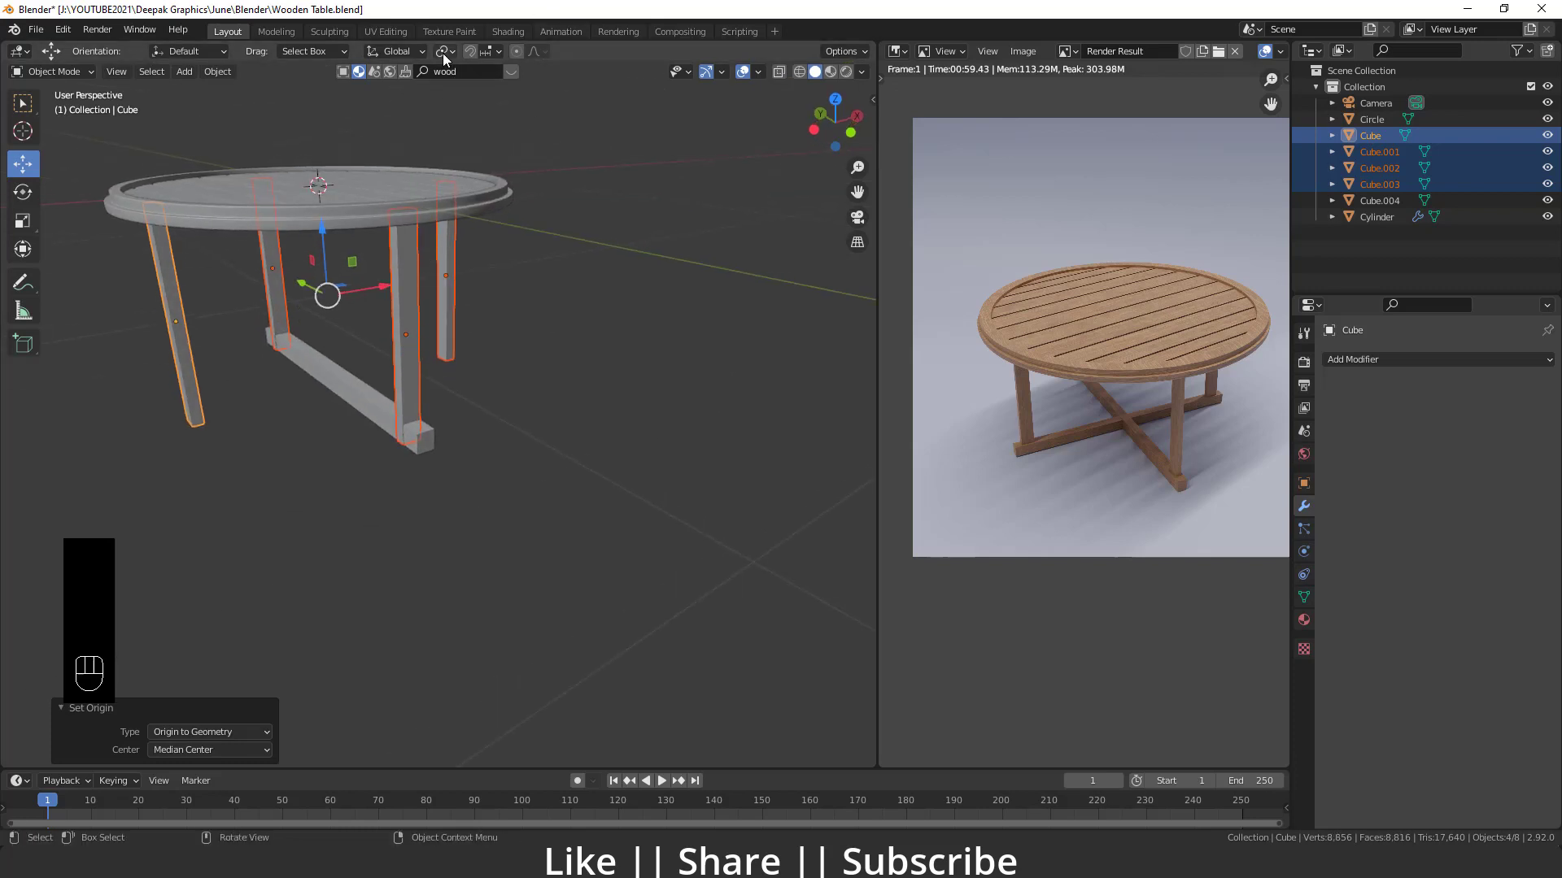
{"action": "left_click_drag", "start_coordinate": [451, 57], "coordinate": [475, 110]}
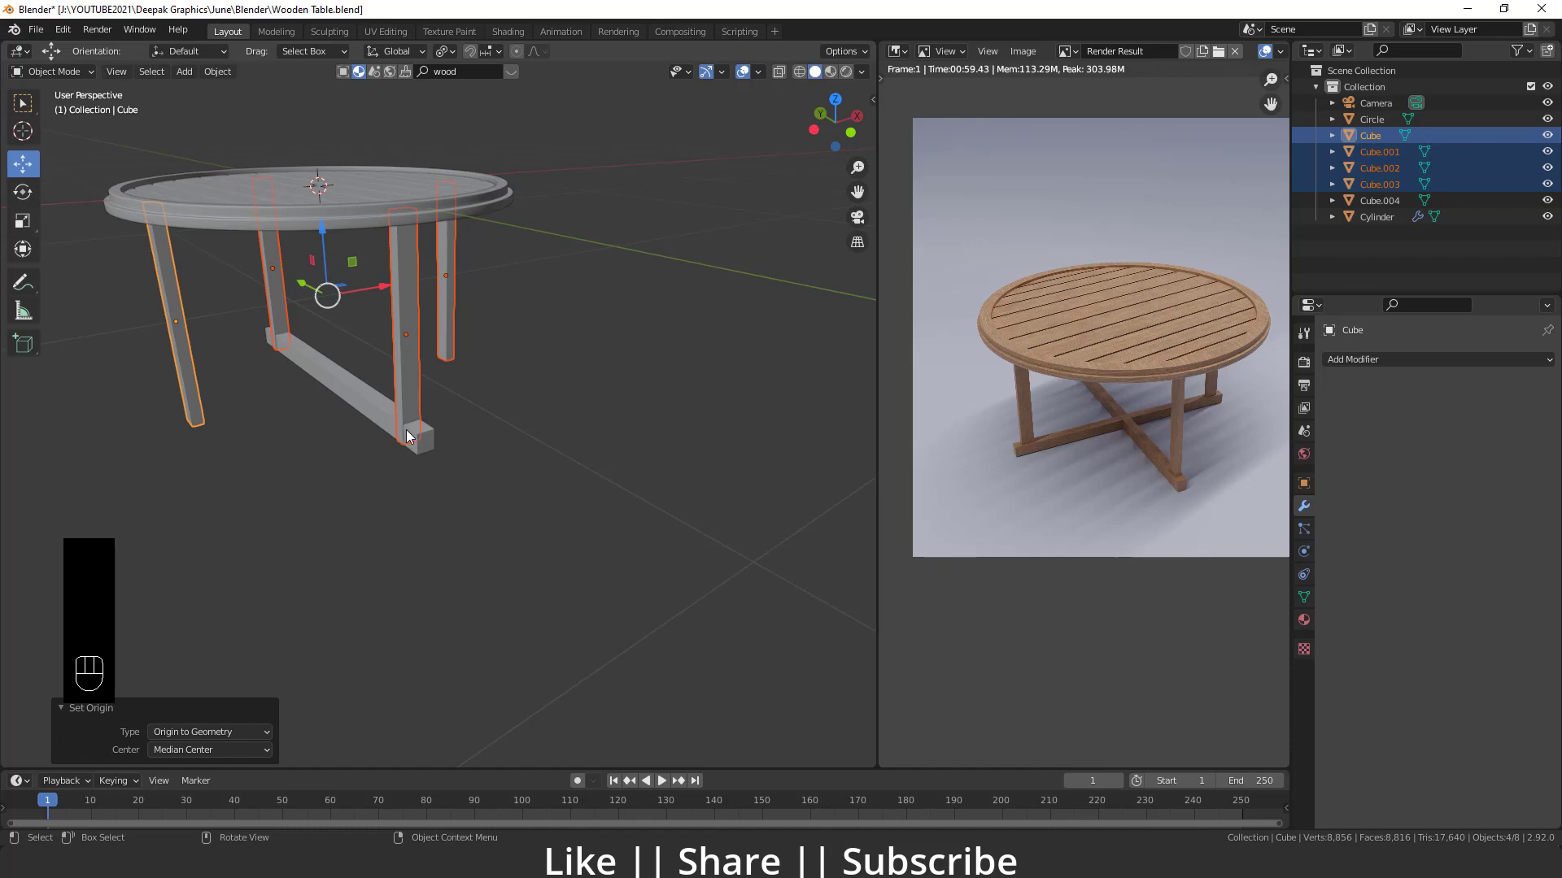
{"action": "key", "text": "r"}
{"action": "key", "text": "z"}
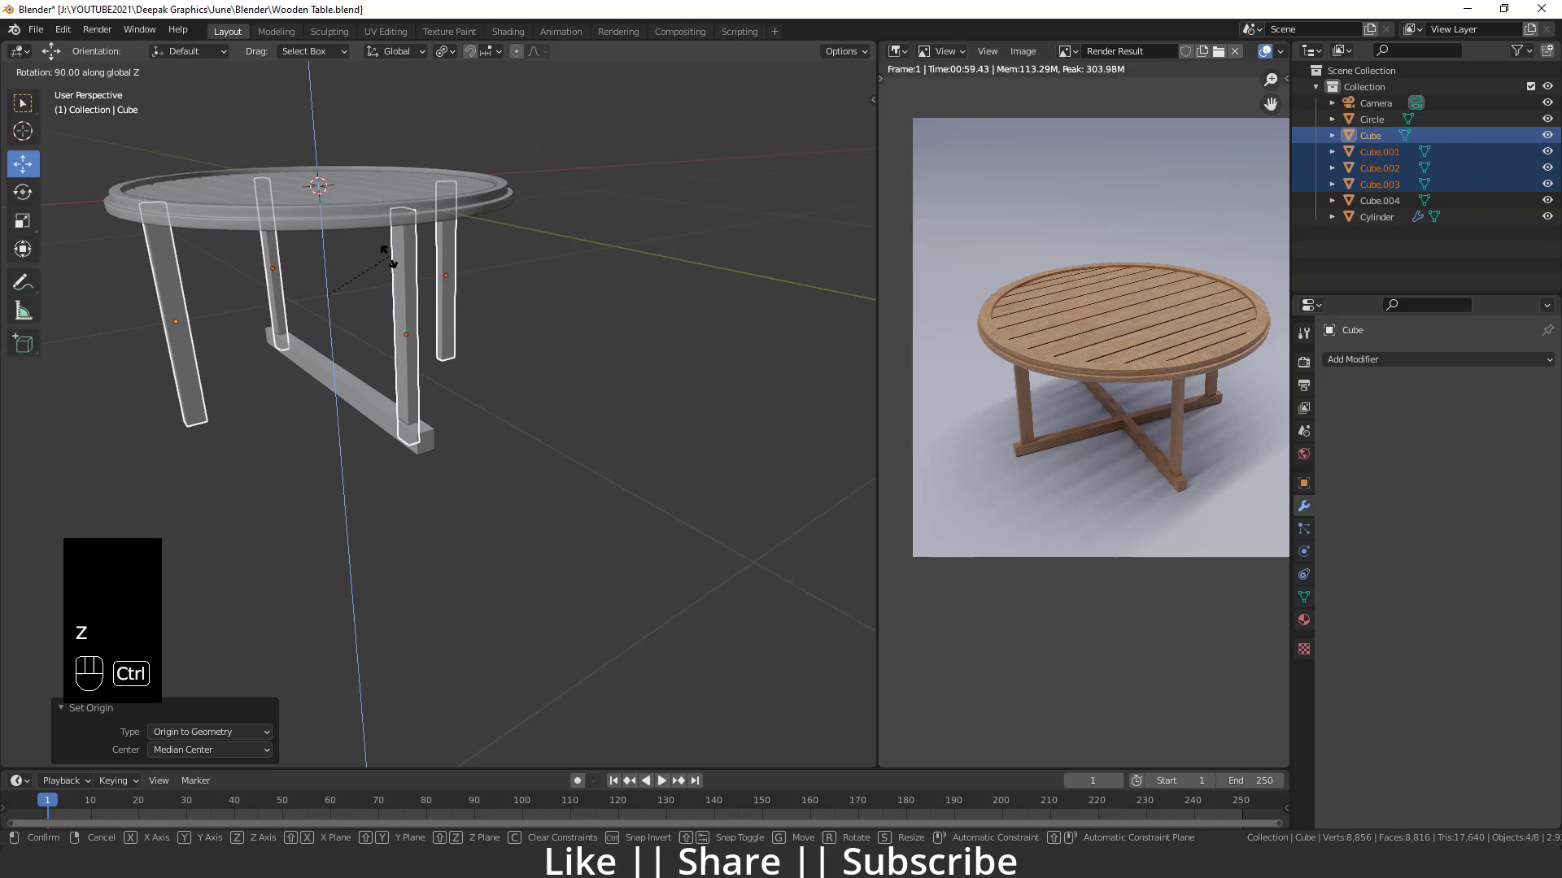
{"action": "left_click", "coordinate": [393, 261]}
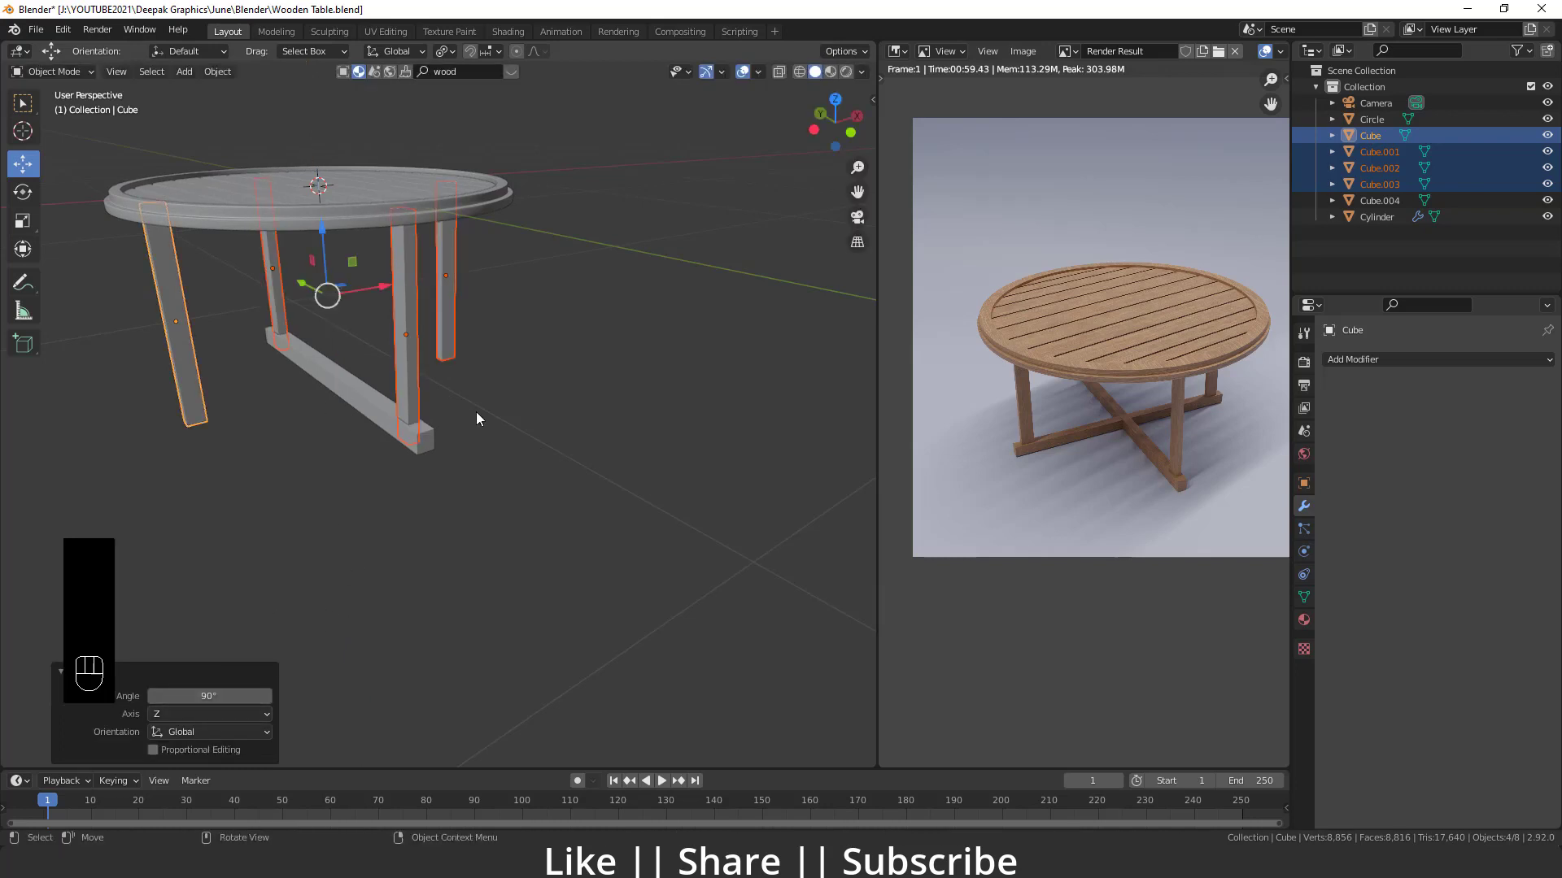
{"action": "left_click_drag", "start_coordinate": [401, 487], "coordinate": [420, 485]}
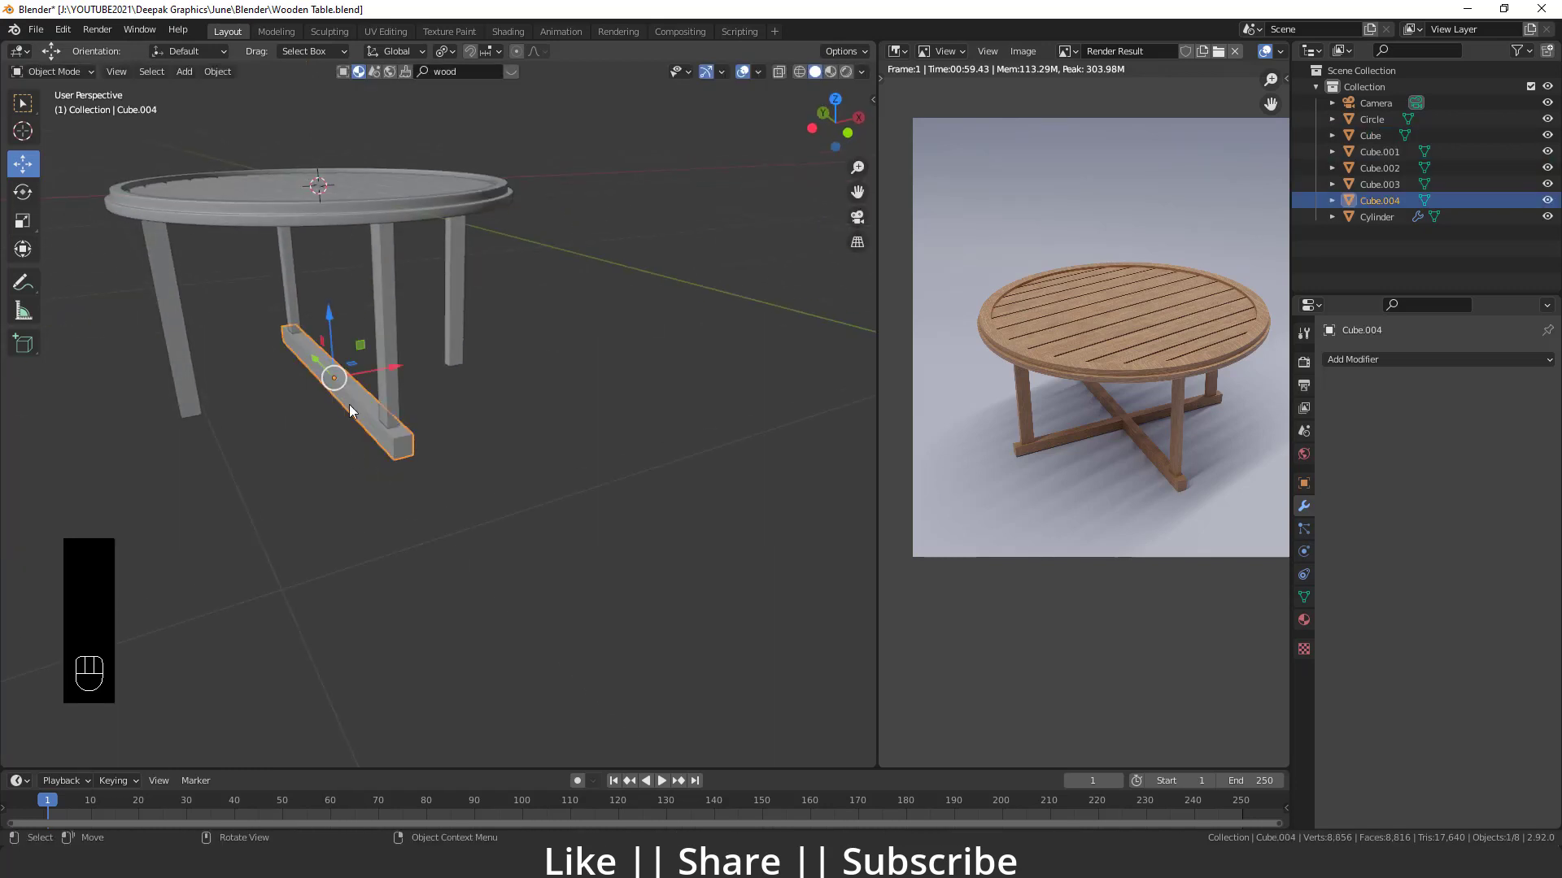
- Duplicate the crossbar and rotate the copy 90° about Z into an X-shaped brace
{"action": "key", "text": "shift+d"}
{"action": "key", "text": "r"}
{"action": "key", "text": "z"}
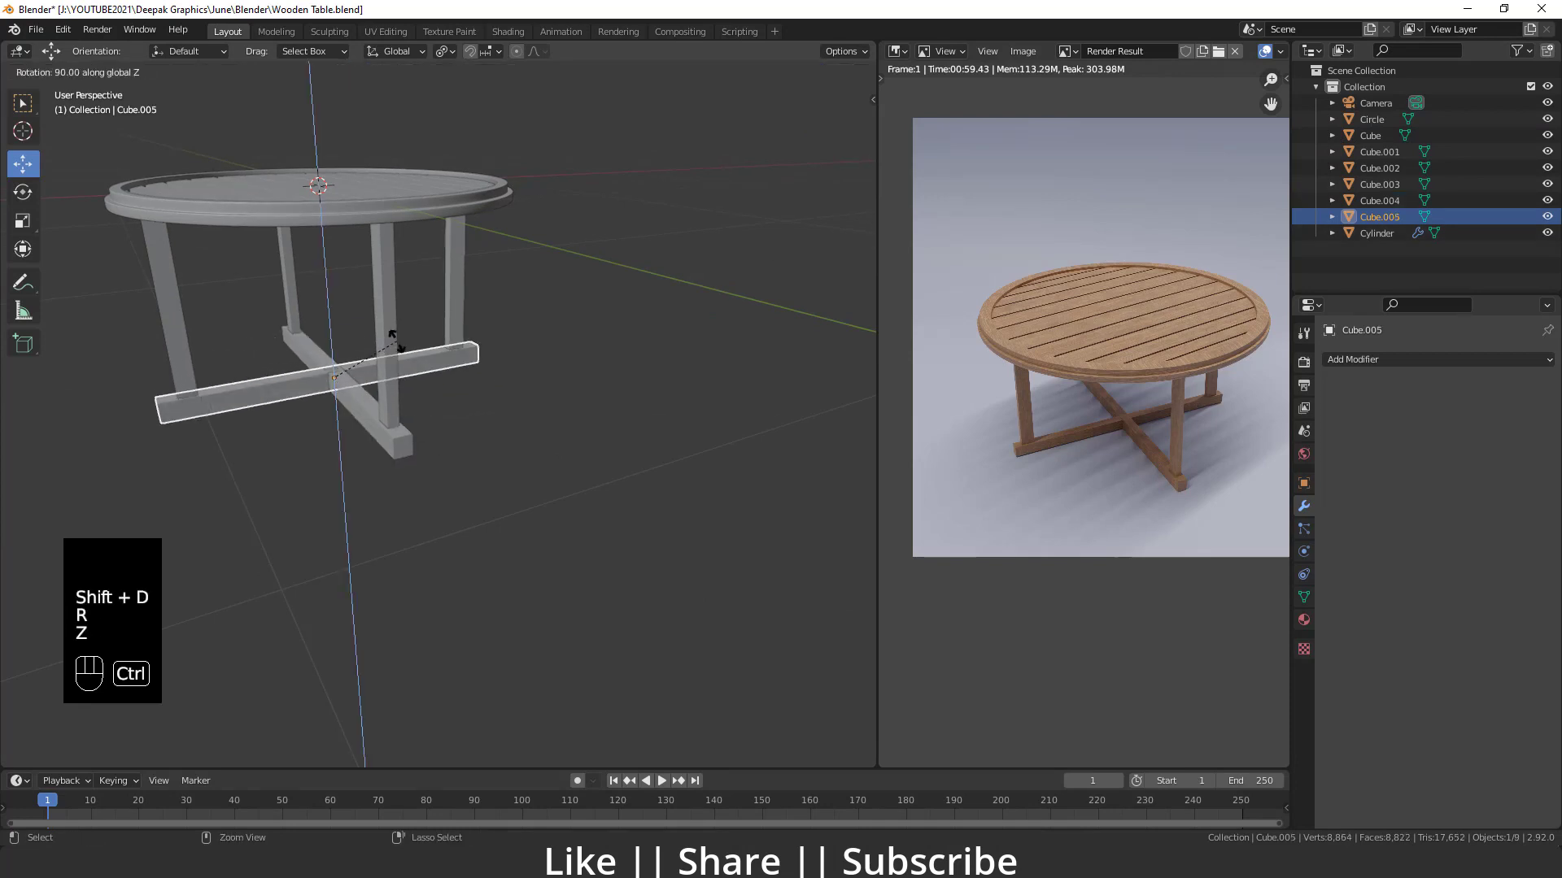
{"action": "left_click", "coordinate": [398, 343]}
{"action": "left_click", "coordinate": [501, 451]}
- Inspect the crossed base, then select all table parts and view them in front orthographic
{"action": "left_click_drag", "start_coordinate": [297, 435], "coordinate": [330, 435]}
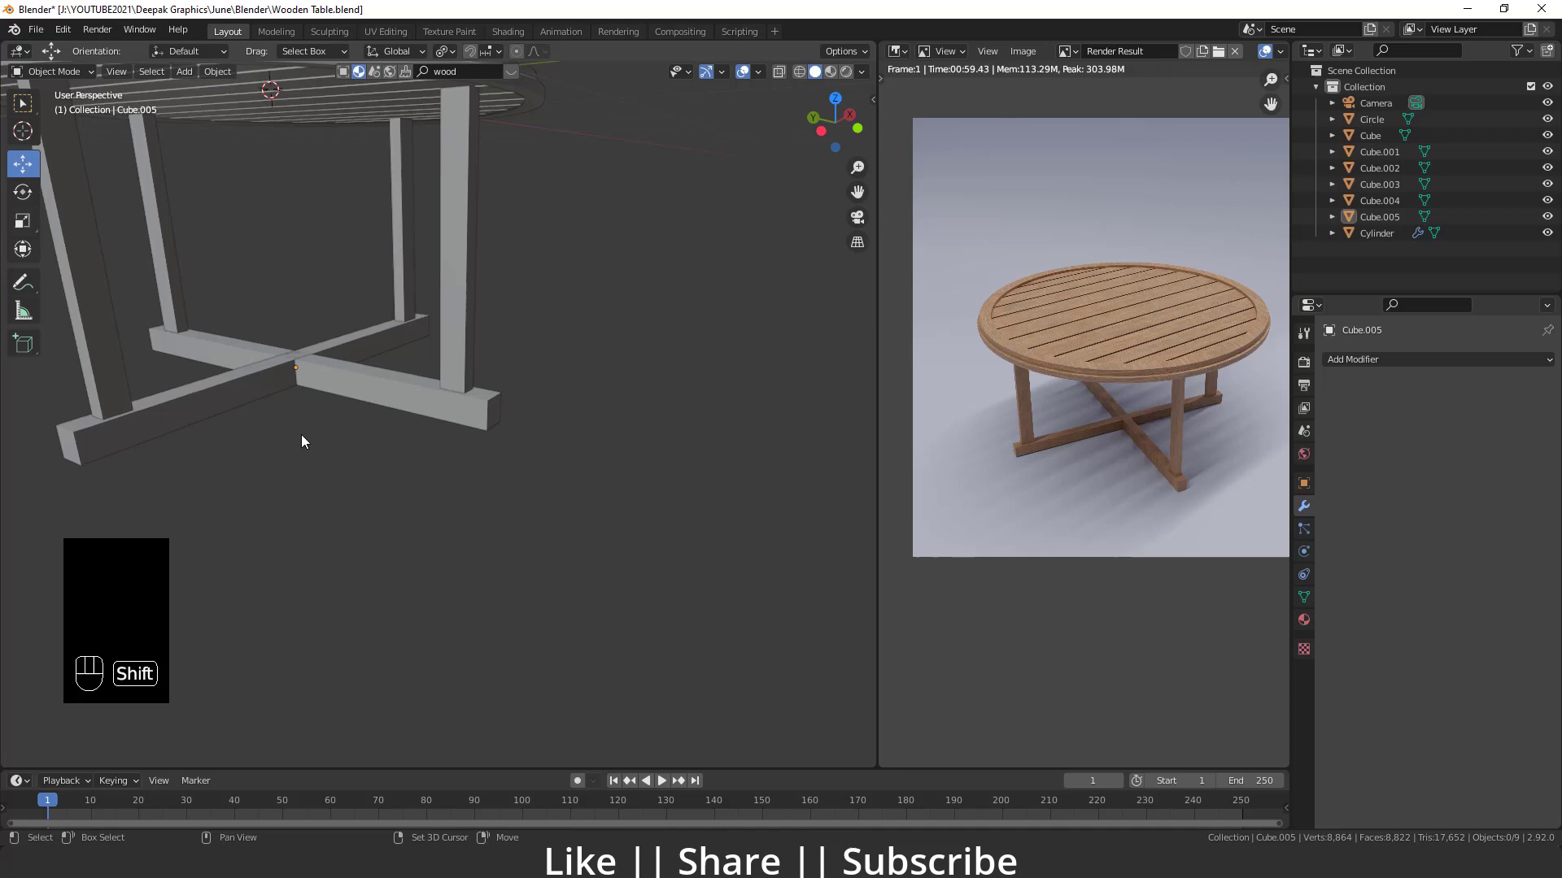
{"action": "left_click_drag", "start_coordinate": [376, 432], "coordinate": [439, 446]}
{"action": "middle_click", "coordinate": [426, 414]}
{"action": "middle_click", "coordinate": [400, 474]}
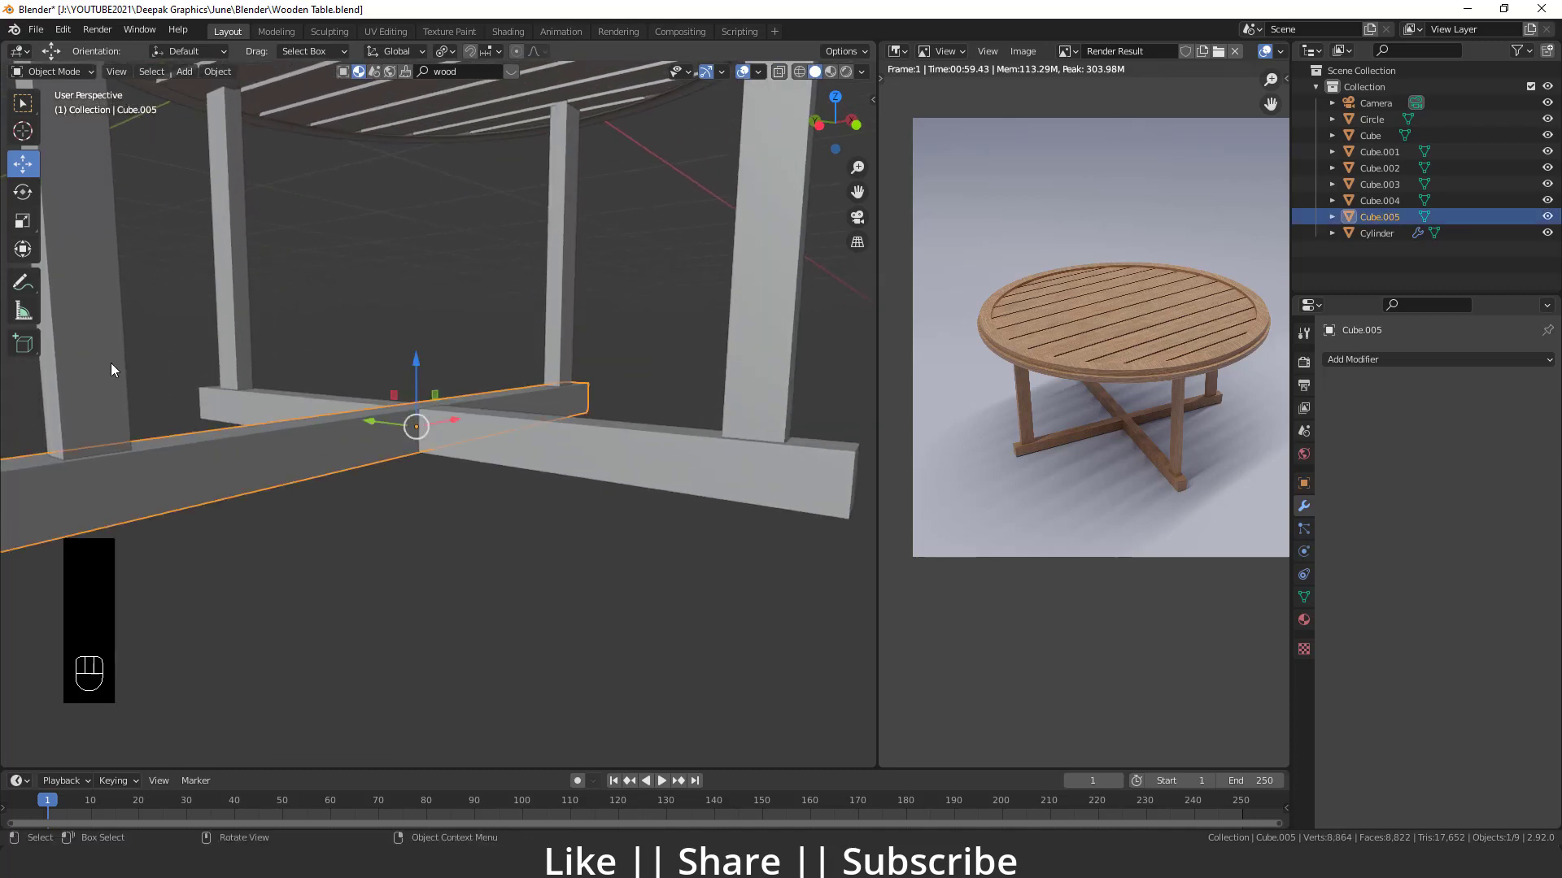
{"action": "left_click", "coordinate": [33, 223]}
{"action": "left_click_drag", "start_coordinate": [420, 361], "coordinate": [432, 386]}
{"action": "left_click_drag", "start_coordinate": [427, 527], "coordinate": [417, 540]}
{"action": "left_click_drag", "start_coordinate": [427, 535], "coordinate": [360, 514]}
{"action": "middle_click", "coordinate": [386, 474]}
{"action": "left_click_drag", "start_coordinate": [440, 519], "coordinate": [382, 500]}
{"action": "left_click_drag", "start_coordinate": [396, 491], "coordinate": [418, 466]}
{"action": "left_click", "coordinate": [552, 494]}
{"action": "middle_click", "coordinate": [527, 512]}
{"action": "key", "text": "`"}
{"action": "key", "text": "w"}
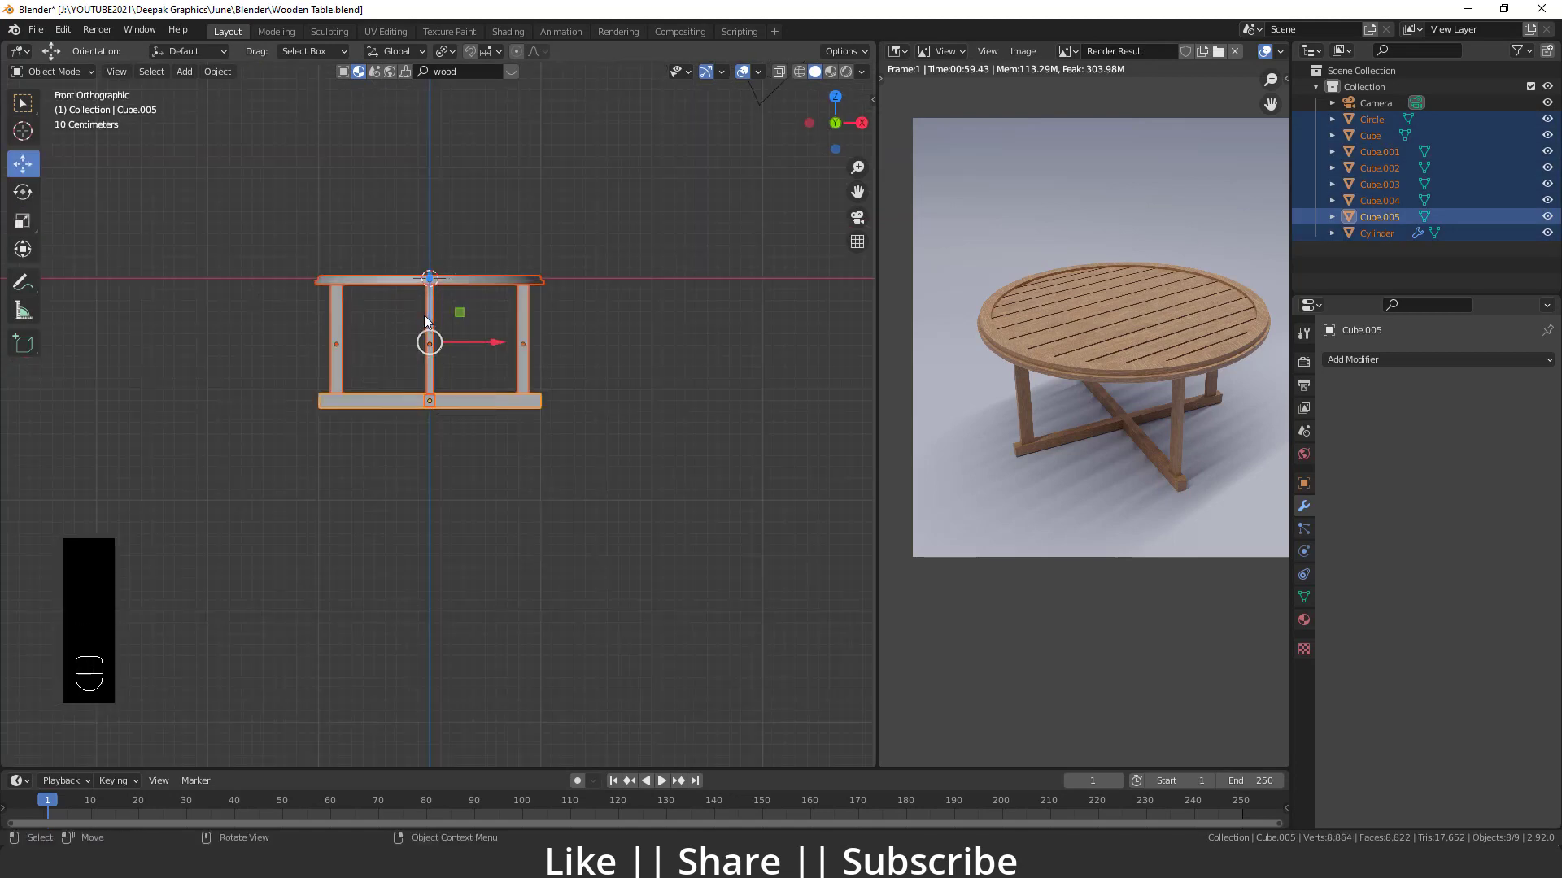
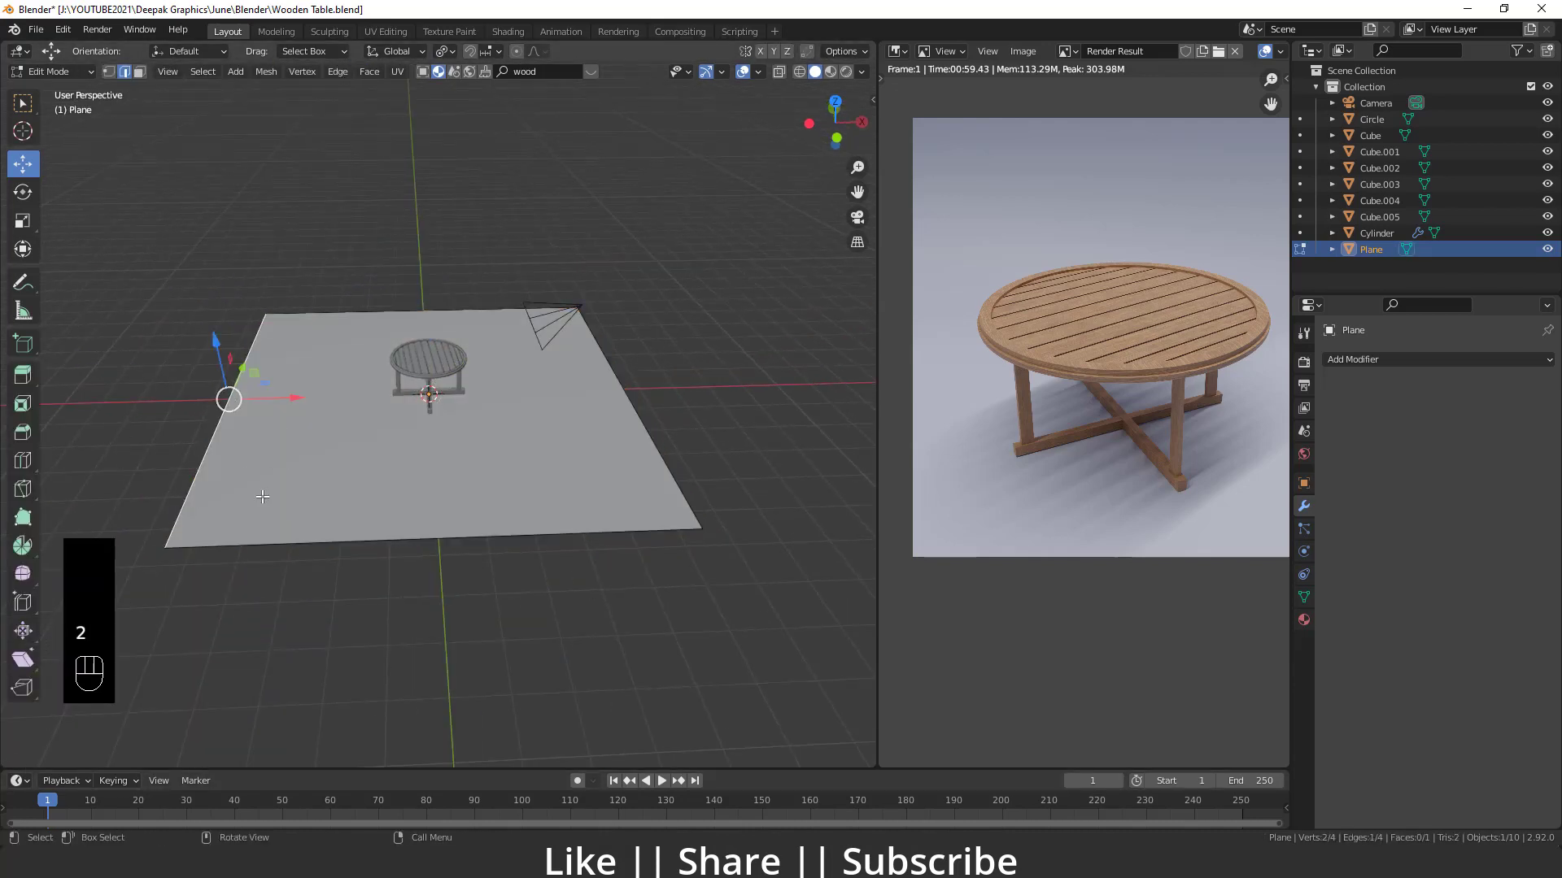
- Extrude the floor's back edge straight up along Z and bevel the corner into a smooth curved wall
{"action": "key", "text": "e"}
{"action": "key", "text": "z"}
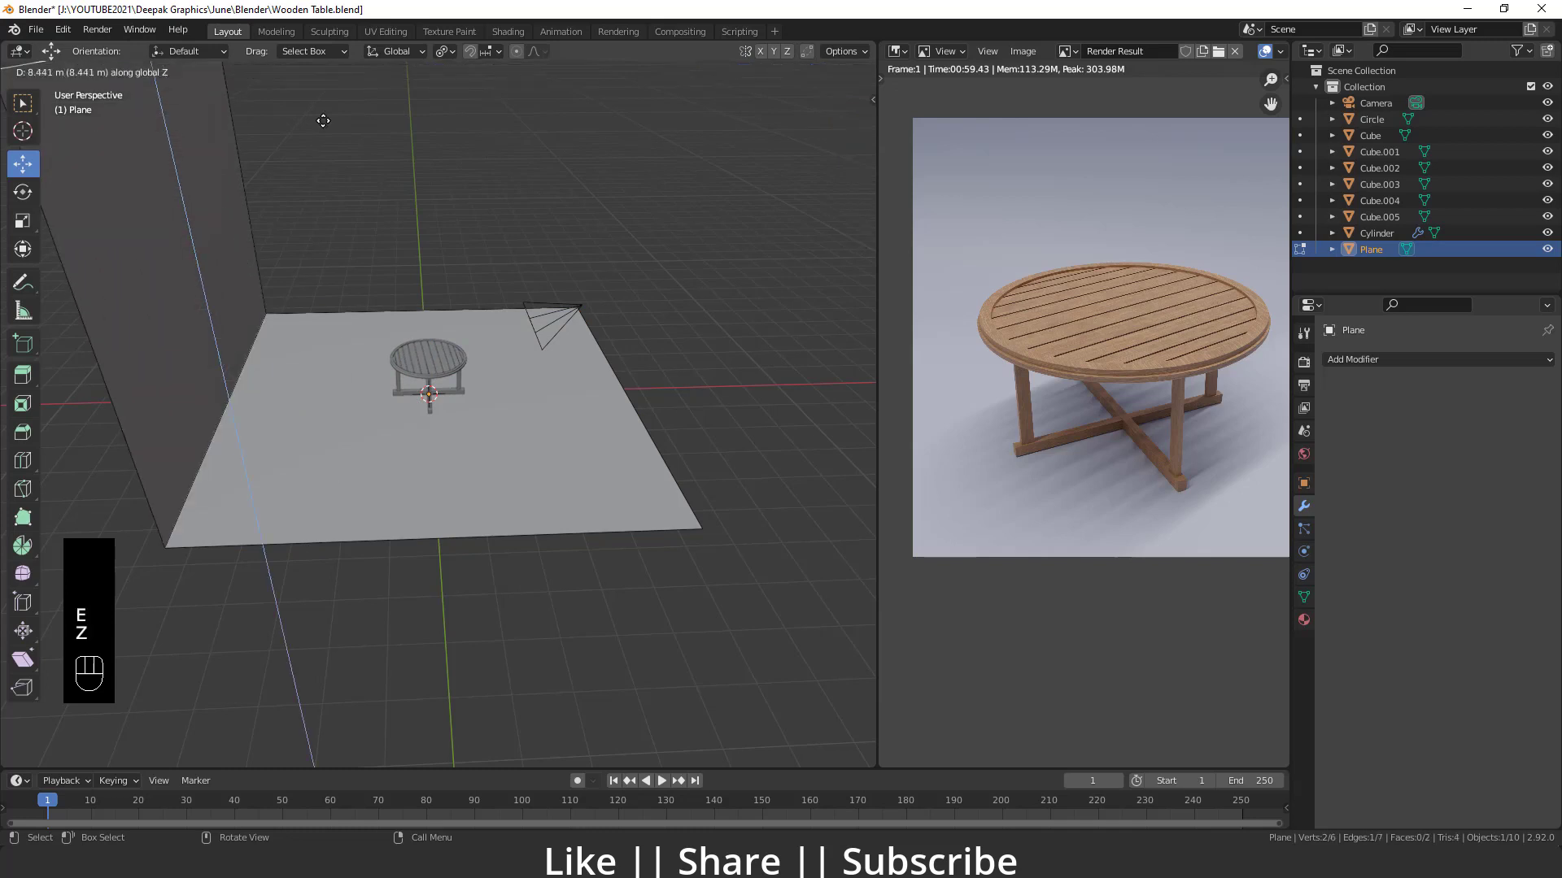
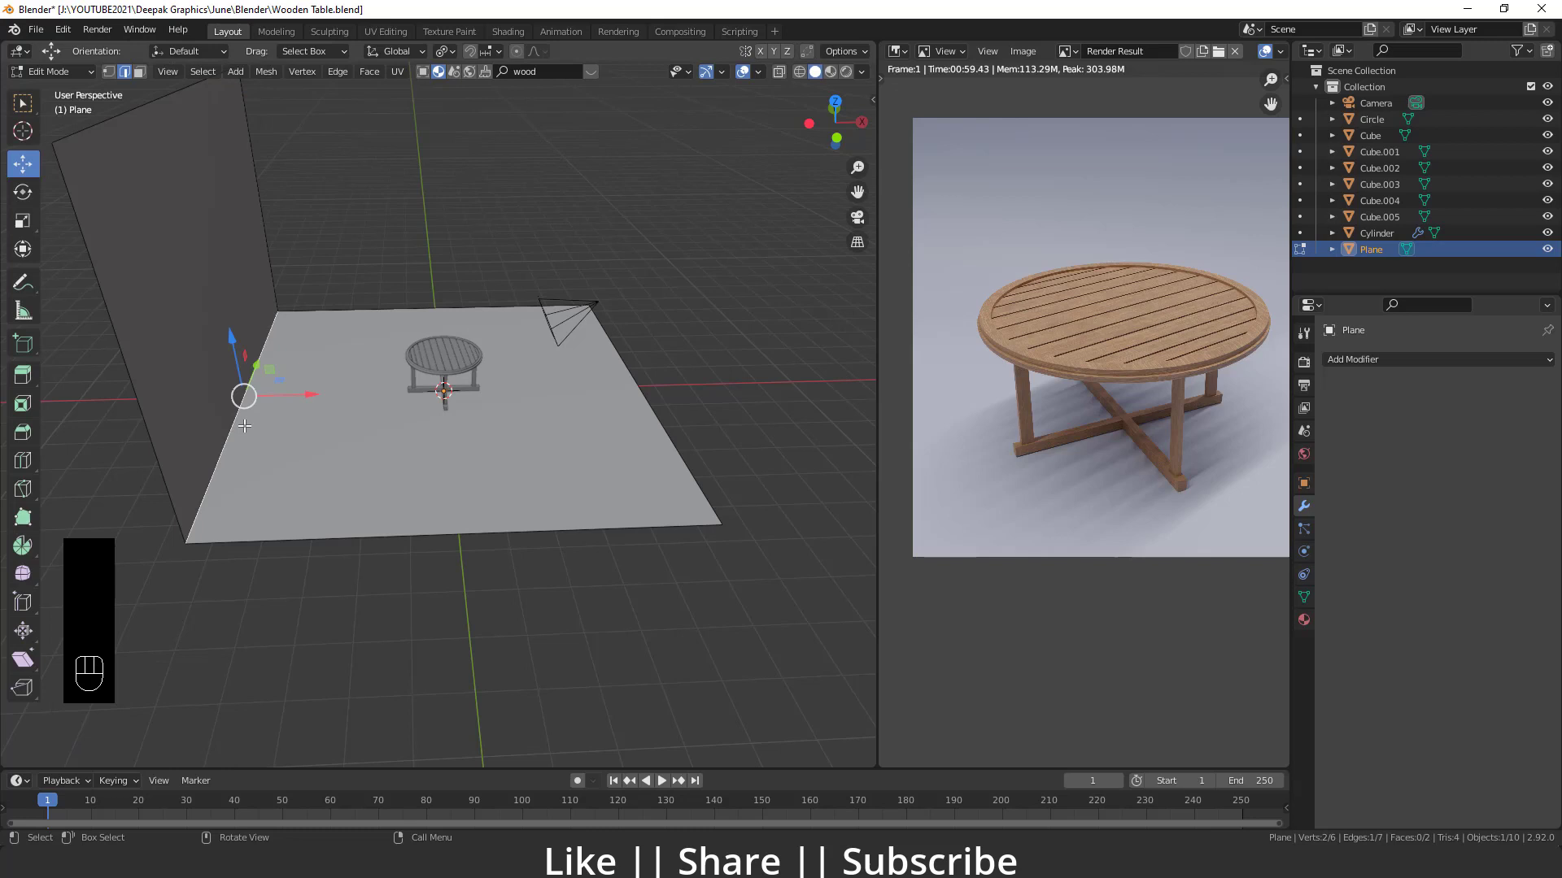
{"action": "key", "text": "ctrl+b"}
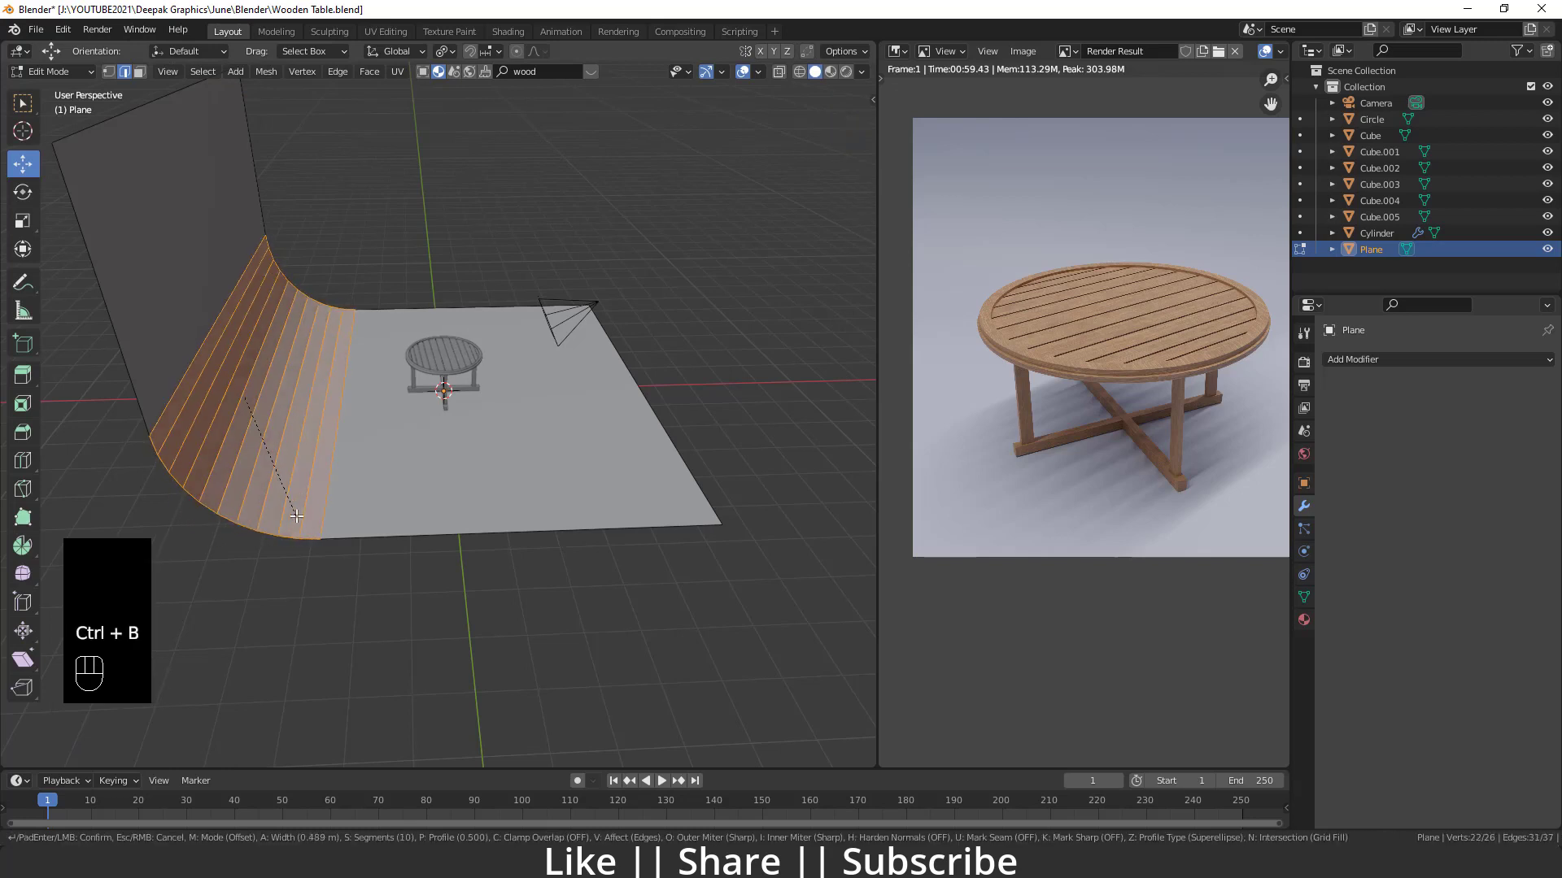
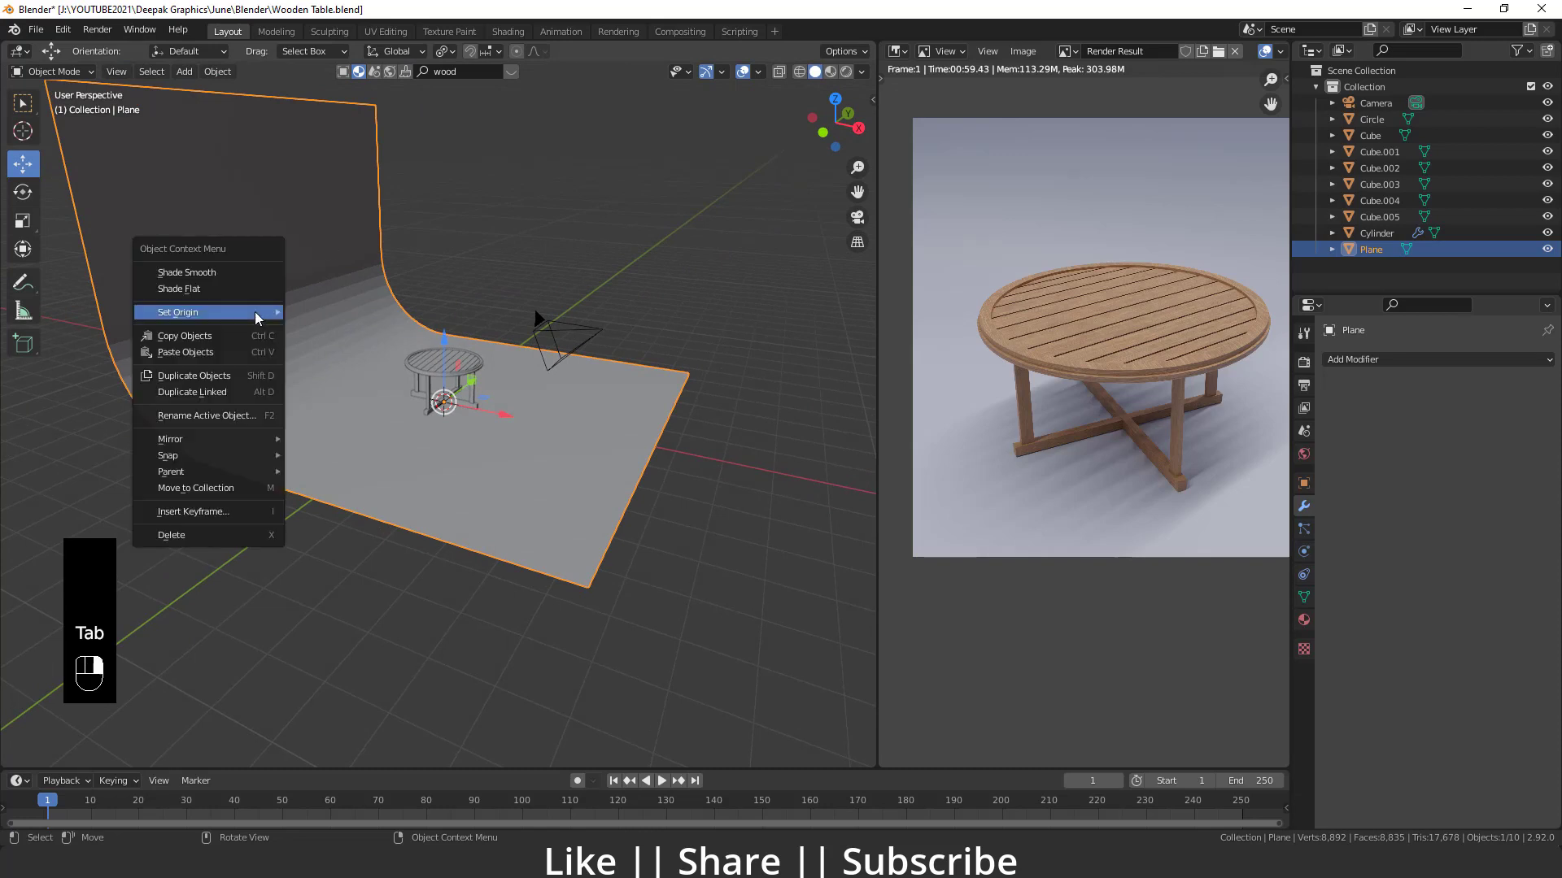
{"action": "left_click_drag", "start_coordinate": [199, 294], "coordinate": [401, 372]}
{"action": "left_click_drag", "start_coordinate": [508, 490], "coordinate": [485, 554]}
{"action": "middle_click", "coordinate": [486, 557]}
{"action": "middle_click", "coordinate": [457, 514]}
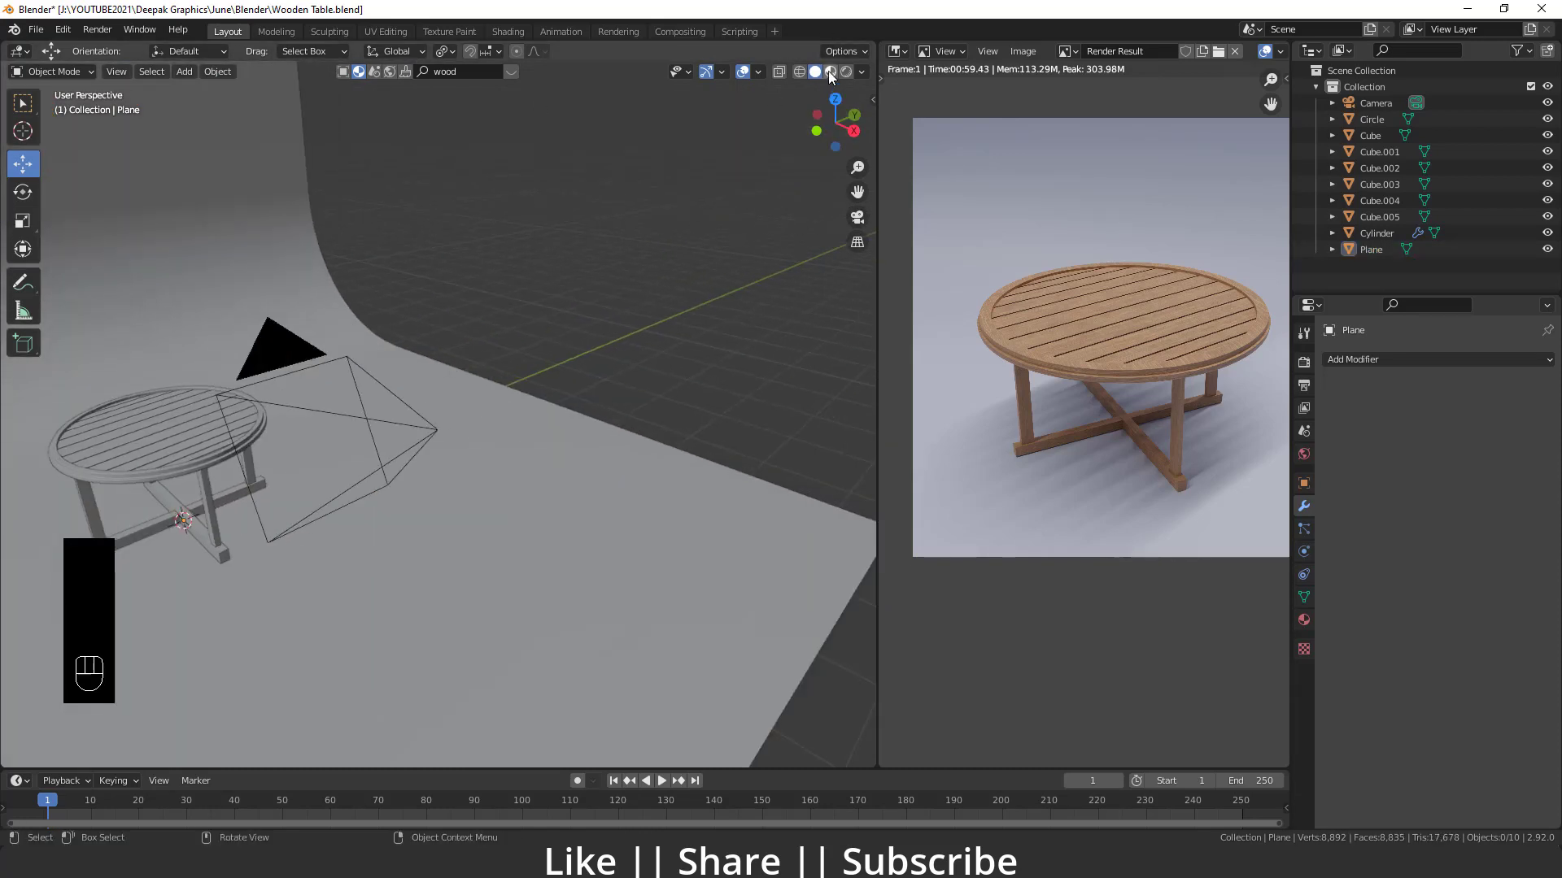
- Switch to Material Preview shading and browse BlenderKit's wood material search results
{"action": "left_click", "coordinate": [833, 76]}
{"action": "middle_click", "coordinate": [547, 414]}
{"action": "left_click_drag", "start_coordinate": [601, 434], "coordinate": [524, 430]}
{"action": "middle_click", "coordinate": [460, 453]}
{"action": "left_click_drag", "start_coordinate": [549, 566], "coordinate": [479, 434]}
{"action": "left_click_drag", "start_coordinate": [463, 472], "coordinate": [372, 468]}
{"action": "left_click_drag", "start_coordinate": [418, 479], "coordinate": [457, 494]}
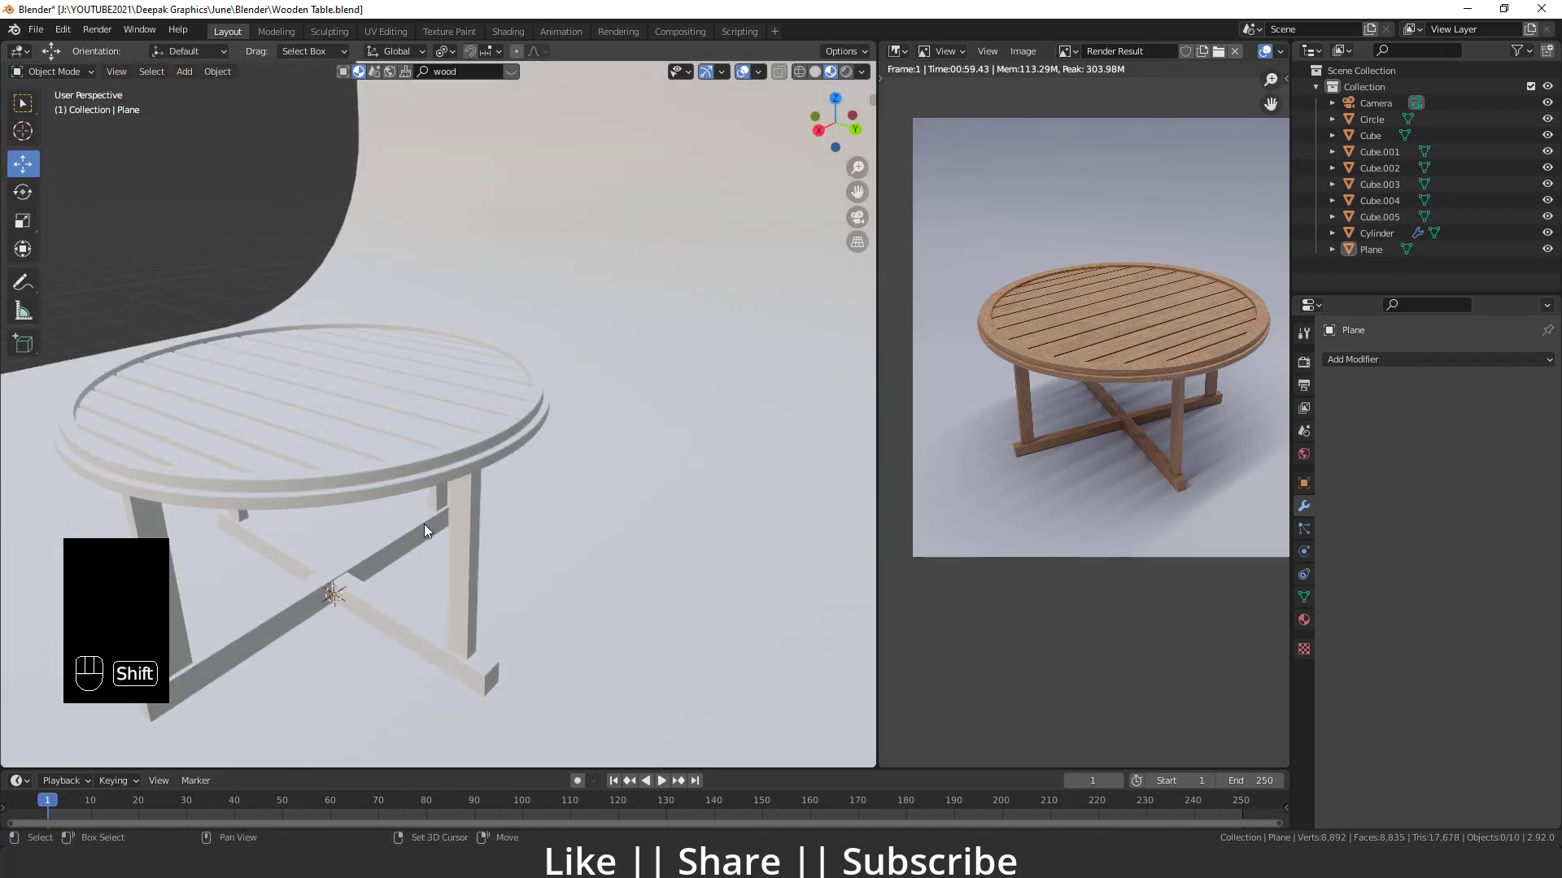
{"action": "left_click_drag", "start_coordinate": [431, 538], "coordinate": [452, 491]}
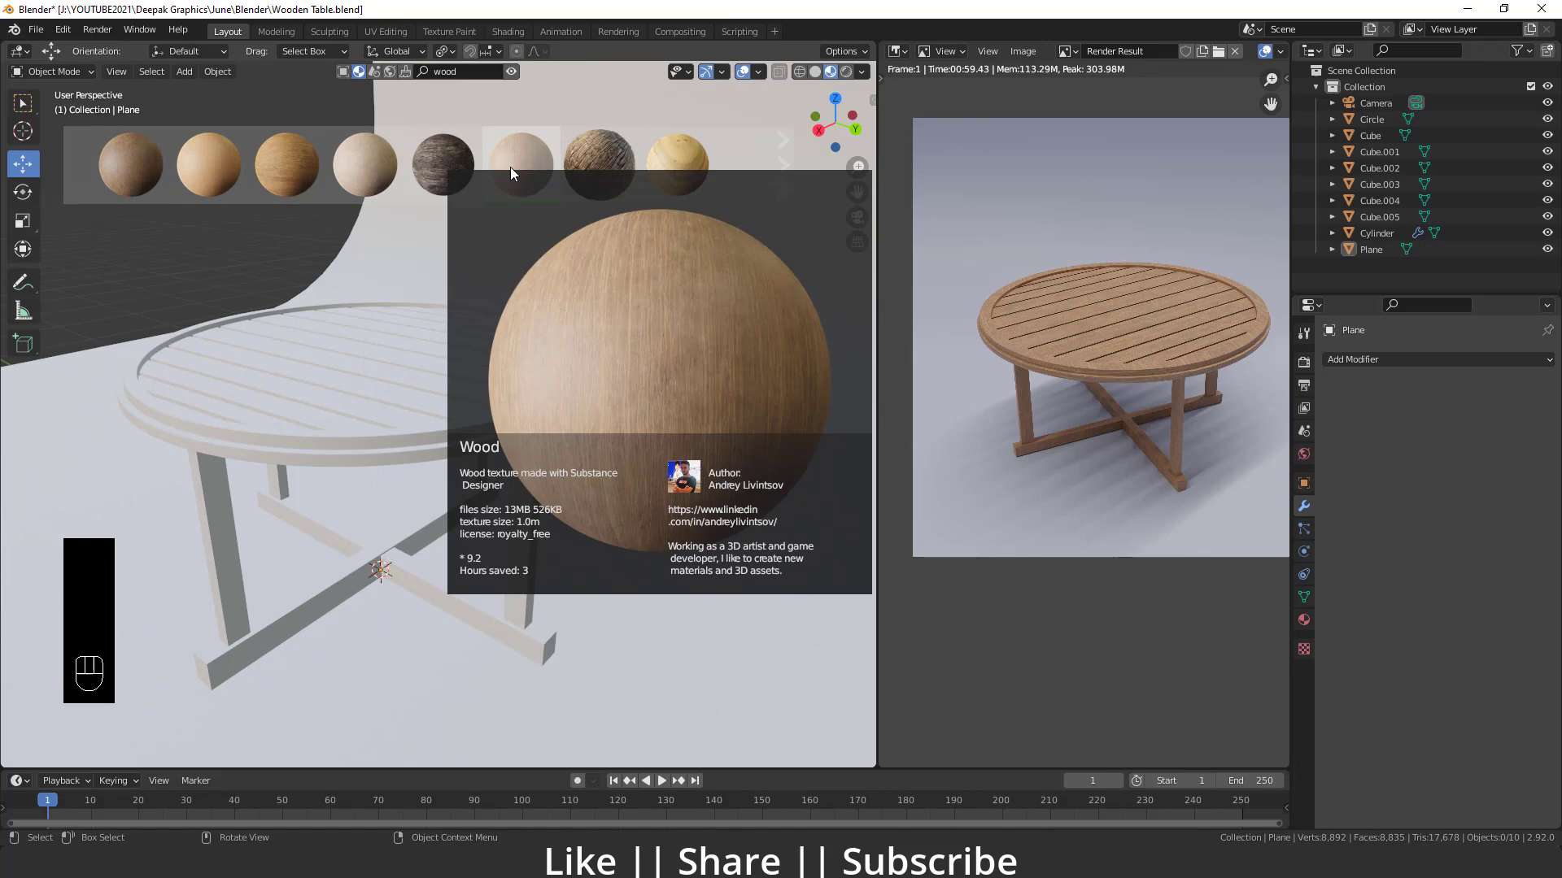
- Drag a wood material onto the Cylinder rim and check its grain up close
{"action": "left_click_drag", "start_coordinate": [294, 452], "coordinate": [275, 447]}
{"action": "middle_click", "coordinate": [326, 398]}
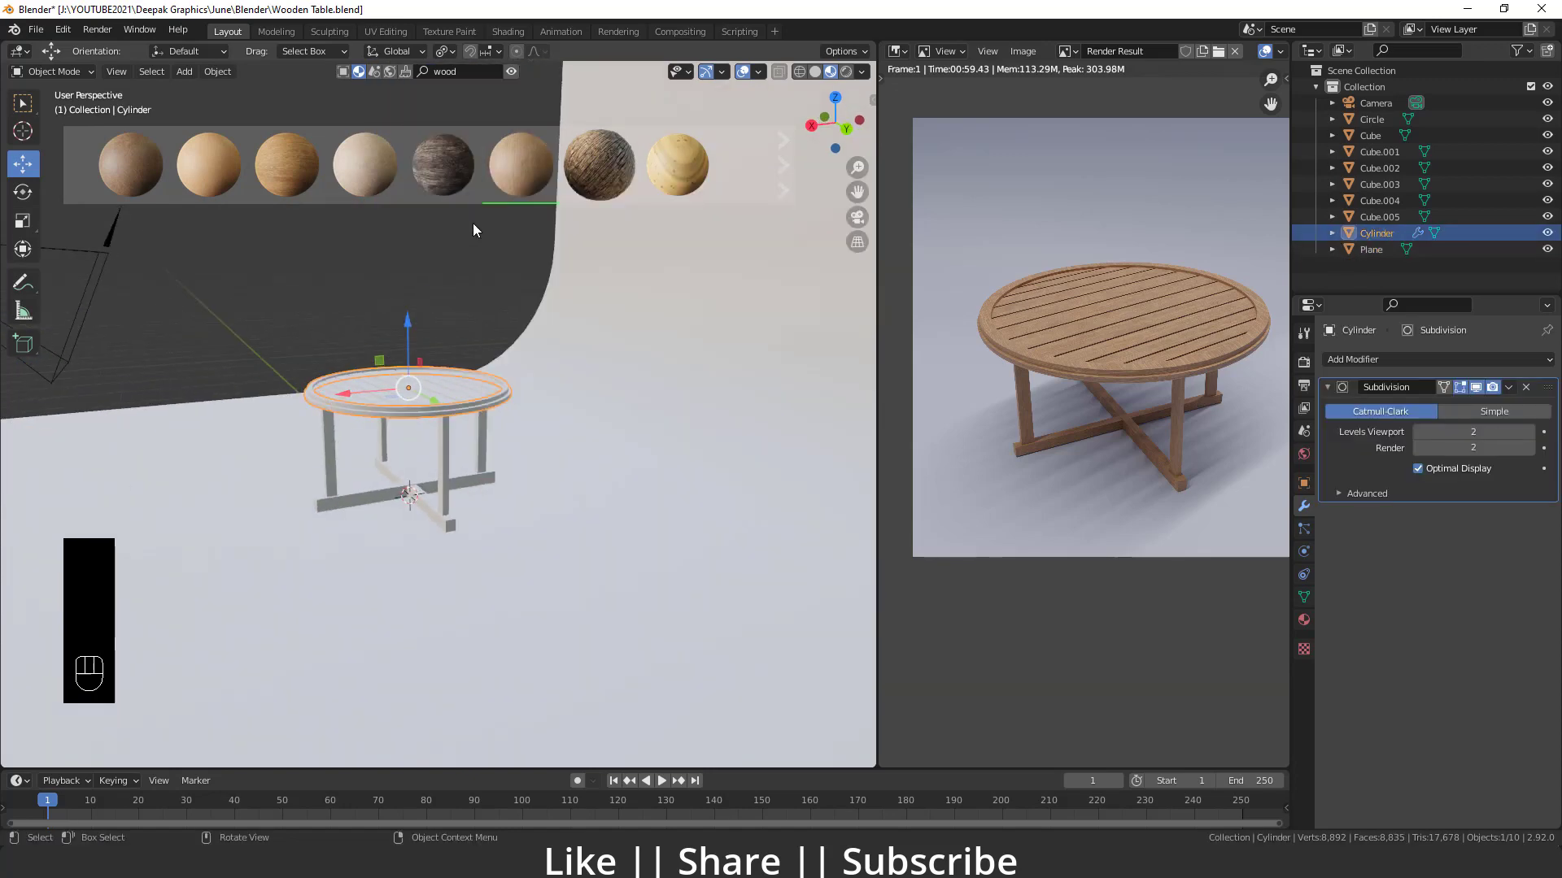
{"action": "left_click", "coordinate": [522, 185]}
{"action": "left_click_drag", "start_coordinate": [348, 484], "coordinate": [372, 492]}
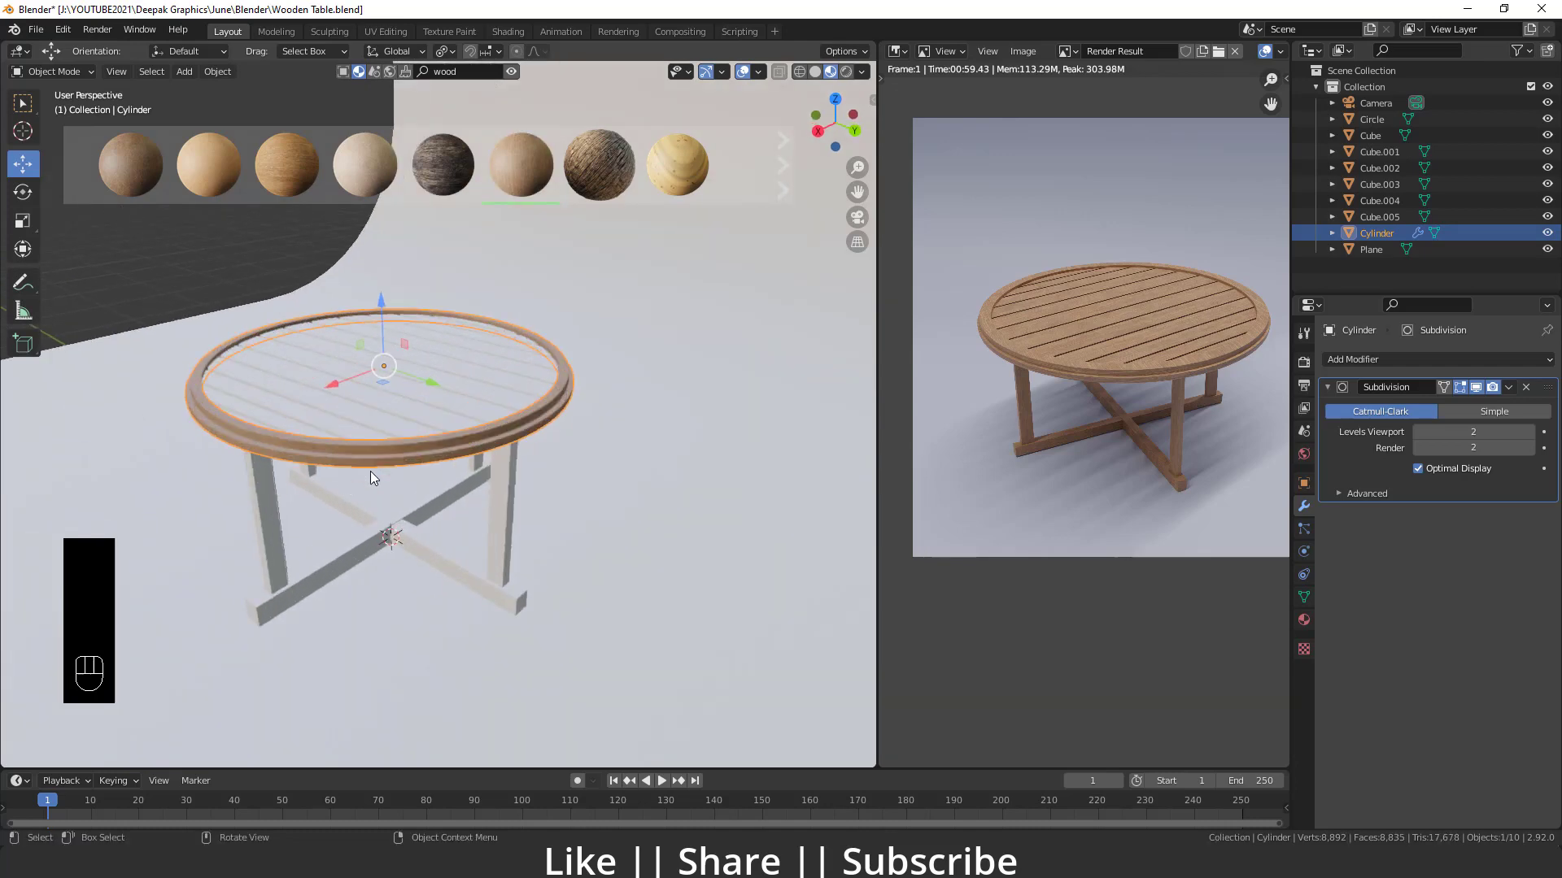
{"action": "middle_click", "coordinate": [338, 523]}
{"action": "middle_click", "coordinate": [332, 536]}
{"action": "left_click_drag", "start_coordinate": [342, 503], "coordinate": [367, 538]}
{"action": "left_click_drag", "start_coordinate": [361, 544], "coordinate": [378, 516]}
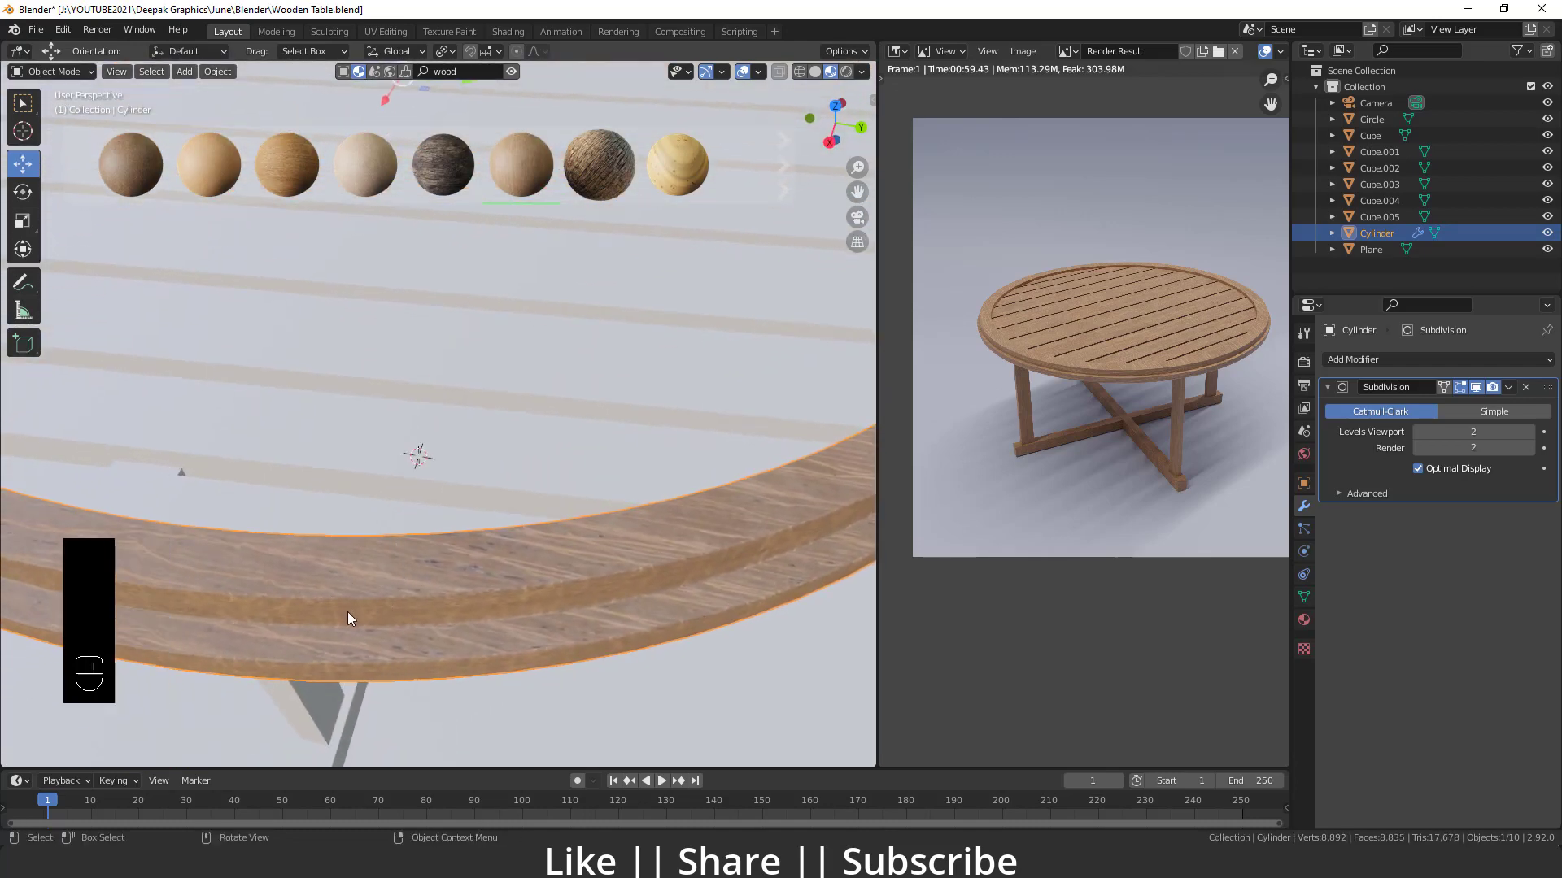
- Select the other table parts with the rim active and link its wood material to them (Ctrl+L)
{"action": "key", "text": "Tab"}
{"action": "middle_click", "coordinate": [320, 388]}
{"action": "middle_click", "coordinate": [345, 410]}
{"action": "left_click_drag", "start_coordinate": [393, 512], "coordinate": [426, 486]}
{"action": "left_click_drag", "start_coordinate": [435, 479], "coordinate": [508, 468]}
{"action": "left_click_drag", "start_coordinate": [534, 446], "coordinate": [493, 425]}
{"action": "left_click", "coordinate": [433, 391]}
{"action": "left_click", "coordinate": [361, 401]}
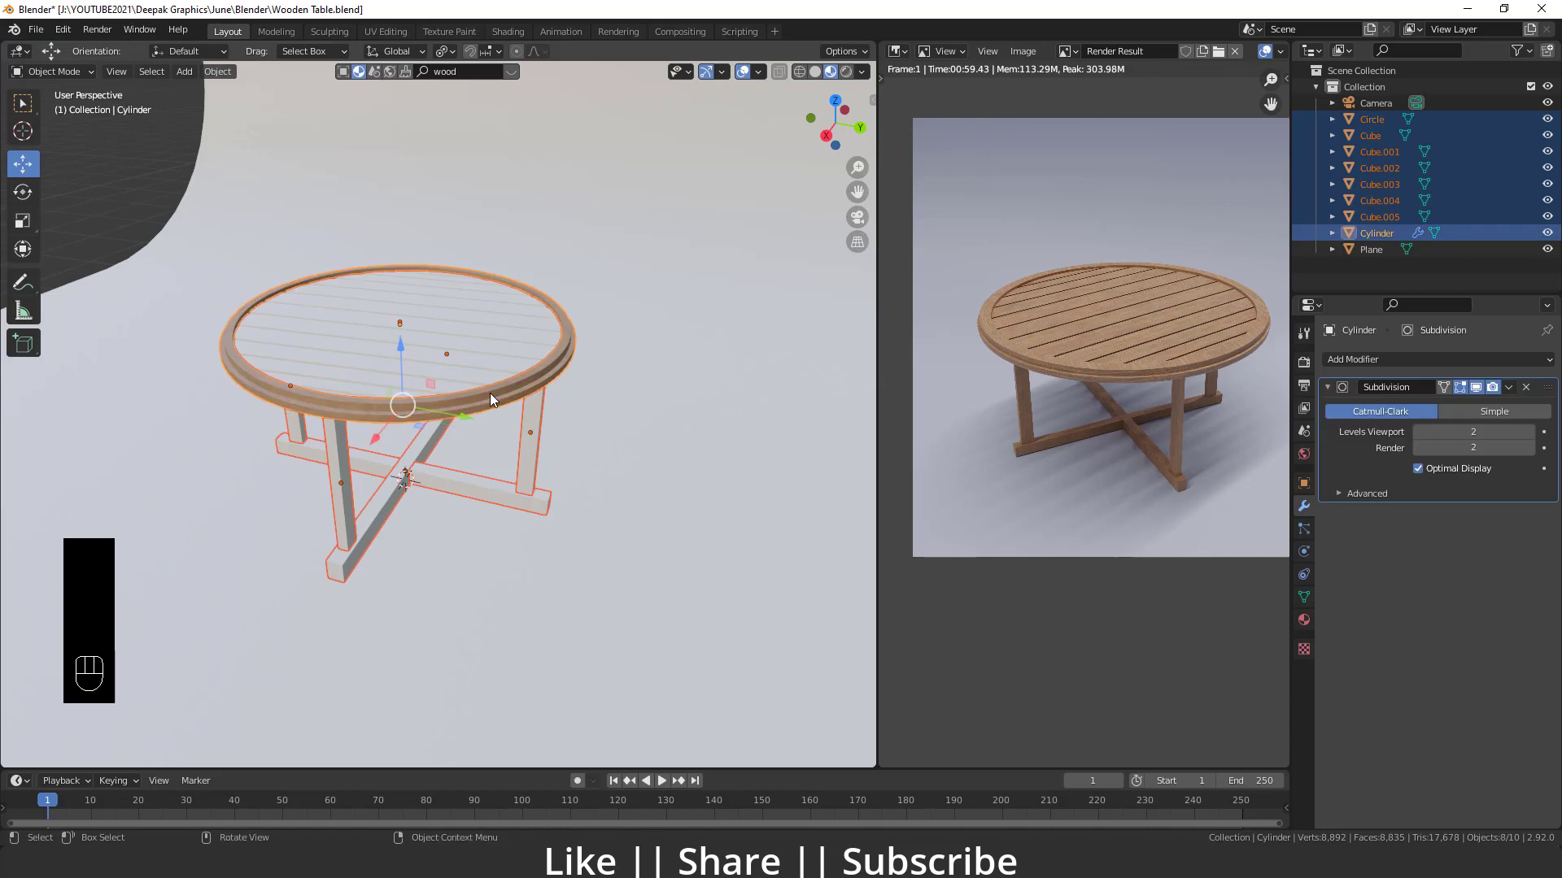
{"action": "key", "text": "ctrl+l"}
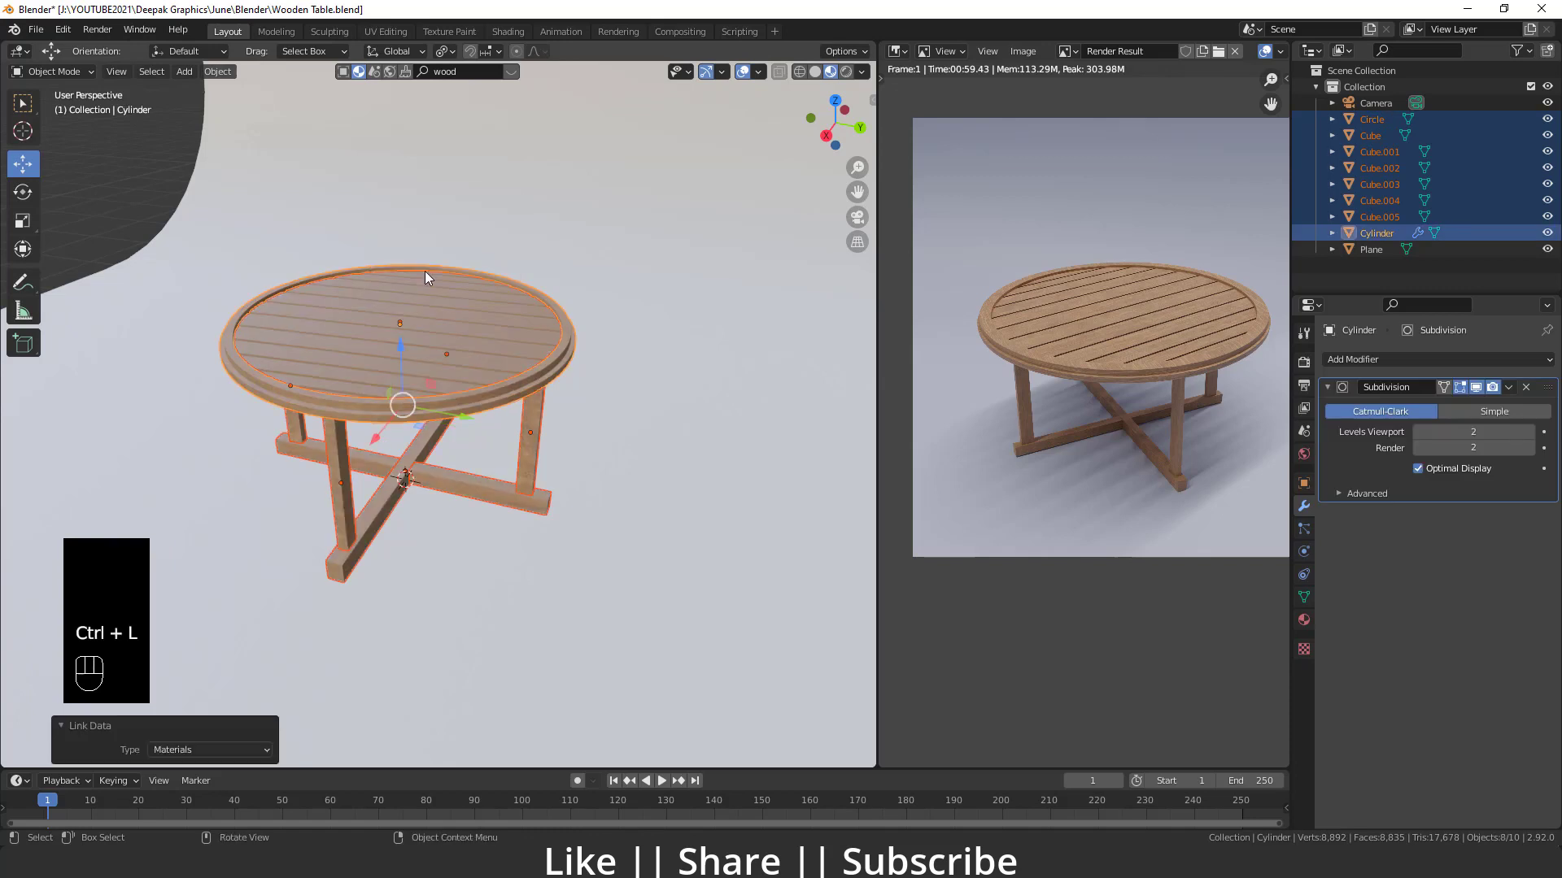
{"action": "left_click_drag", "start_coordinate": [443, 485], "coordinate": [423, 487]}
{"action": "left_click", "coordinate": [431, 487]}
{"action": "middle_click", "coordinate": [458, 479]}
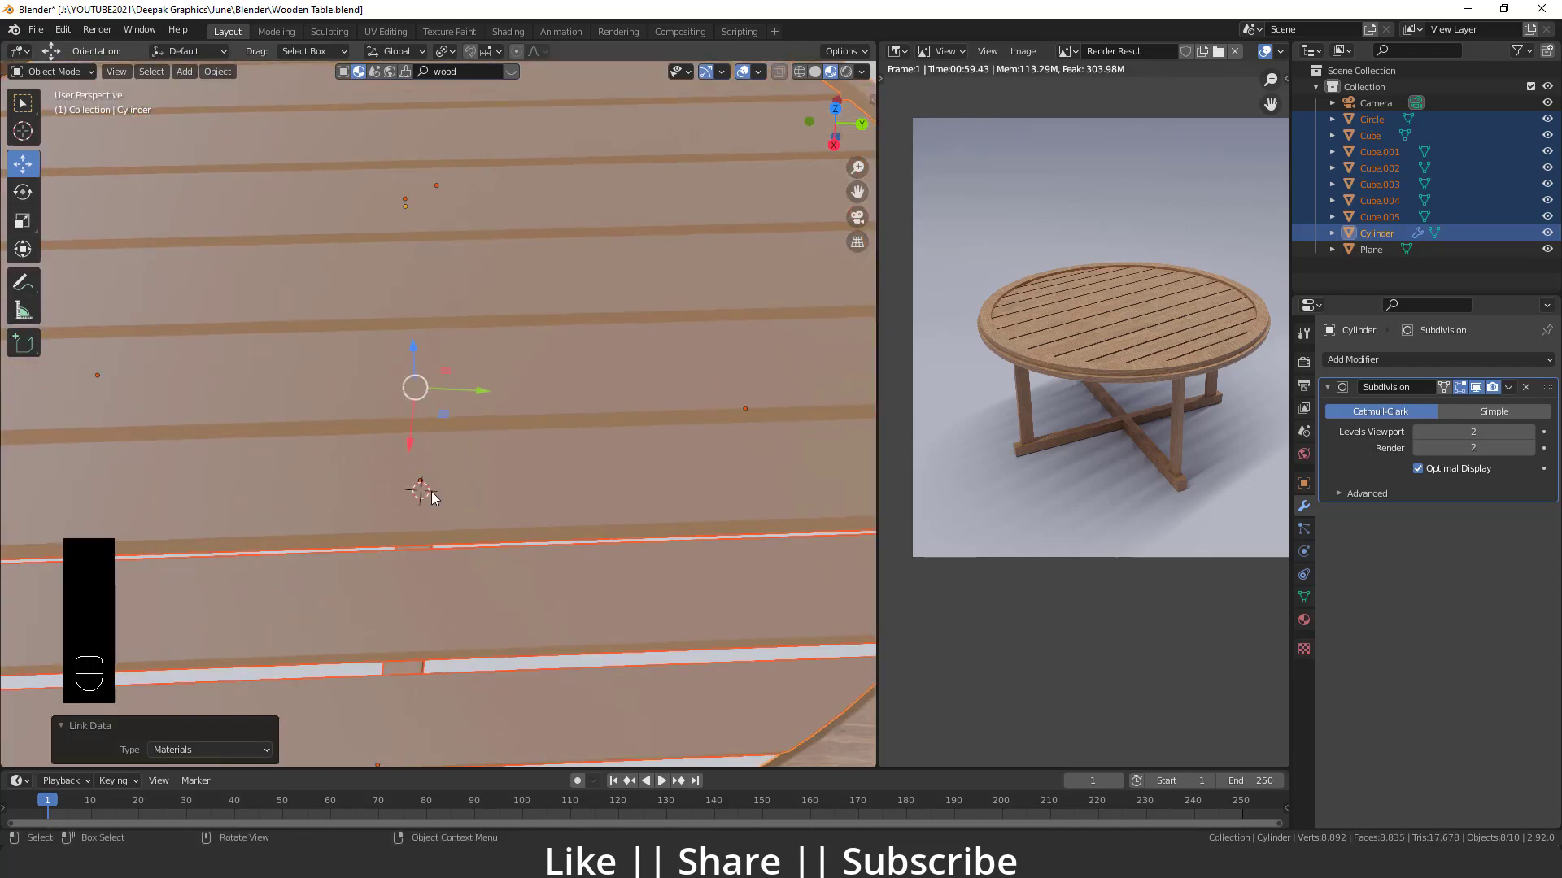
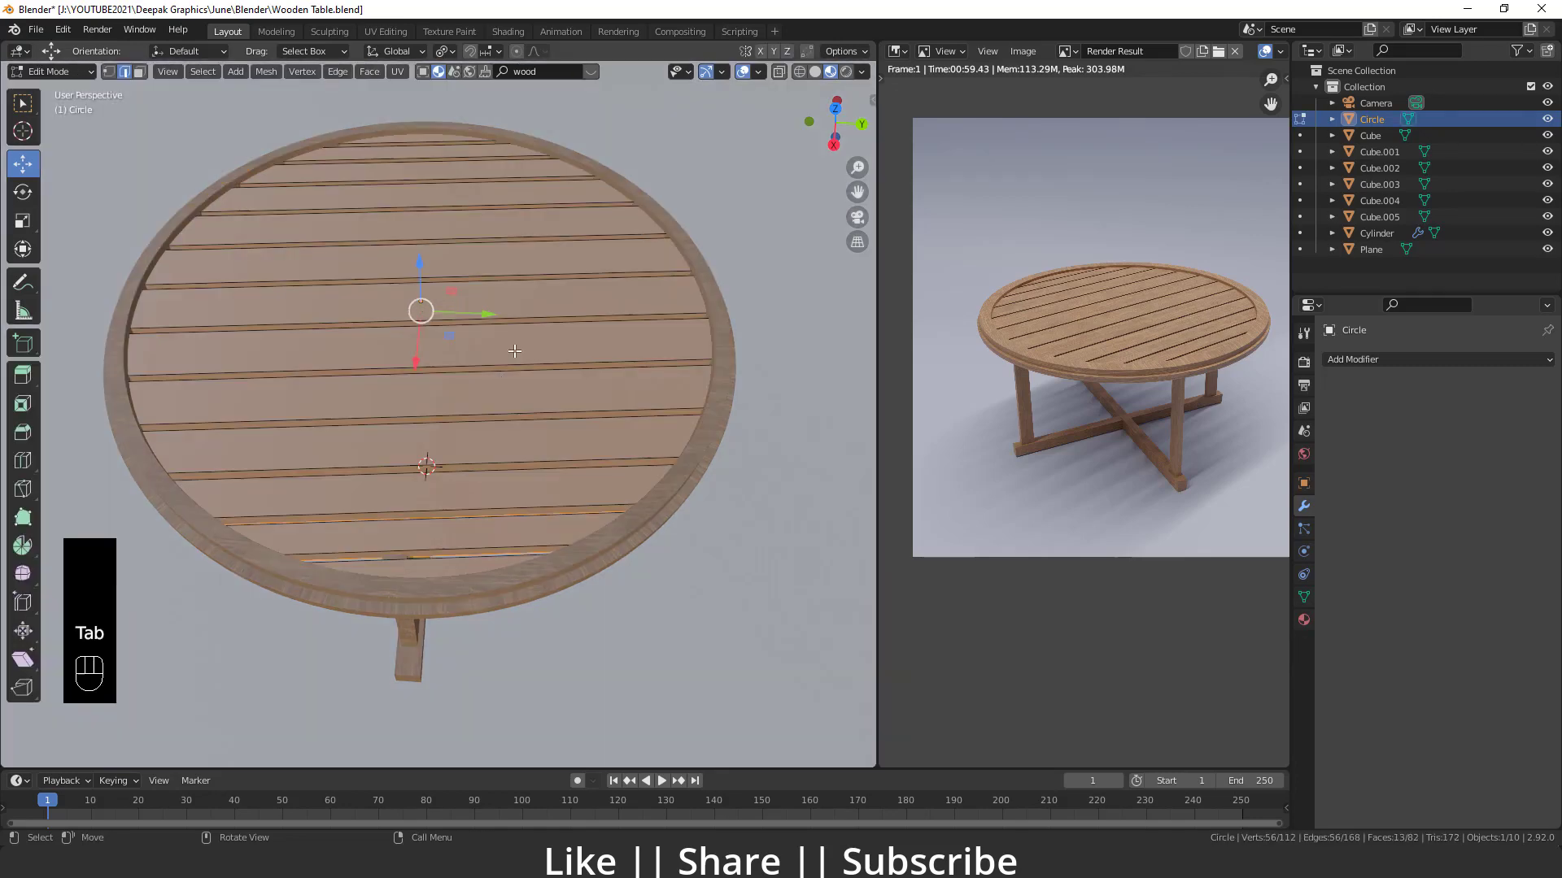
- Select the whole Circle tabletop mesh, unwrap its UVs and return to Object Mode
{"action": "key", "text": "a"}
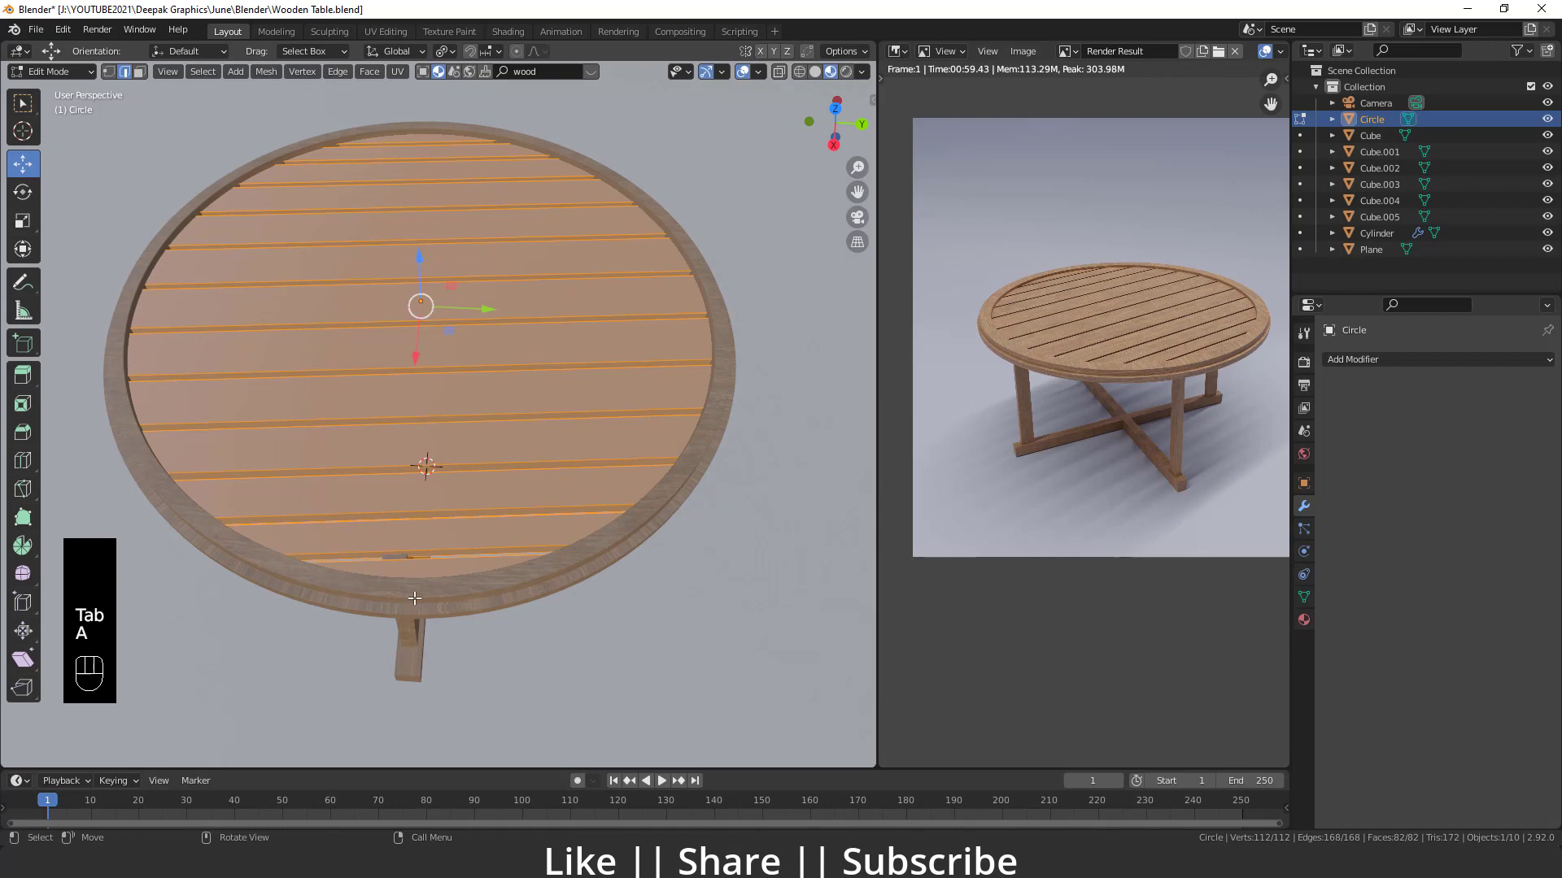
{"action": "key", "text": "u"}
{"action": "key", "text": "Tab"}
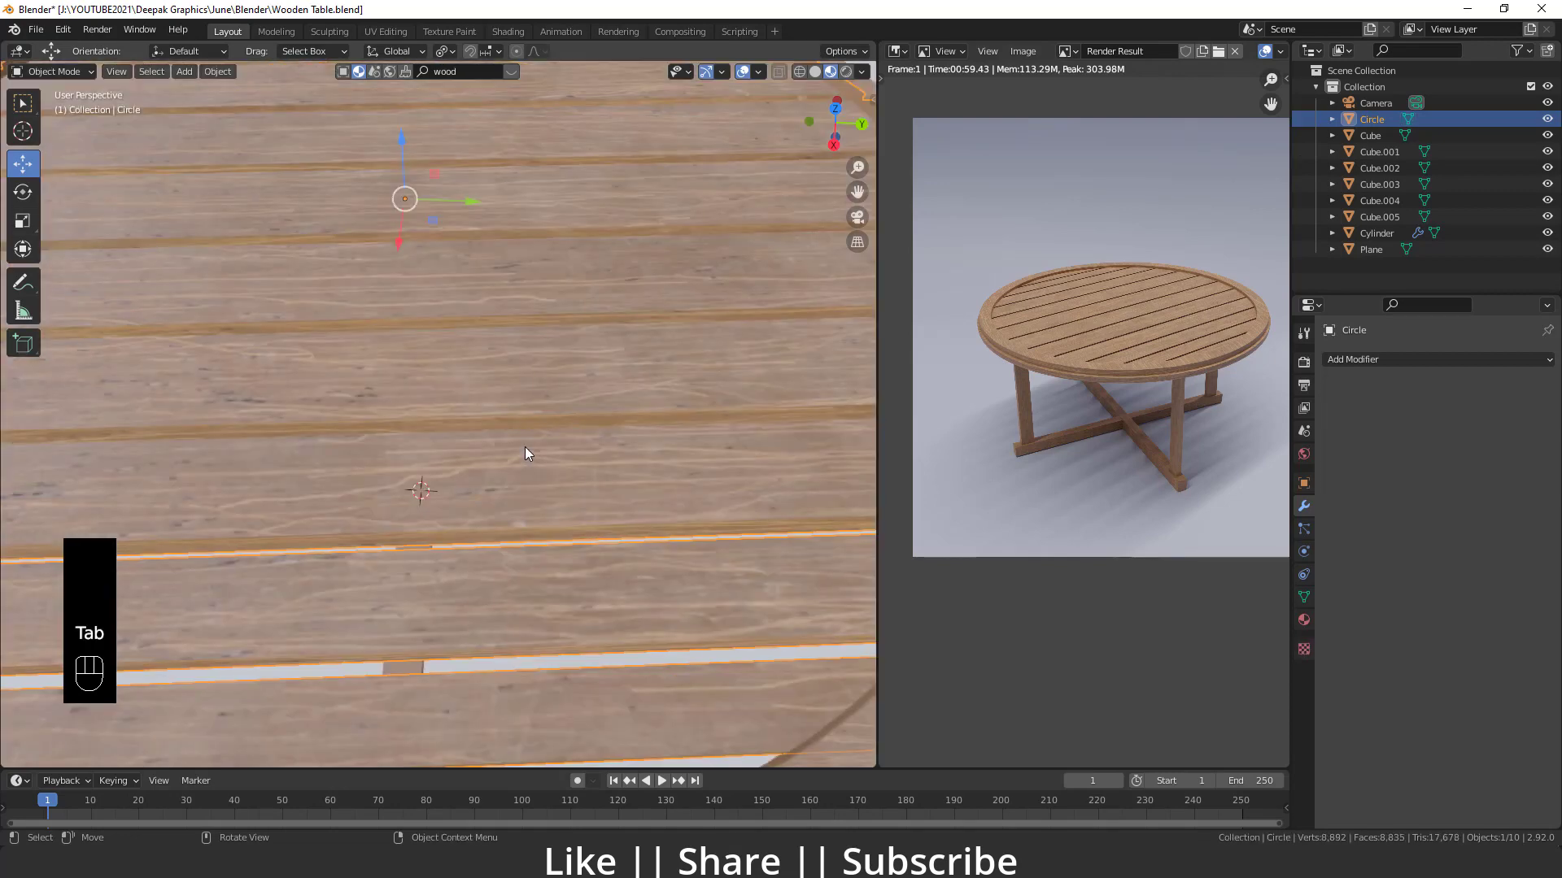
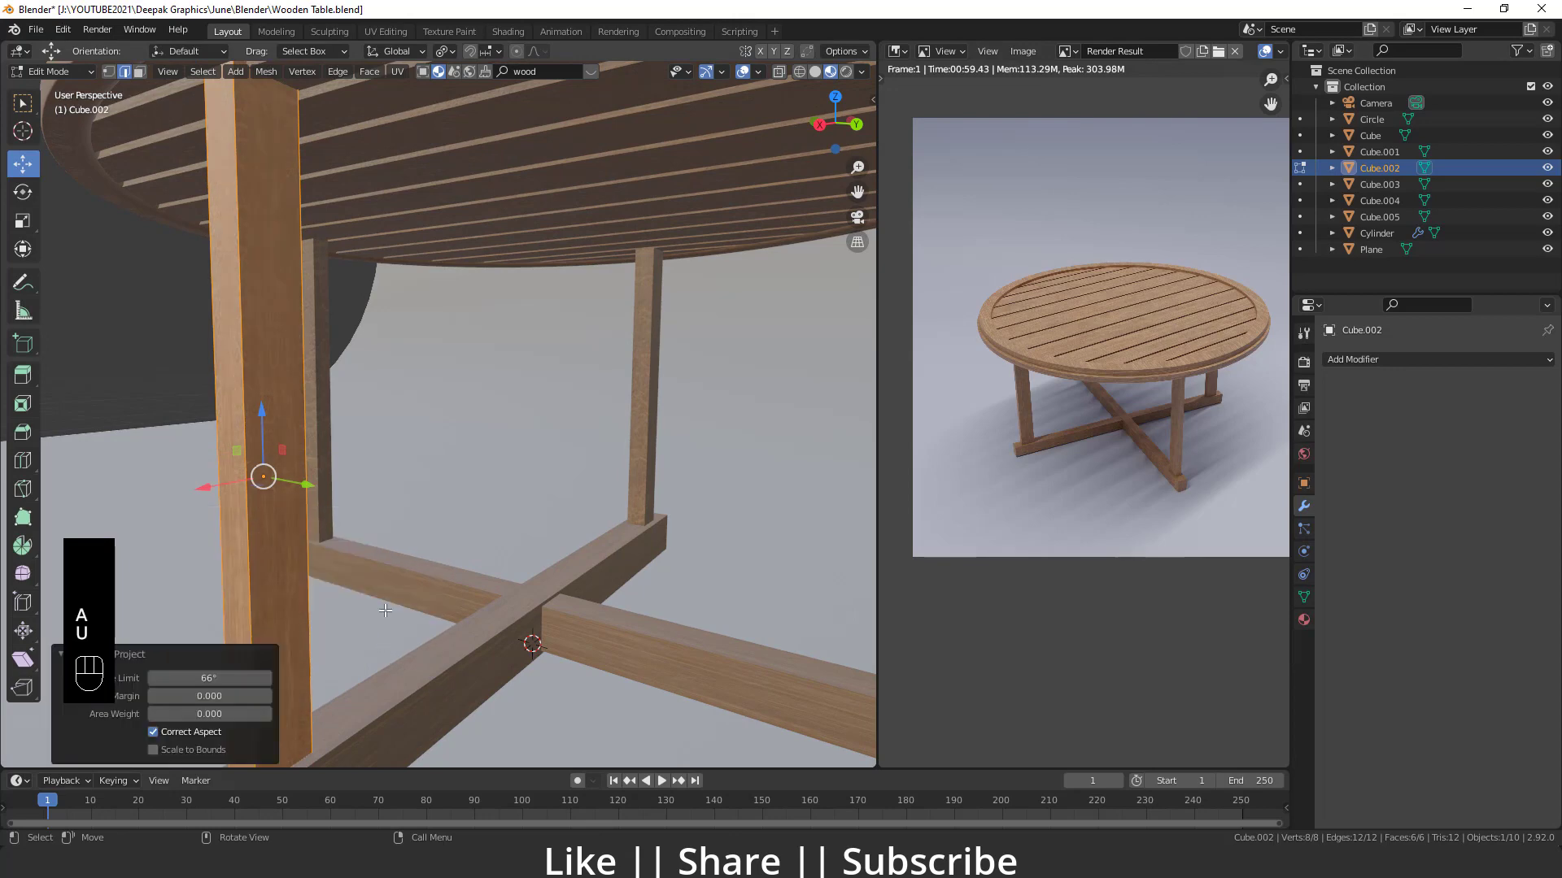
- Select the legs and crossed base bars with the unwrapped leg active and copy its UV maps to them
{"action": "key", "text": "Tab"}
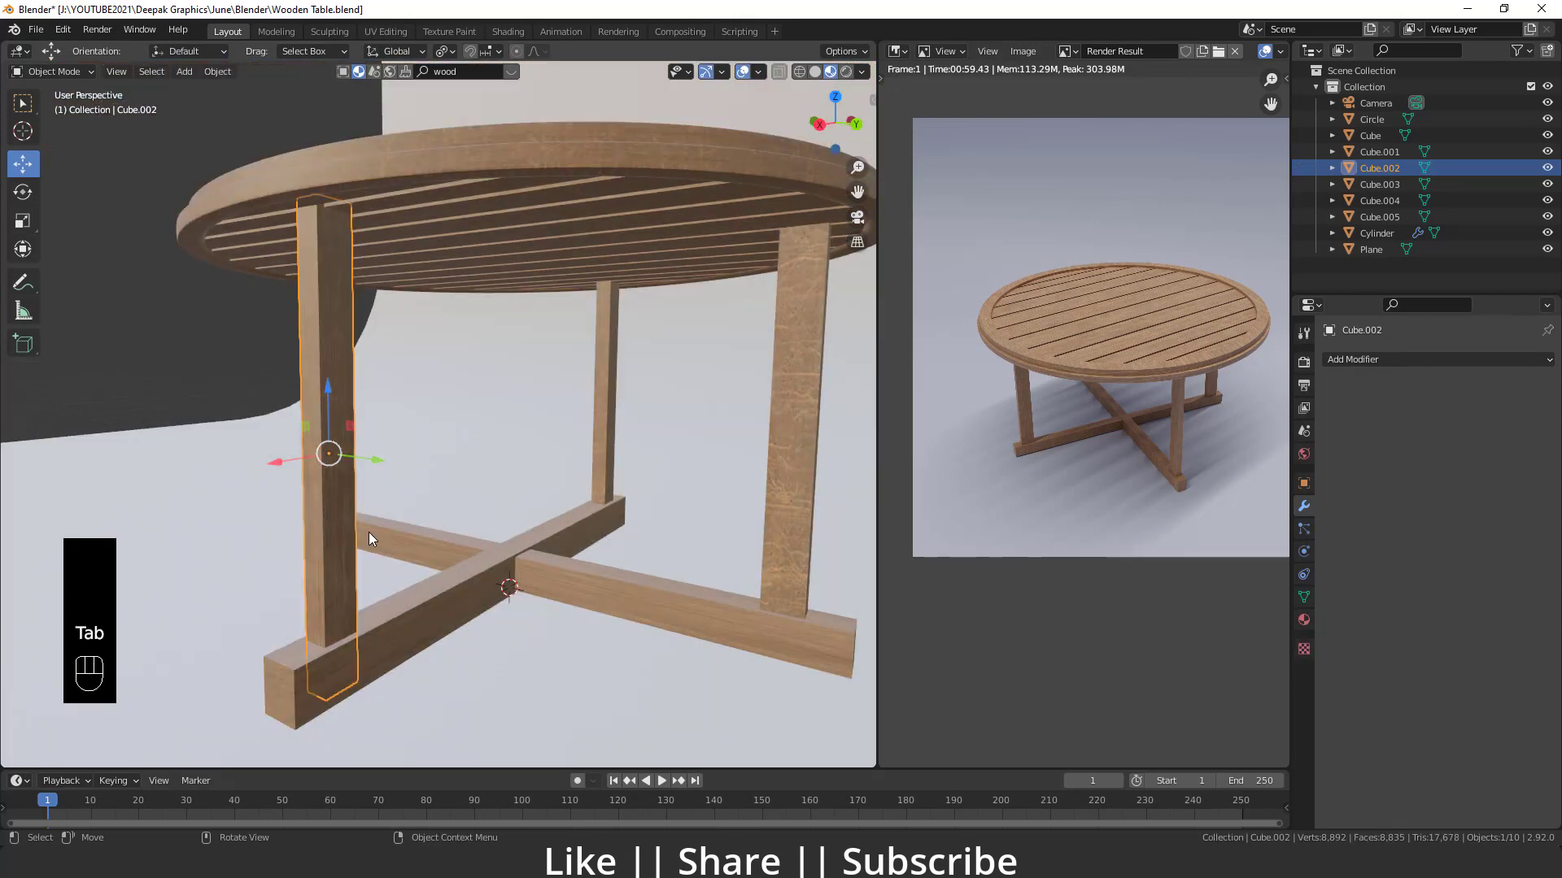
{"action": "left_click_drag", "start_coordinate": [443, 600], "coordinate": [542, 596]}
{"action": "left_click_drag", "start_coordinate": [576, 594], "coordinate": [508, 555]}
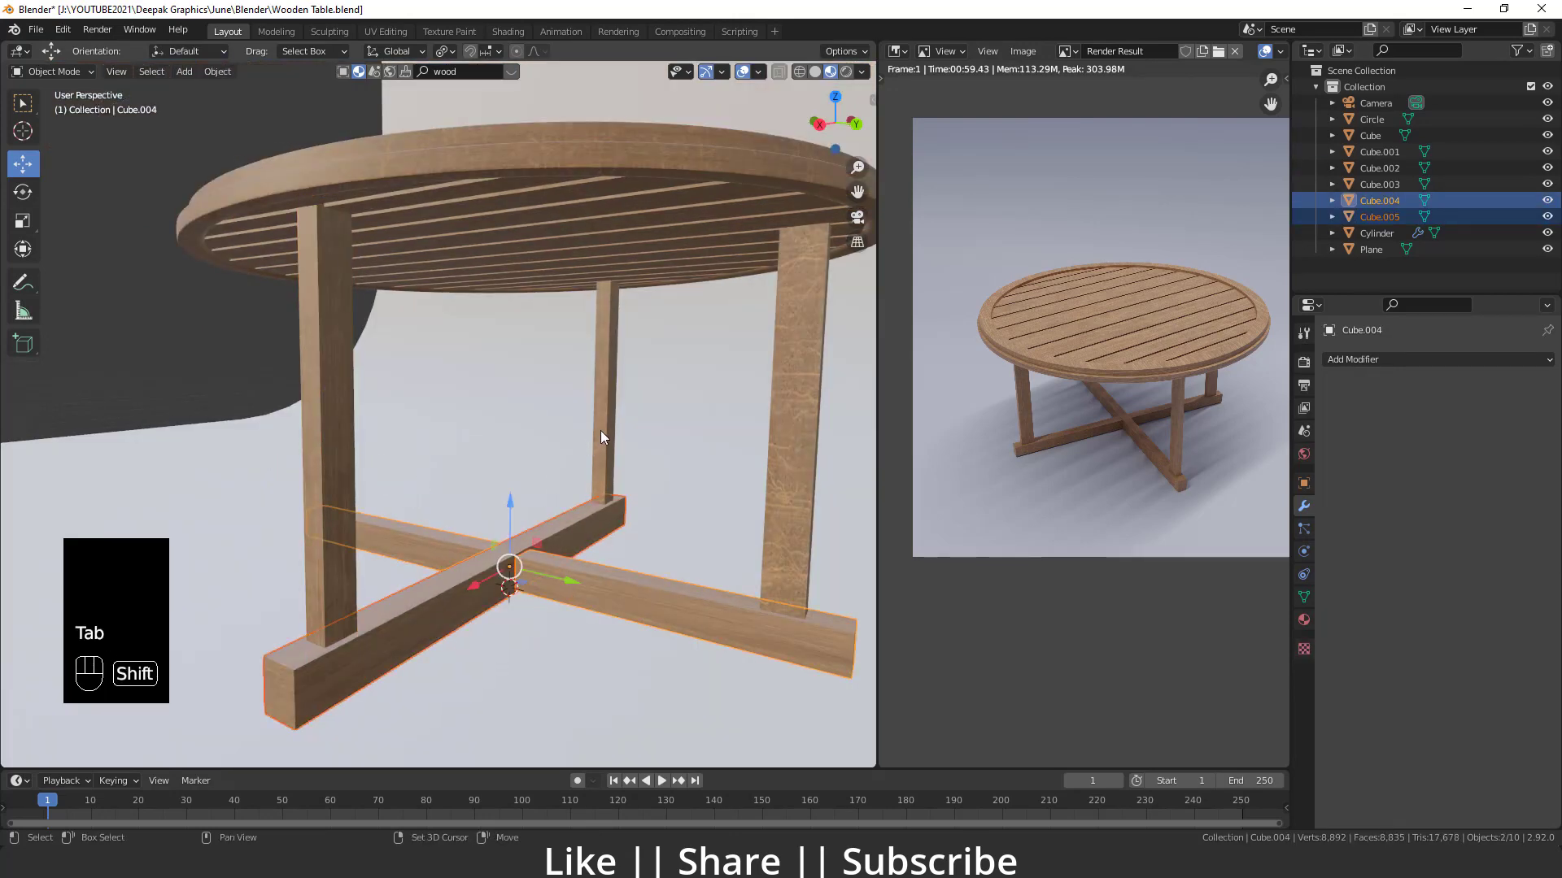
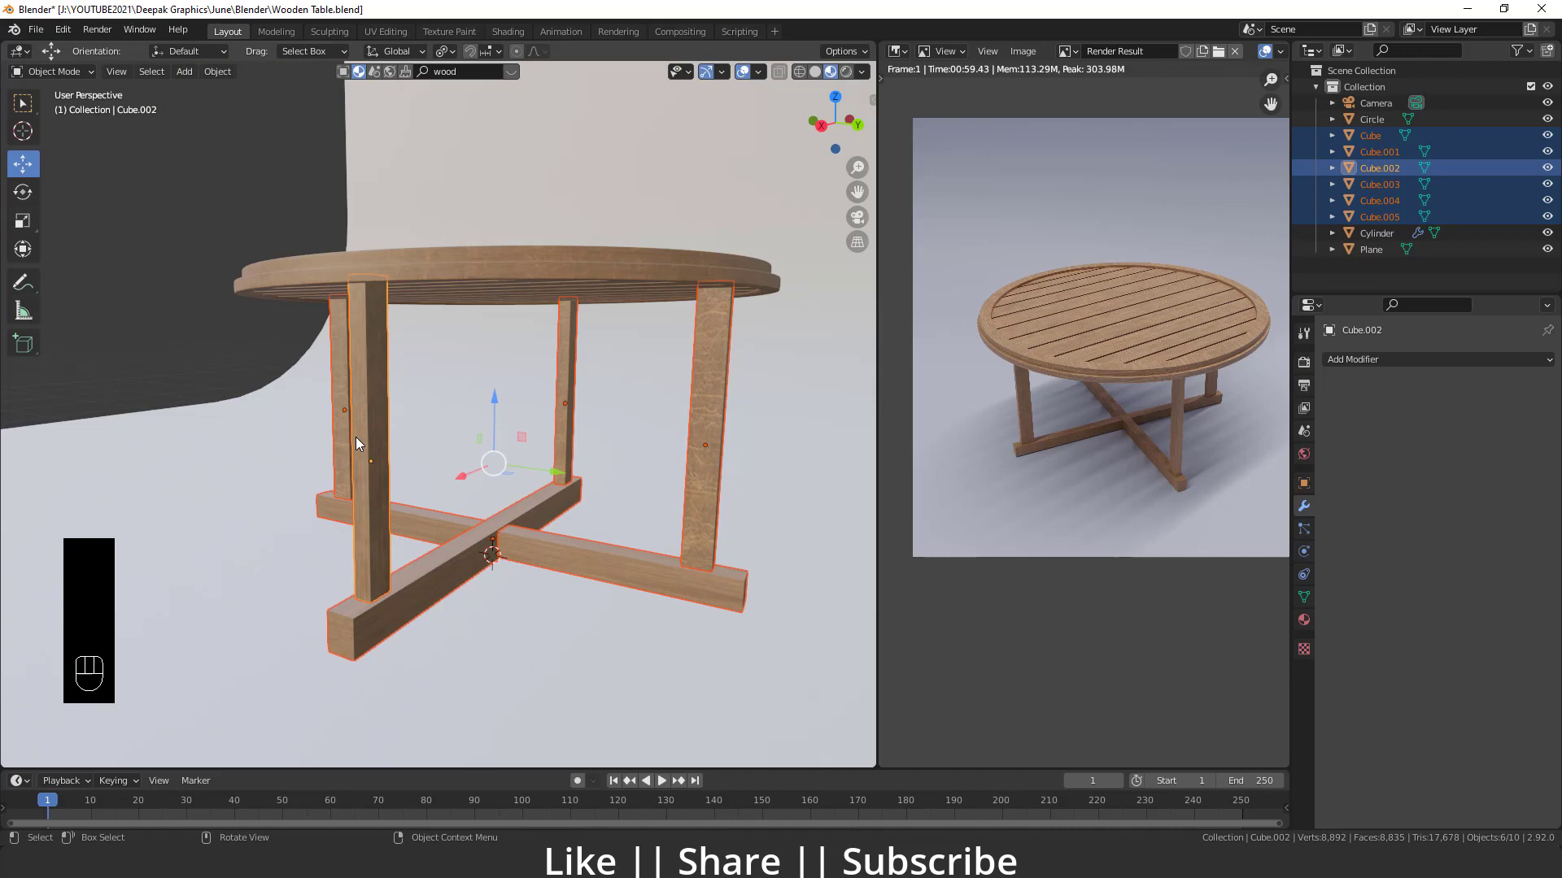
{"action": "key", "text": "ctrl+l"}
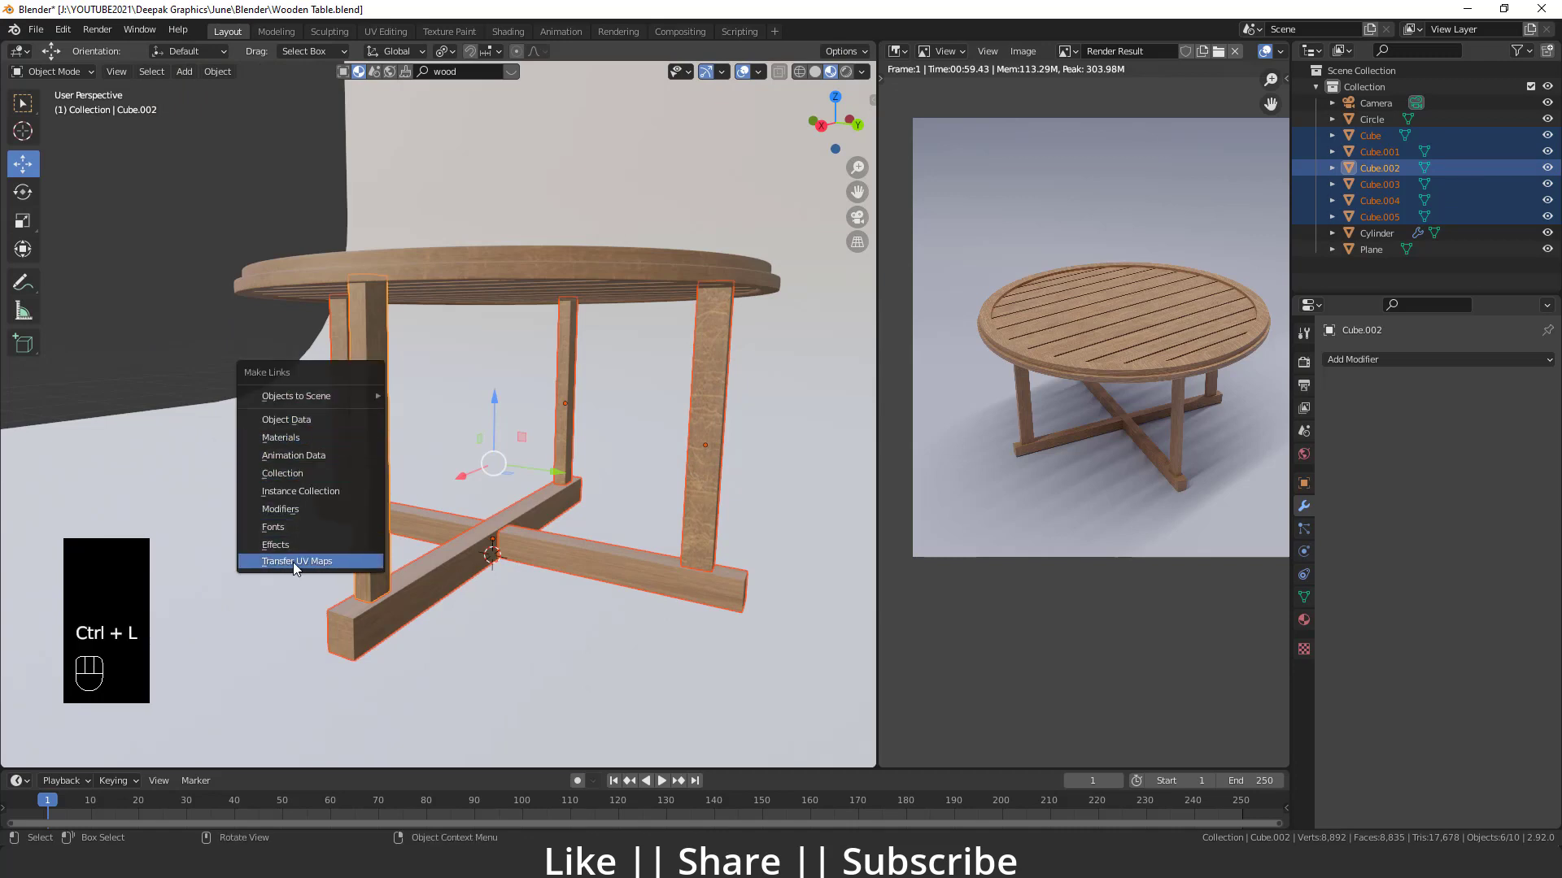
{"action": "left_click_drag", "start_coordinate": [589, 513], "coordinate": [531, 499]}
{"action": "left_click", "coordinate": [212, 344]}
{"action": "left_click_drag", "start_coordinate": [489, 516], "coordinate": [527, 544]}
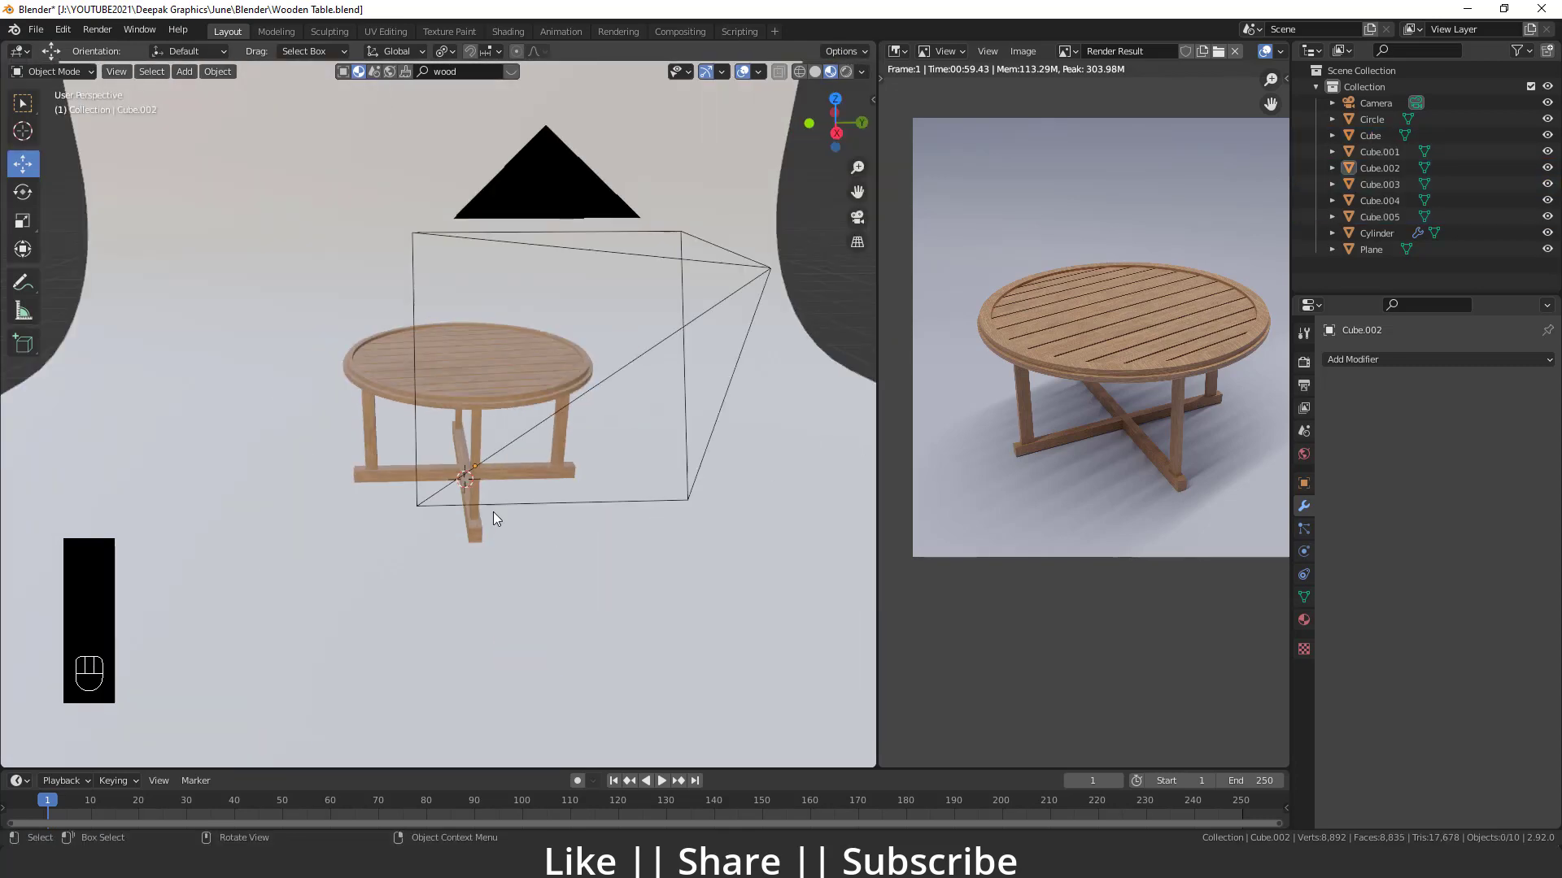
- Look through the scene camera (numpad 0) so the table sits framed against the curved backdrop
{"action": "left_click_drag", "start_coordinate": [498, 521], "coordinate": [443, 513]}
{"action": "left_click", "coordinate": [100, 404]}
{"action": "left_click_drag", "start_coordinate": [519, 538], "coordinate": [446, 507]}
{"action": "middle_click", "coordinate": [492, 524]}
{"action": "left_click_drag", "start_coordinate": [501, 552], "coordinate": [459, 503]}
{"action": "middle_click", "coordinate": [437, 517]}
{"action": "middle_click", "coordinate": [420, 507]}
{"action": "middle_click", "coordinate": [419, 512]}
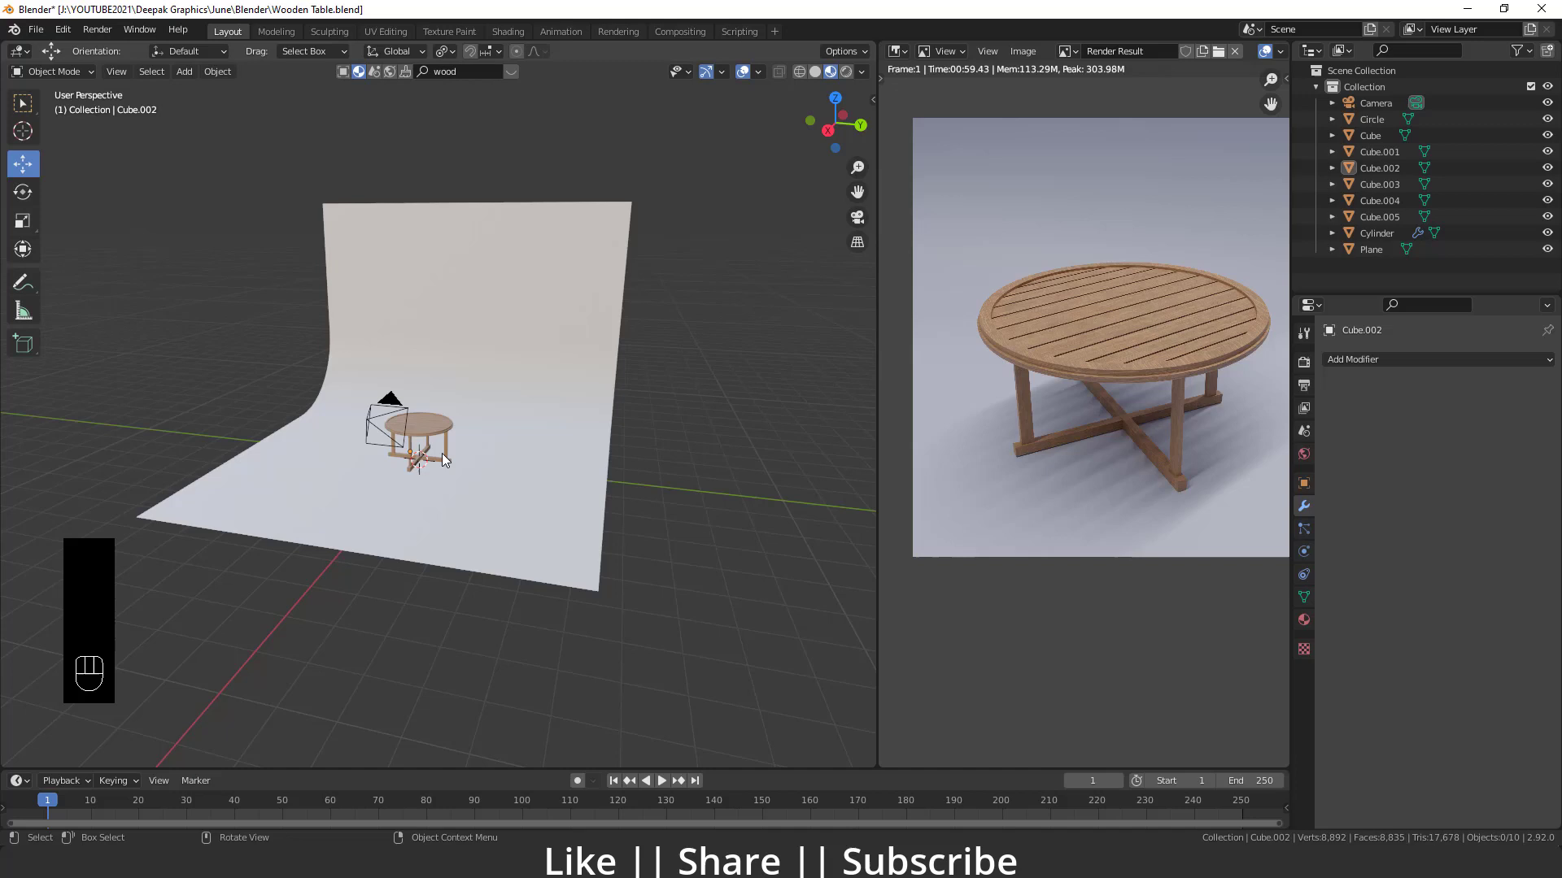
{"action": "key", "text": "KP_0"}
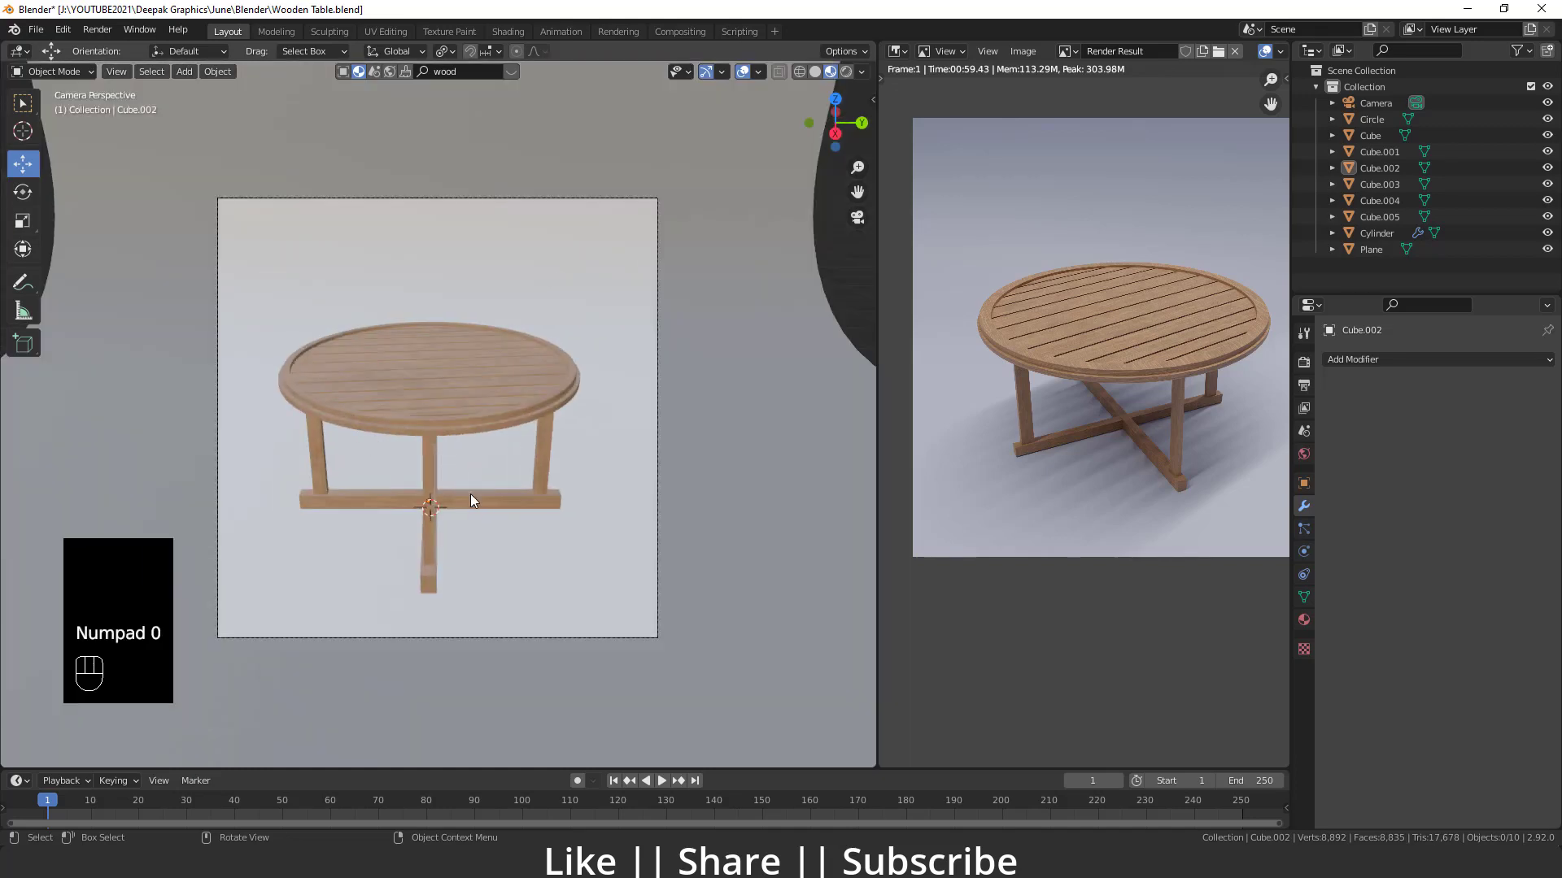
{"action": "middle_click", "coordinate": [501, 511]}
- Adjust the camera framing options in the N sidebar so the table fills the shot
{"action": "key", "text": "b"}
{"action": "key", "text": "n"}
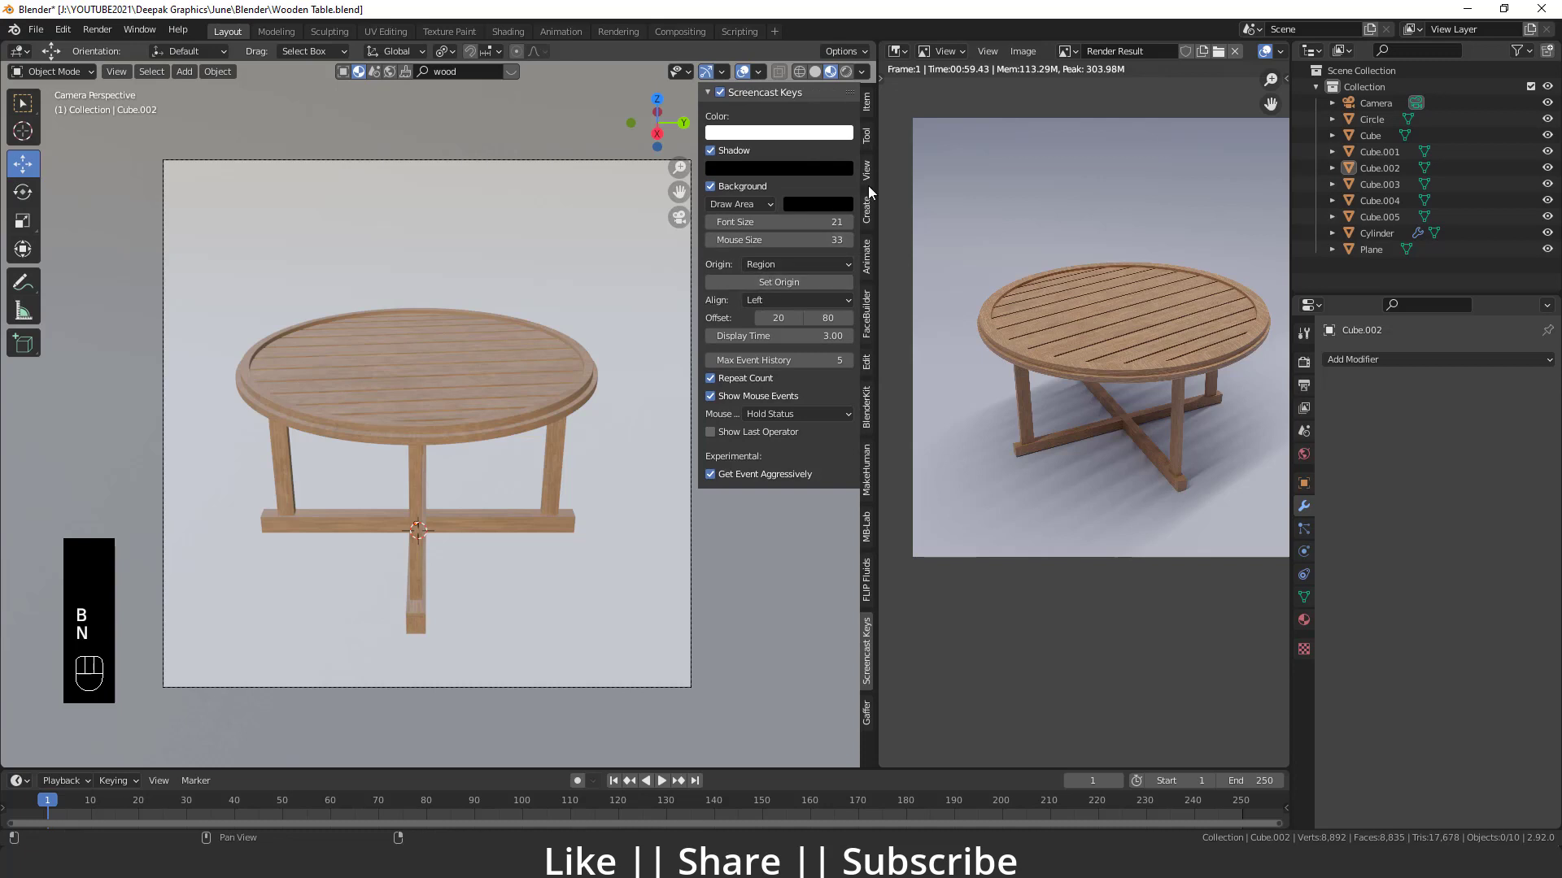
{"action": "left_click", "coordinate": [772, 302]}
{"action": "left_click", "coordinate": [775, 303]}
{"action": "key", "text": "n"}
- Switch to Rendered viewport shading and show the World settings for the Adams Place Bridge HDRI
{"action": "left_click_drag", "start_coordinate": [545, 490], "coordinate": [514, 493]}
{"action": "left_click", "coordinate": [513, 493]}
{"action": "left_click", "coordinate": [519, 480]}
{"action": "left_click", "coordinate": [517, 516]}
{"action": "left_click", "coordinate": [507, 529]}
{"action": "left_click", "coordinate": [499, 532]}
{"action": "middle_click", "coordinate": [488, 537]}
{"action": "middle_click", "coordinate": [488, 538]}
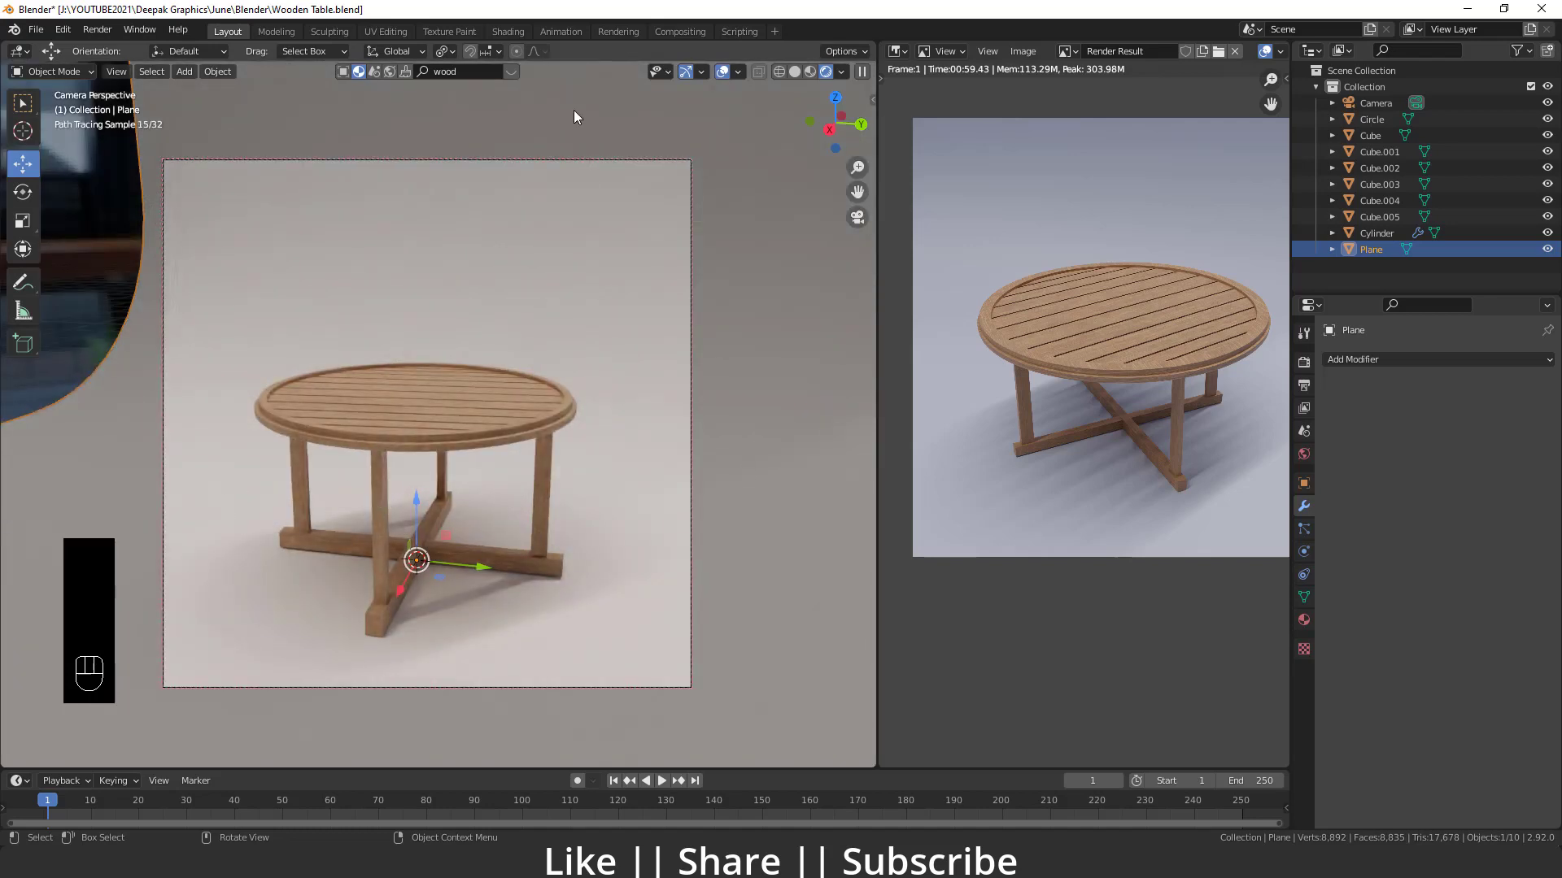
{"action": "left_click", "coordinate": [1316, 458]}
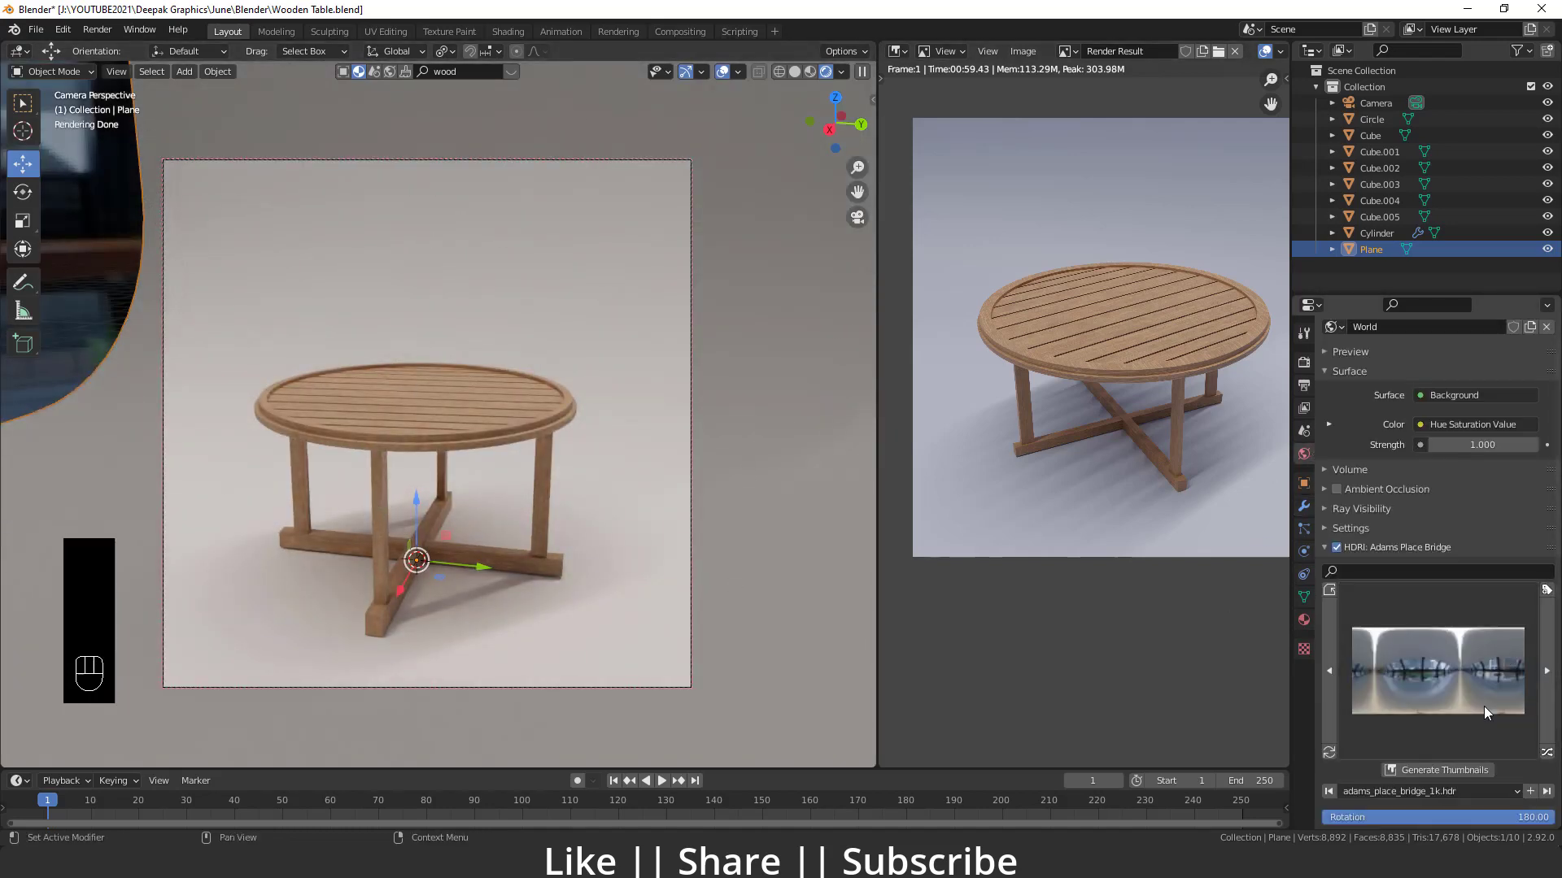